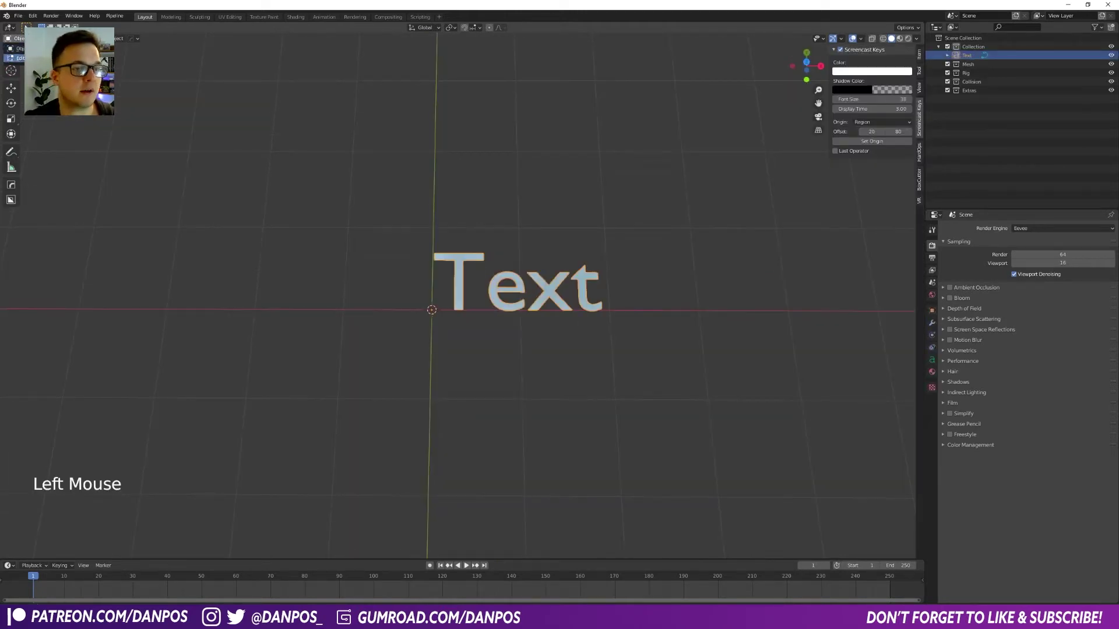
Replace the placeholder text with 'star wars' in Edit Mode.
key(BackSpace)
key(BackSpace)
key(BackSpace)
key(BackSpace)
key(BackSpace)
key(shift+s)
key(t)
key(BackSpace)
key(BackSpace)
key(BackSpace)
key(s)
key(t)
key(a)
key(r)
key(space)
key(w)
key(a)
key(r)
key(s)
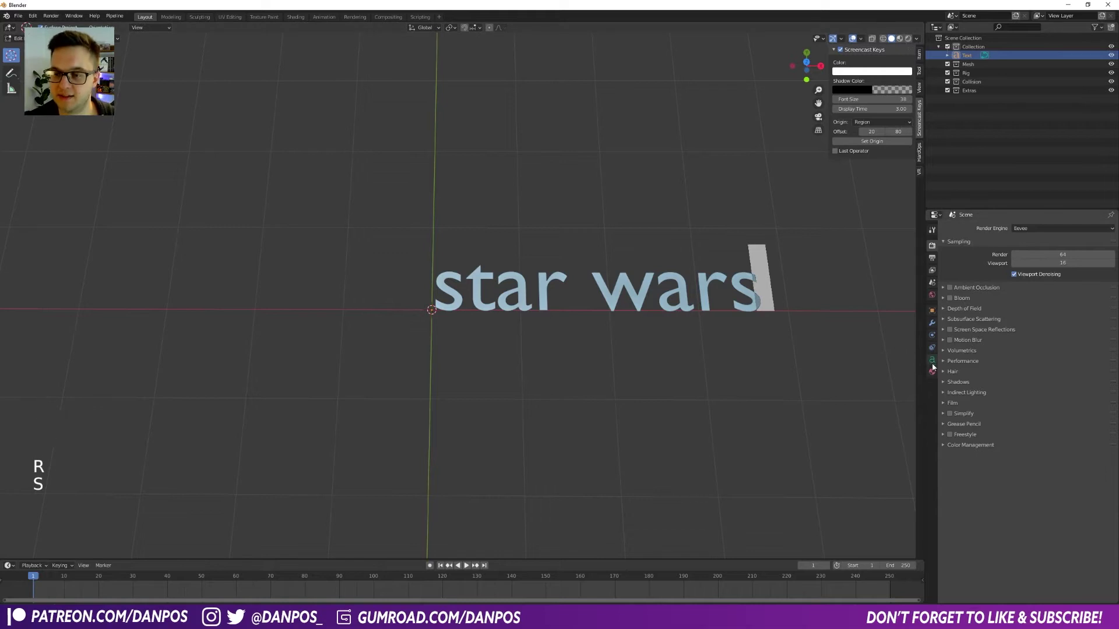
Set the text's Regular font to Starjedi in the Font data properties.
click(933, 362)
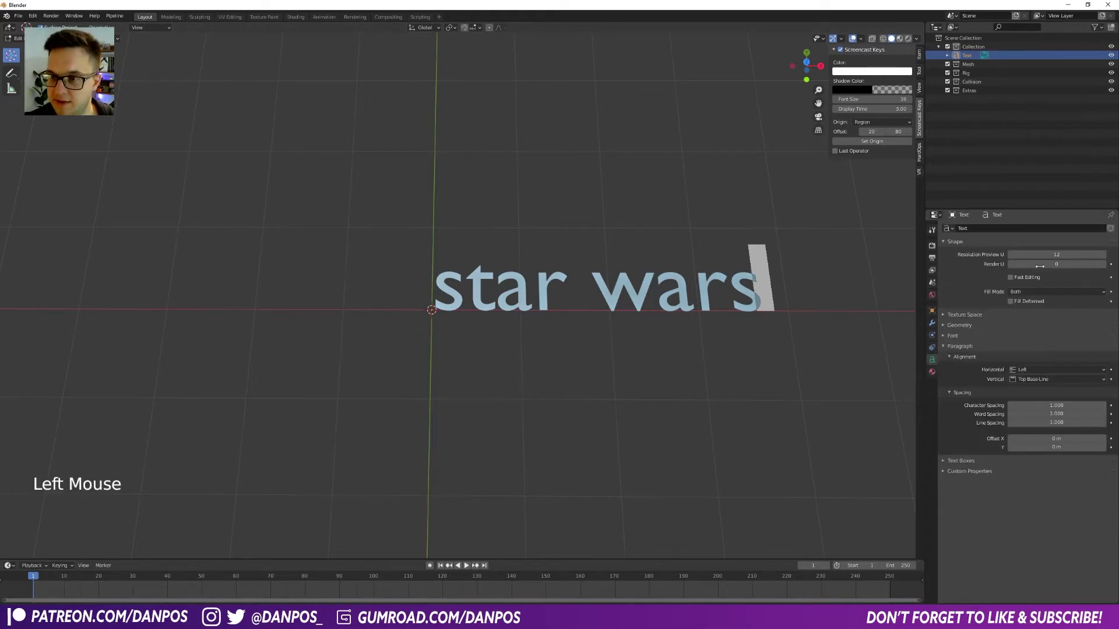
click(943, 339)
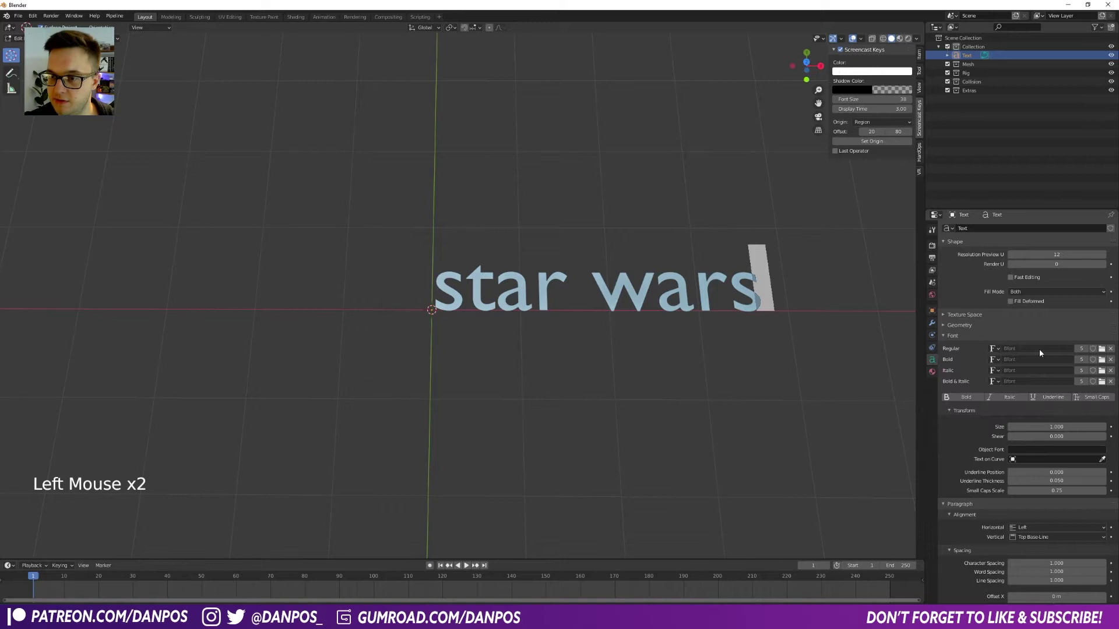
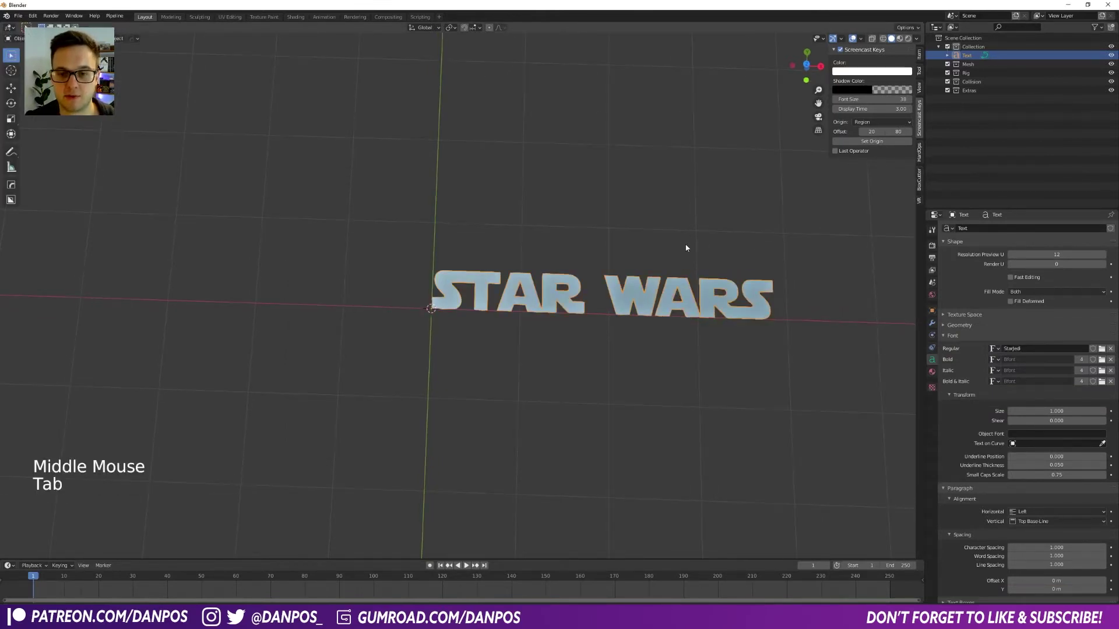
key(r)
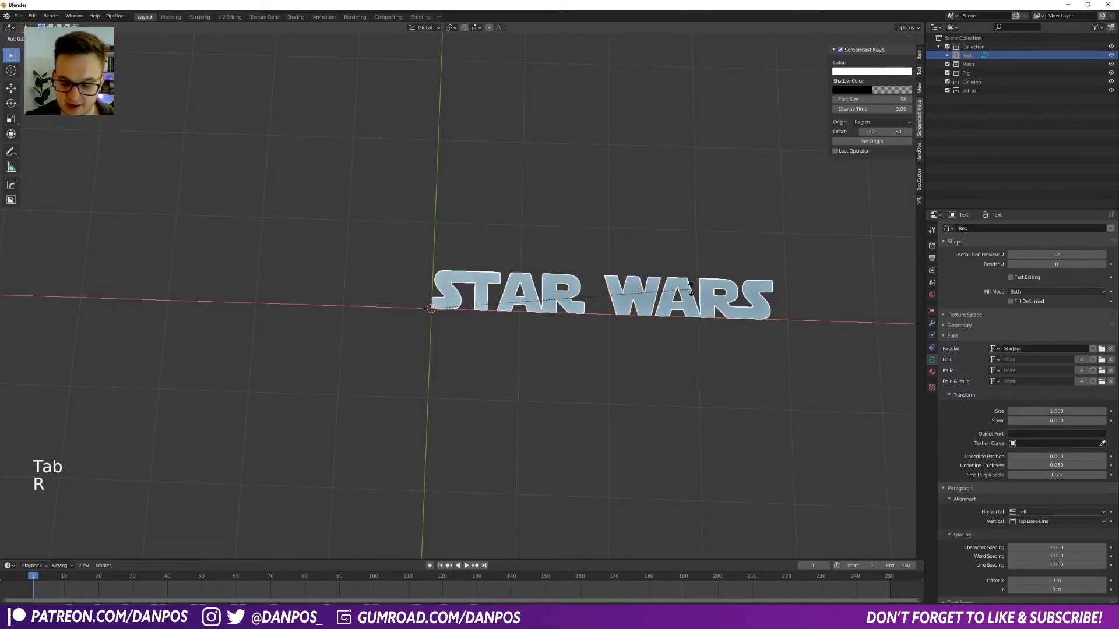
middle_click(684, 304)
middle_click(671, 271)
middle_click(667, 291)
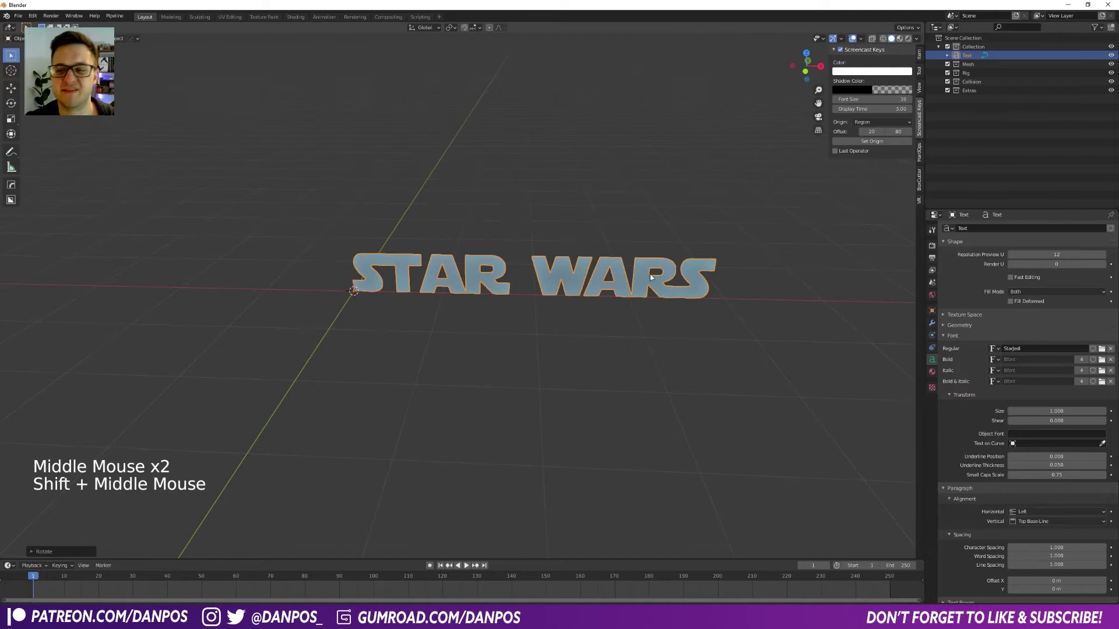
Set the text Fill Mode to None so only letter outlines show.
click(1022, 296)
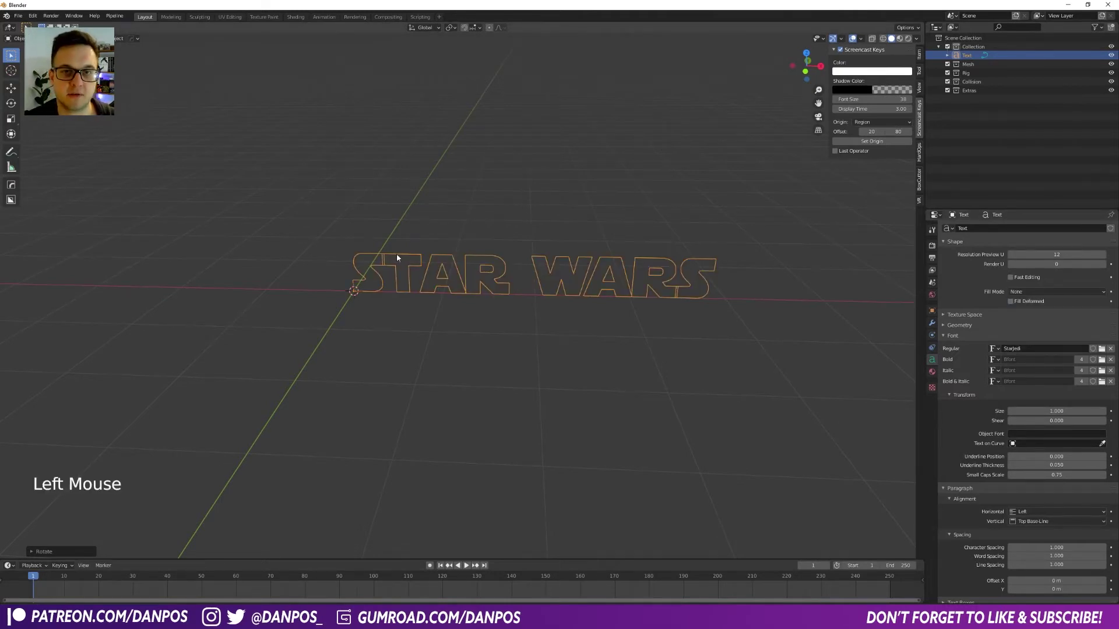
key(ctrl+z)
scroll(down, 3)
middle_click(532, 247)
scroll(down, 3)
middle_click(544, 246)
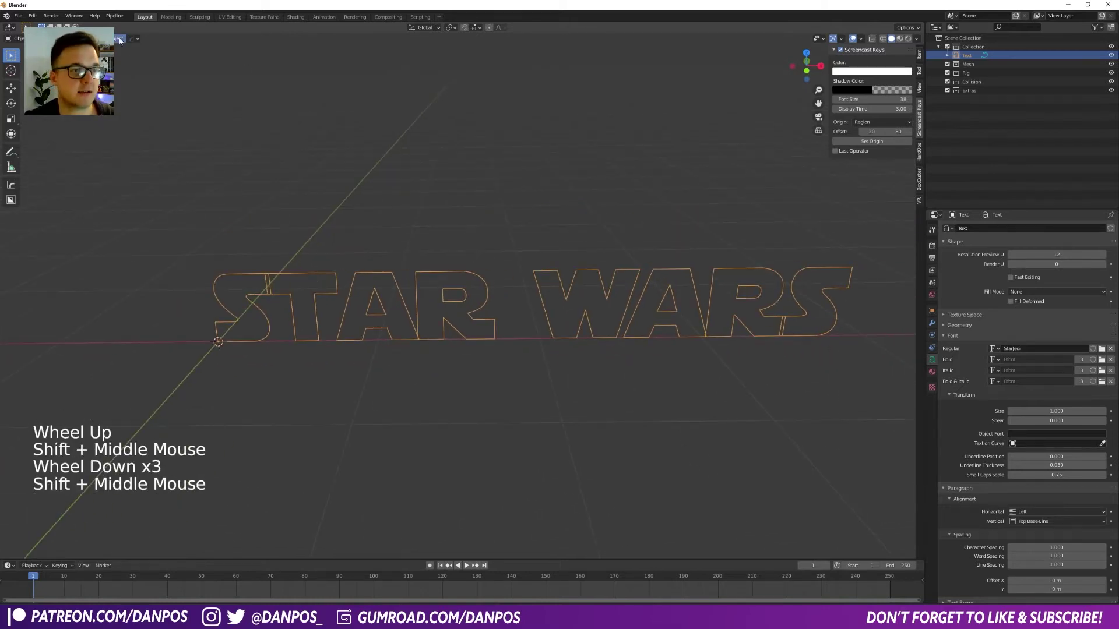
Convert the text to mesh then curve and give it a 0.008 m bevel depth.
click(120, 41)
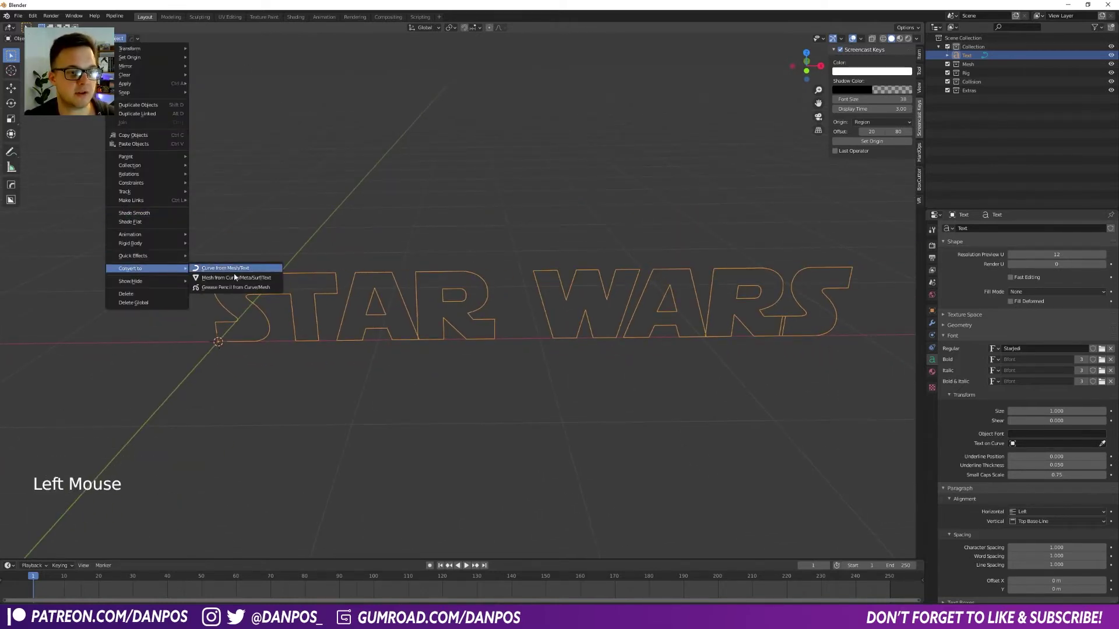
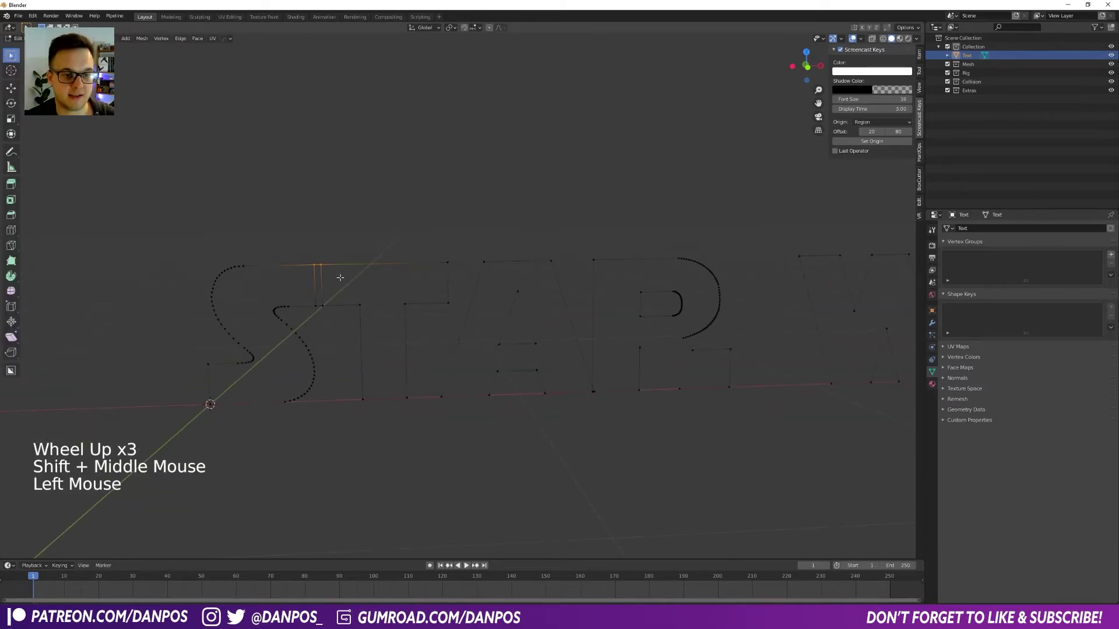
key(m)
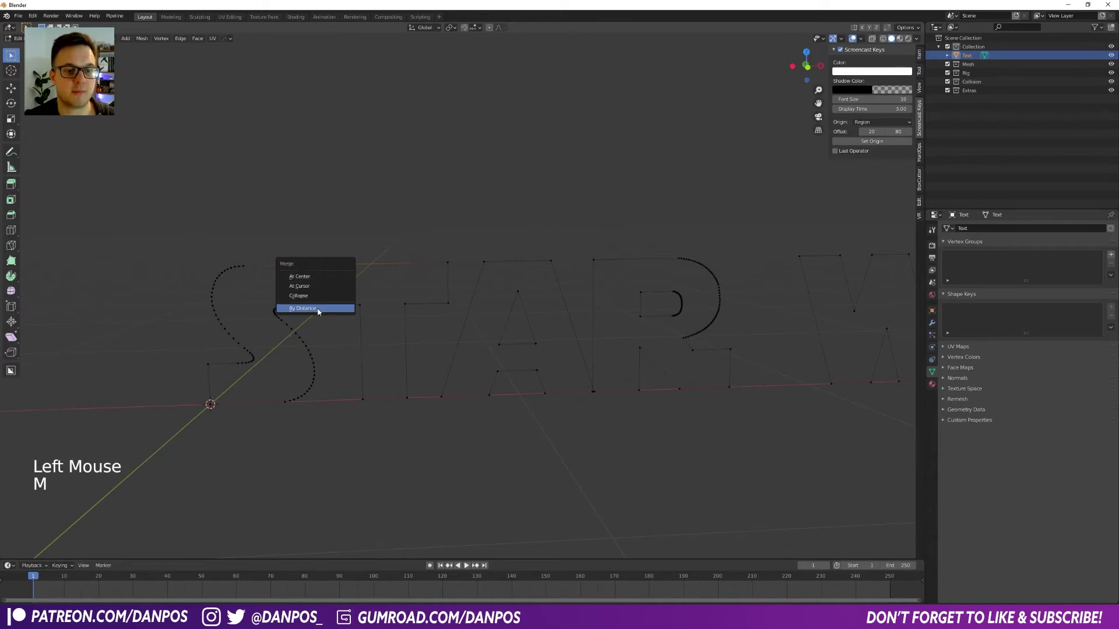
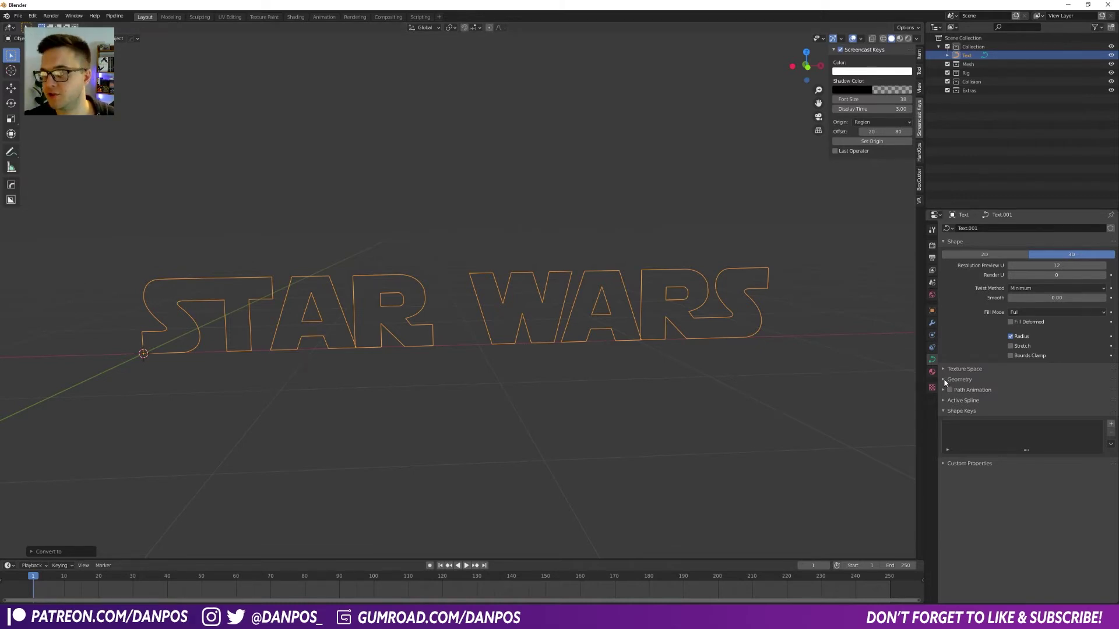
click(946, 382)
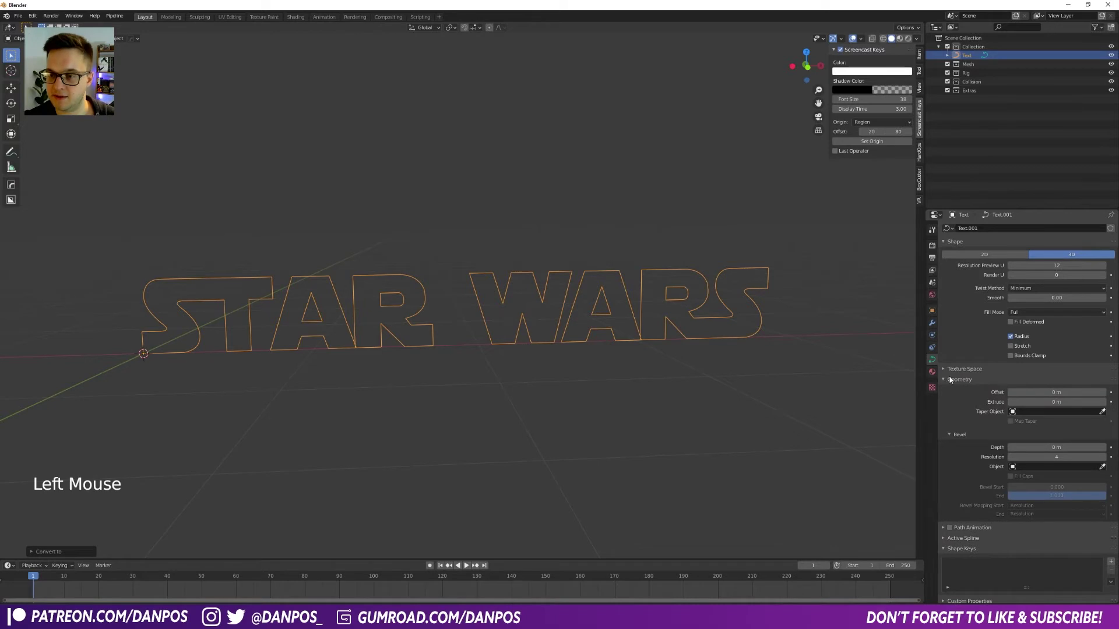
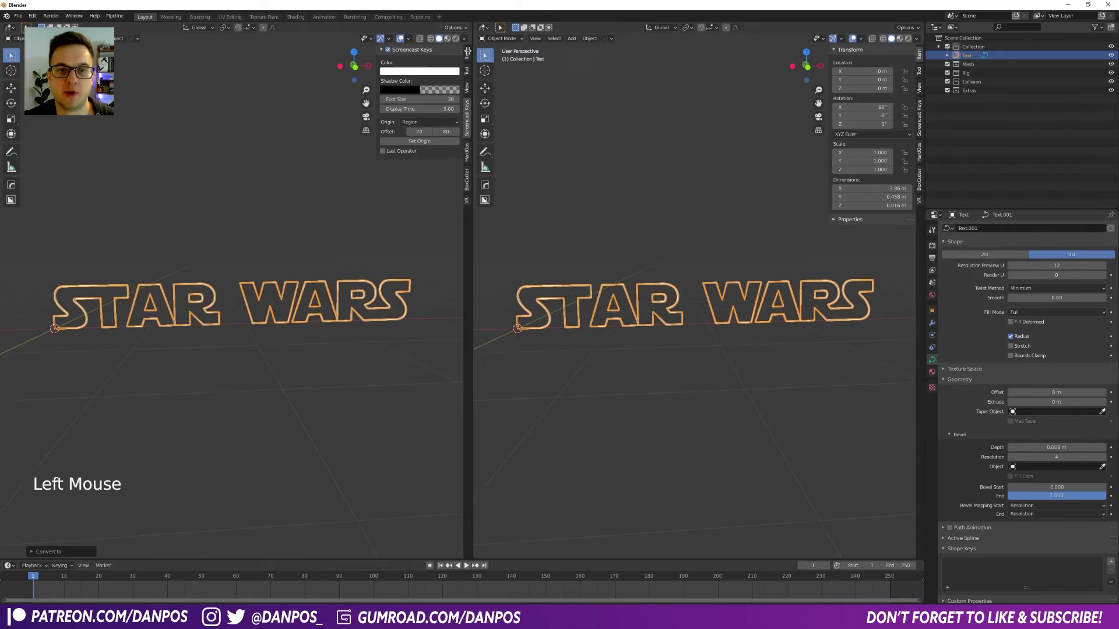
Switch the area to the Shader Editor and create a new material for the text.
click(478, 33)
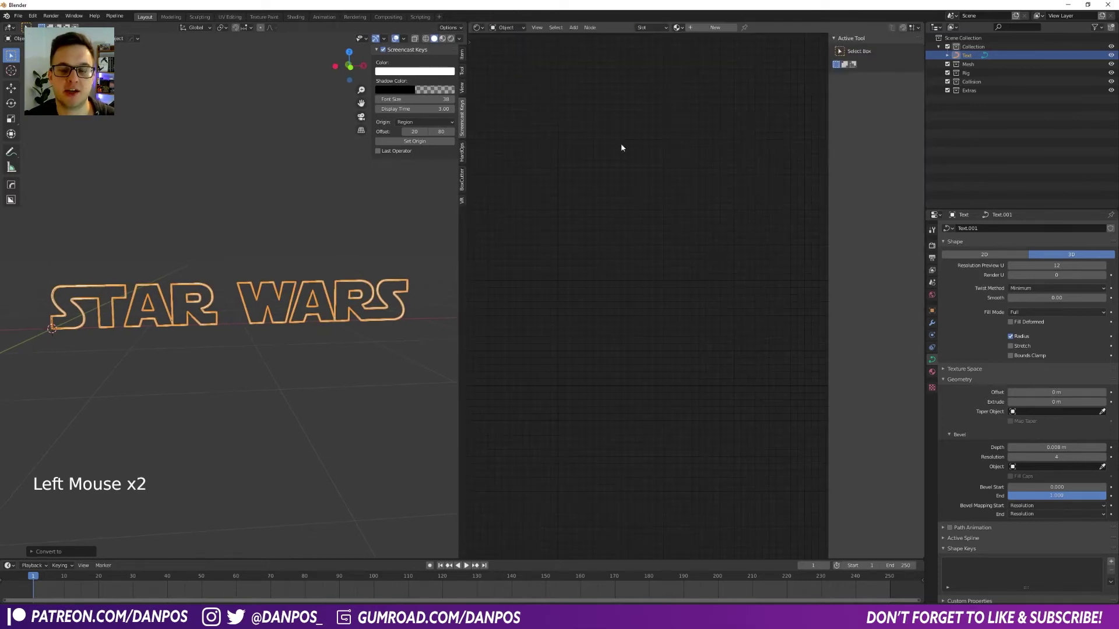
click(751, 166)
key(n)
click(709, 29)
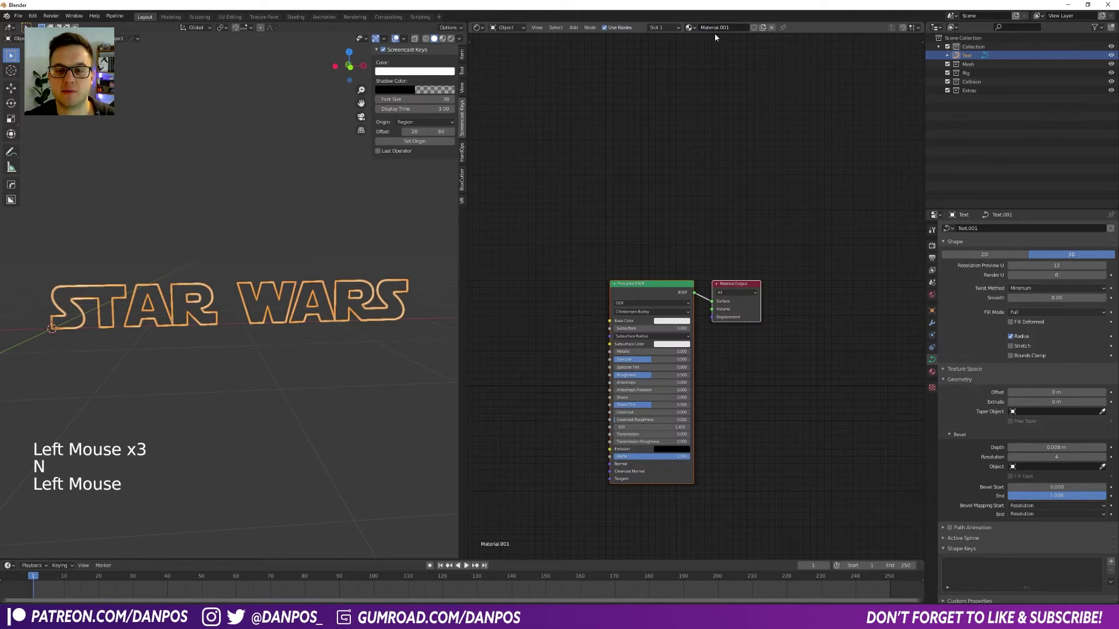
middle_click(642, 228)
middle_click(611, 275)
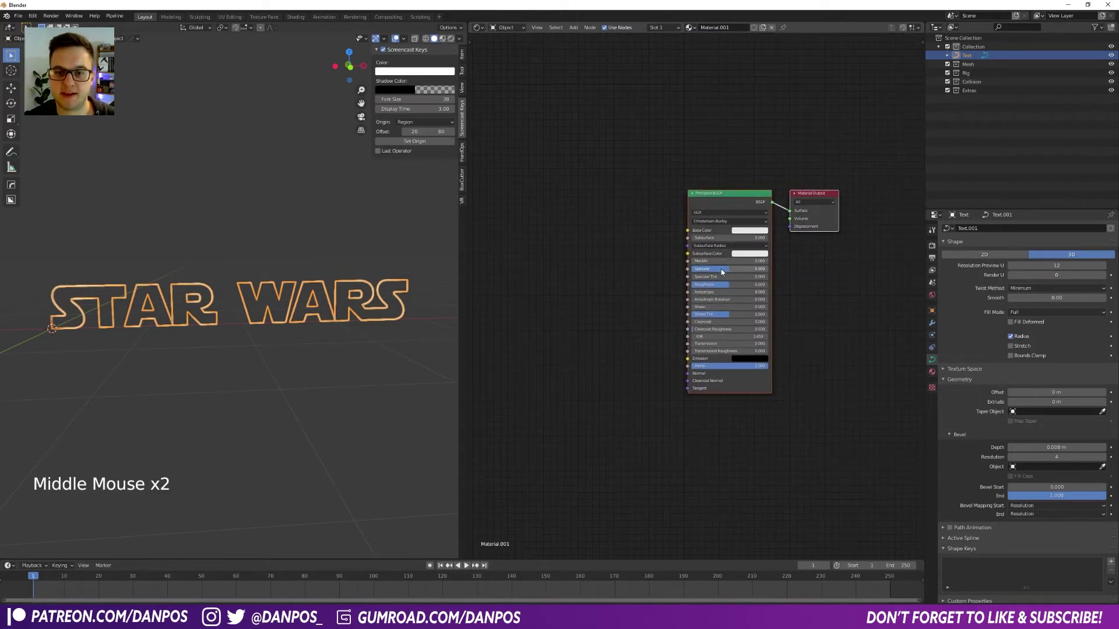
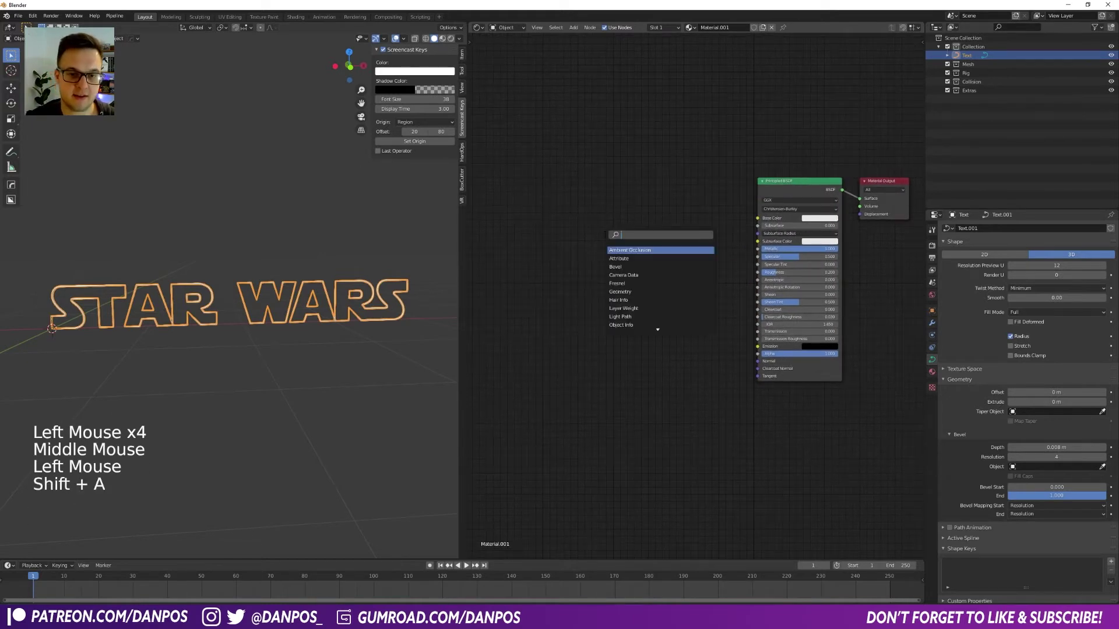
Add a Mix node into Base Color blending white with gold and adjust its factor.
key(BackSpace)
key(BackSpace)
click(680, 228)
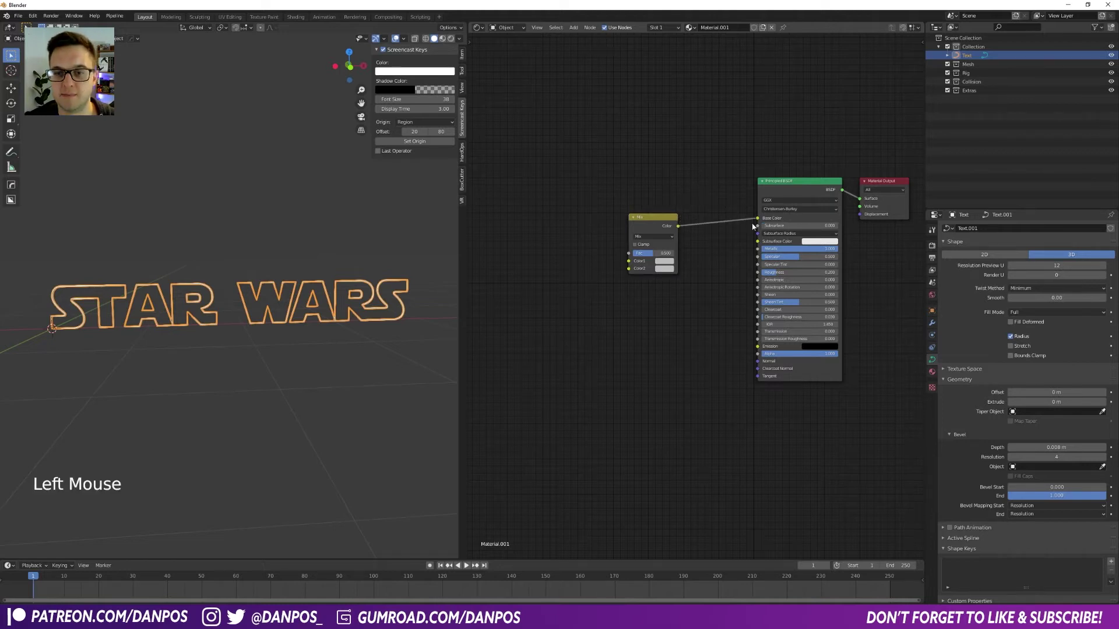
click(651, 220)
middle_click(658, 237)
scroll(up, 3)
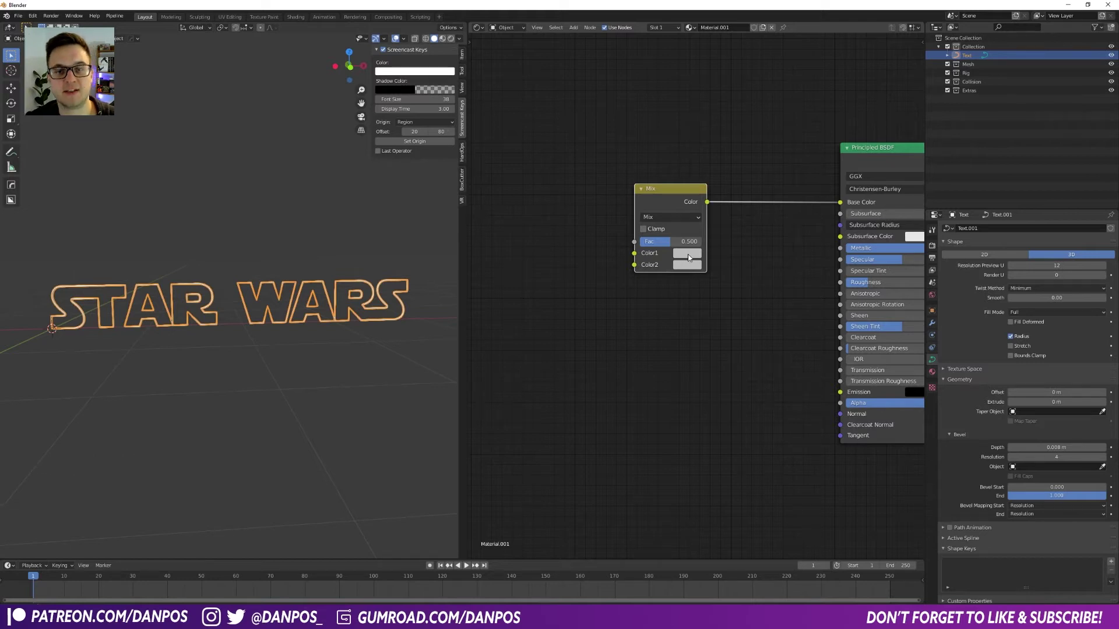
click(687, 267)
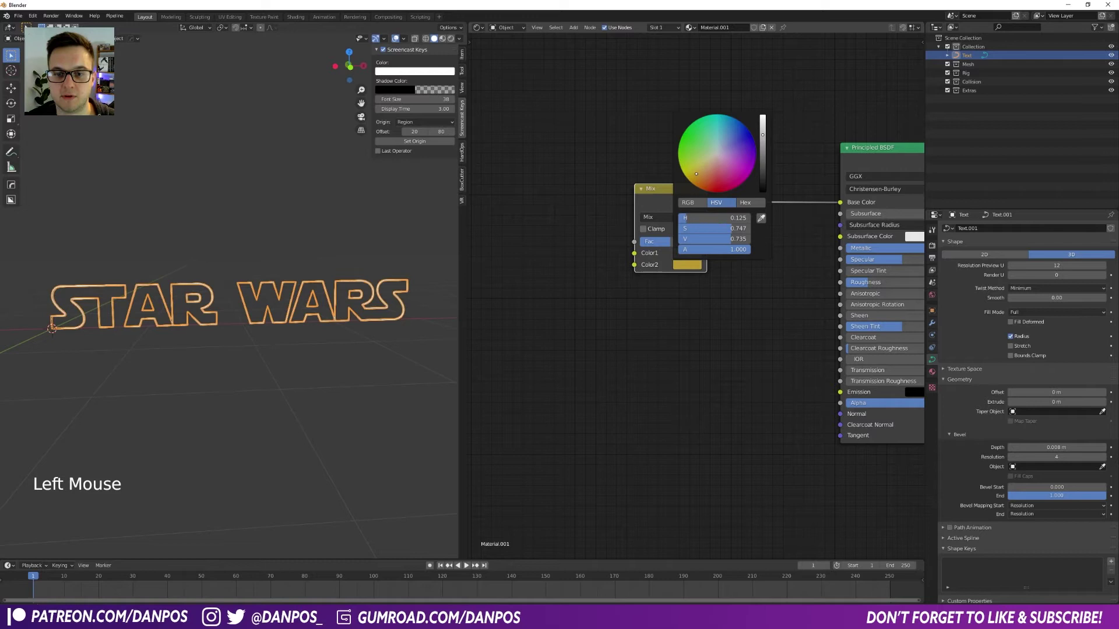
click(715, 335)
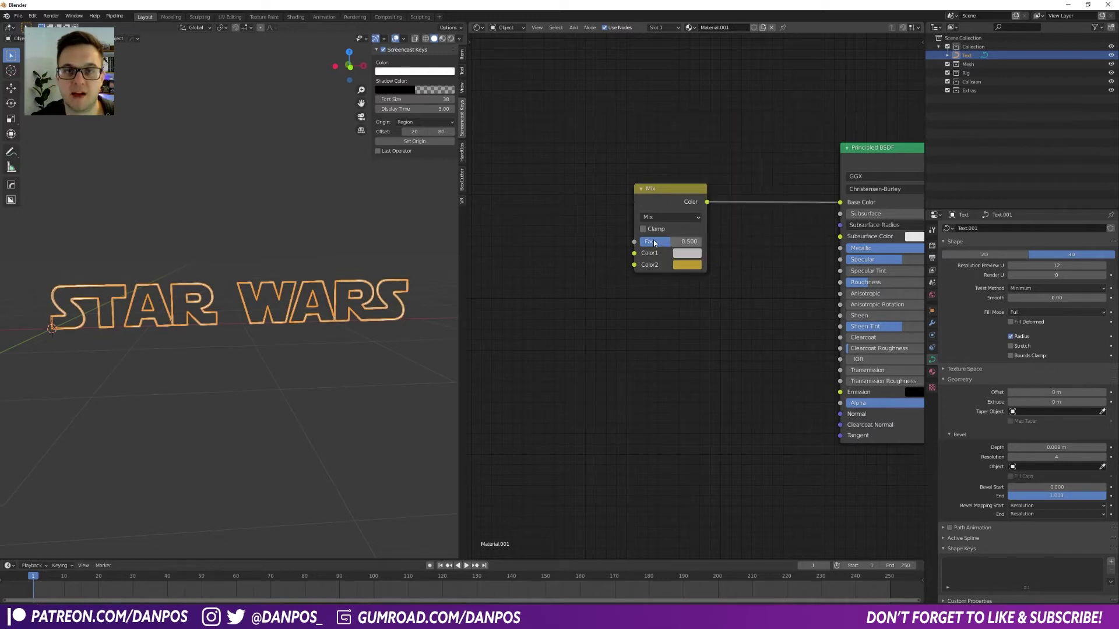
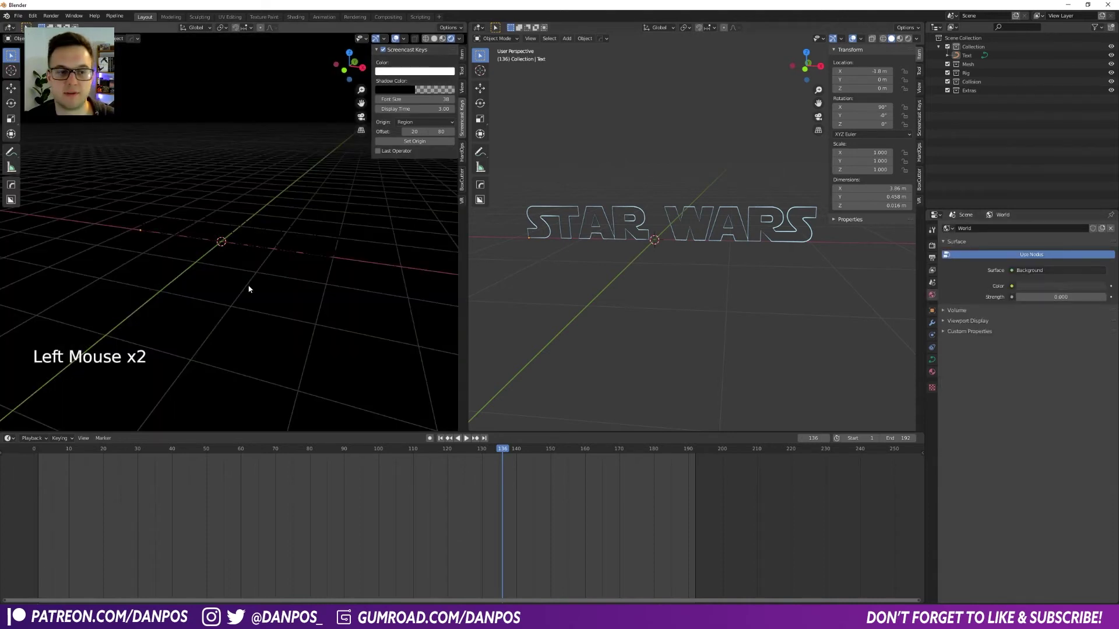
Check the logo framing through the camera view.
click(398, 40)
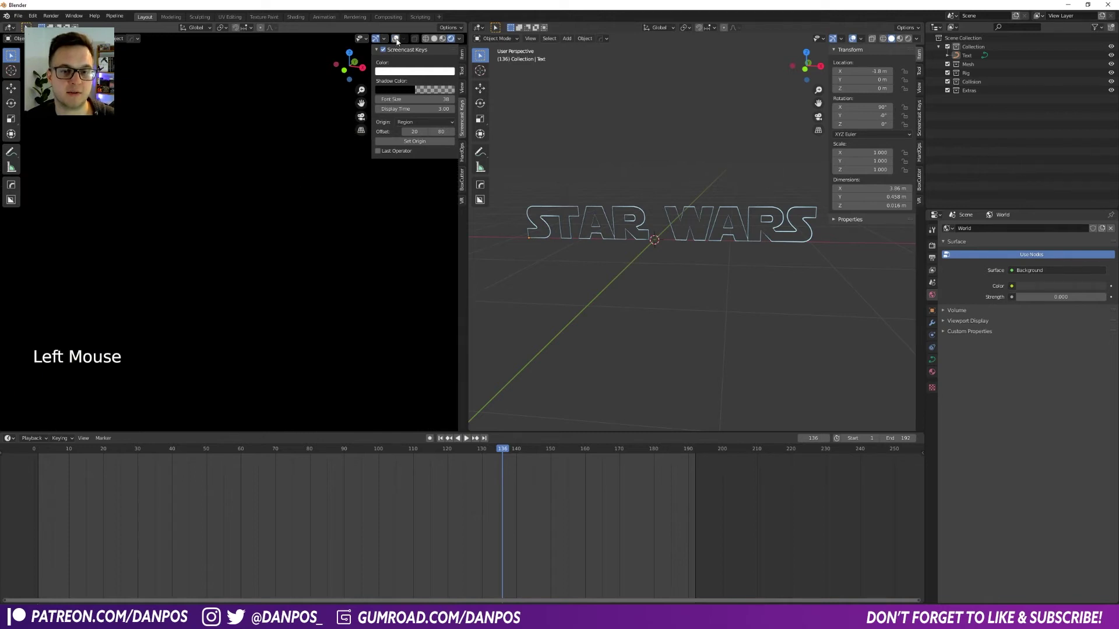
middle_click(660, 248)
key(shift+a)
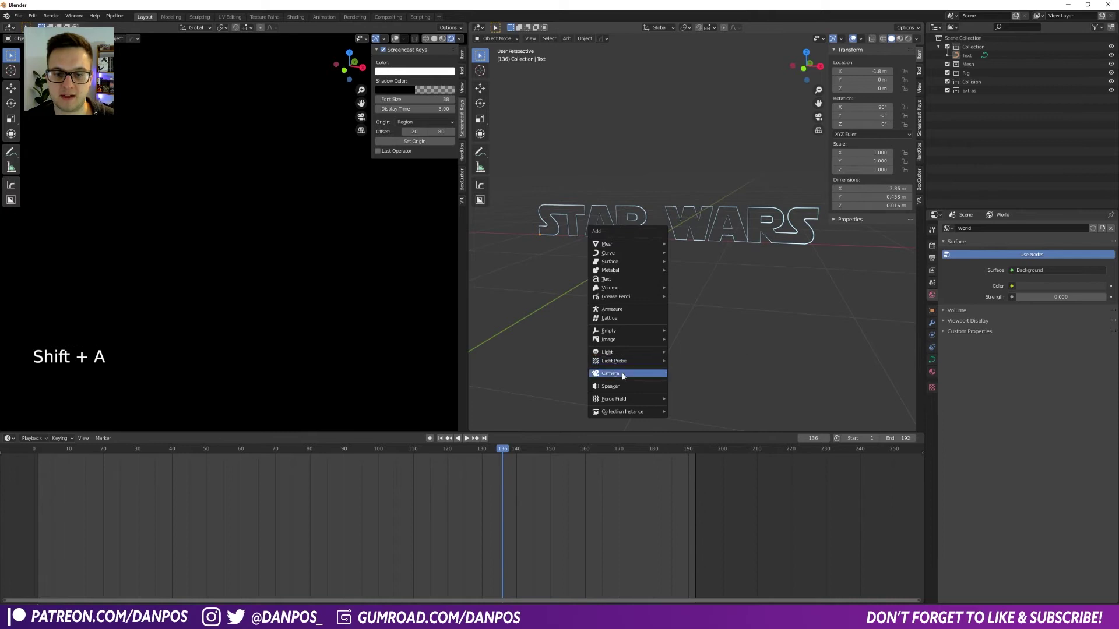
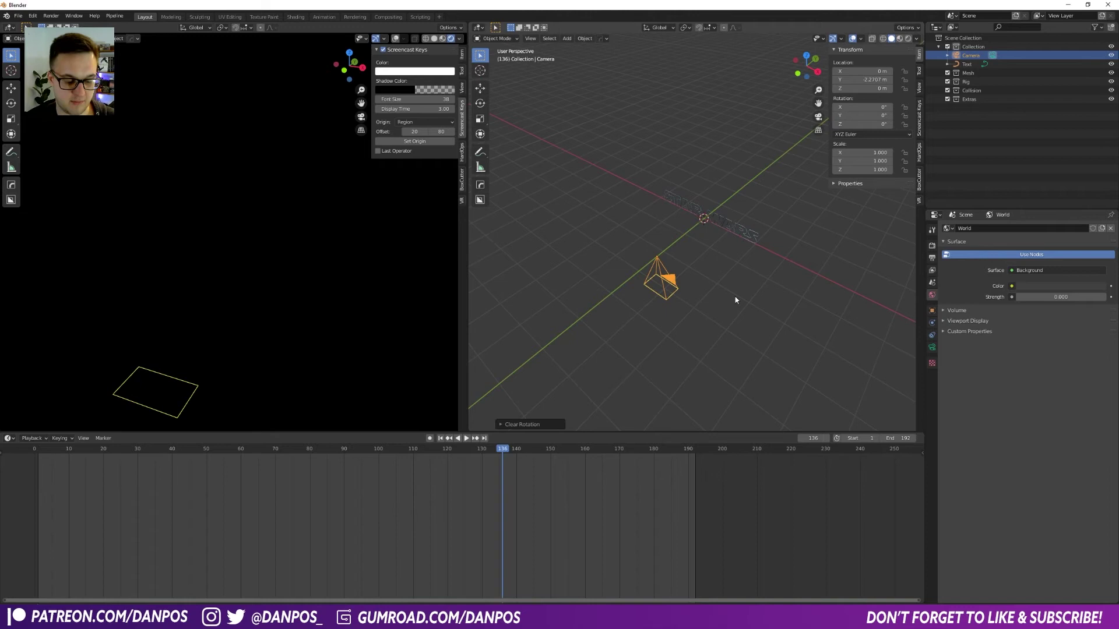
key(r)
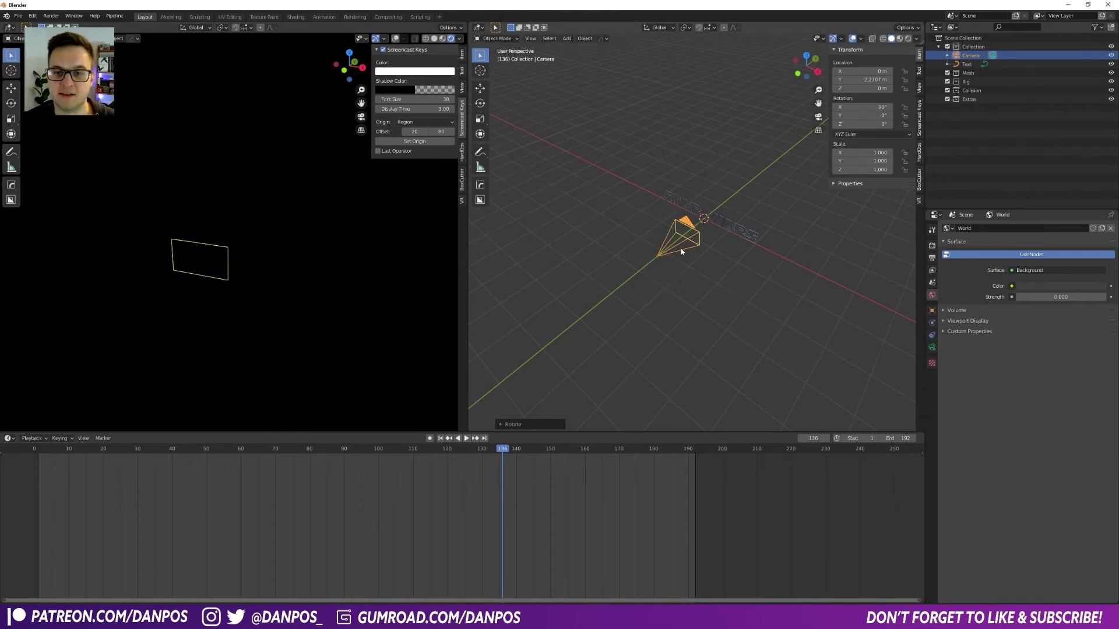
middle_click(708, 237)
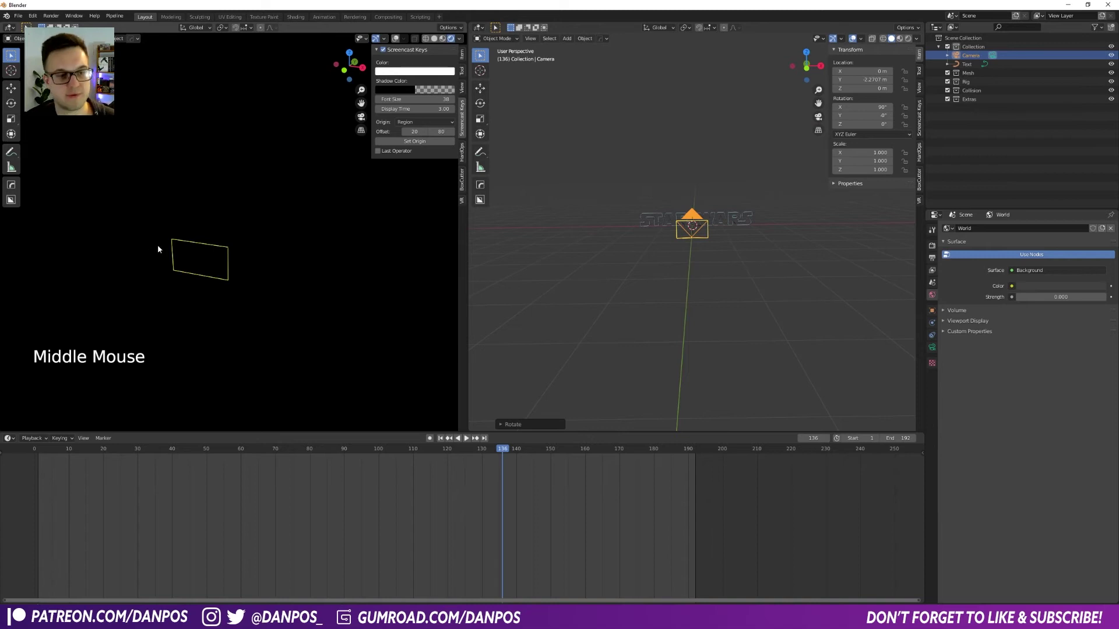
key(KP_0)
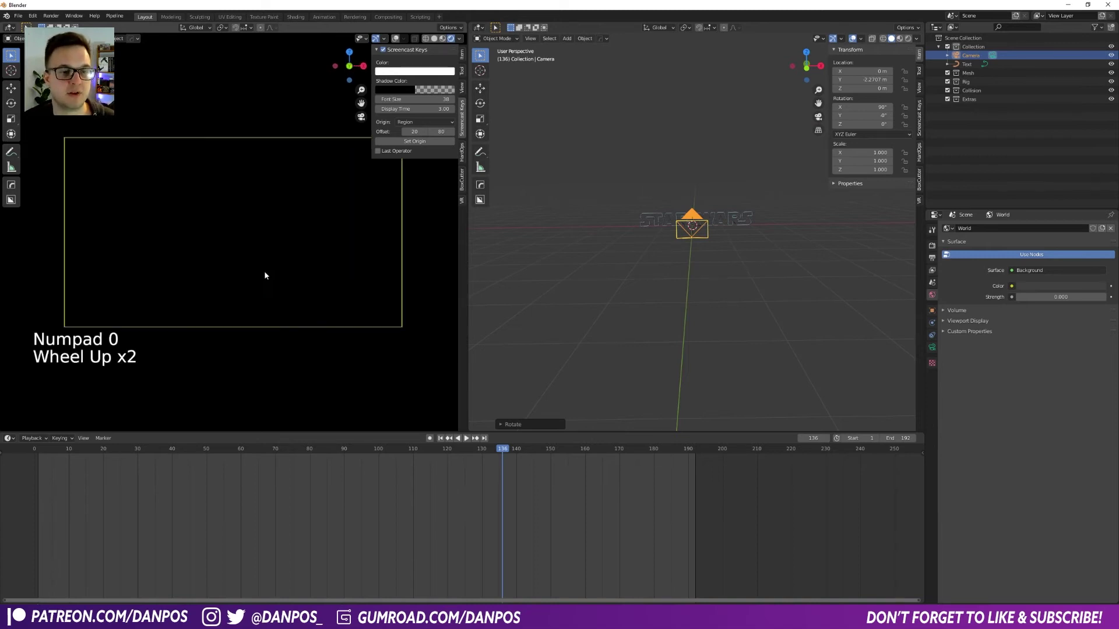
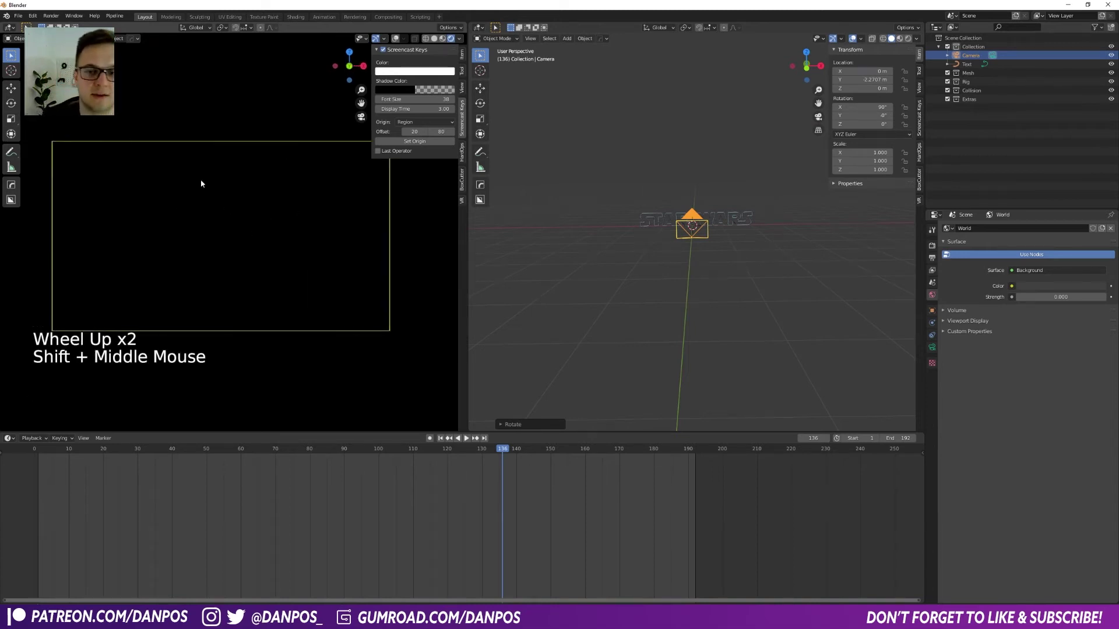
Select the camera and move it back along the Y axis away from the text.
middle_click(711, 233)
click(705, 291)
click(690, 255)
key(g)
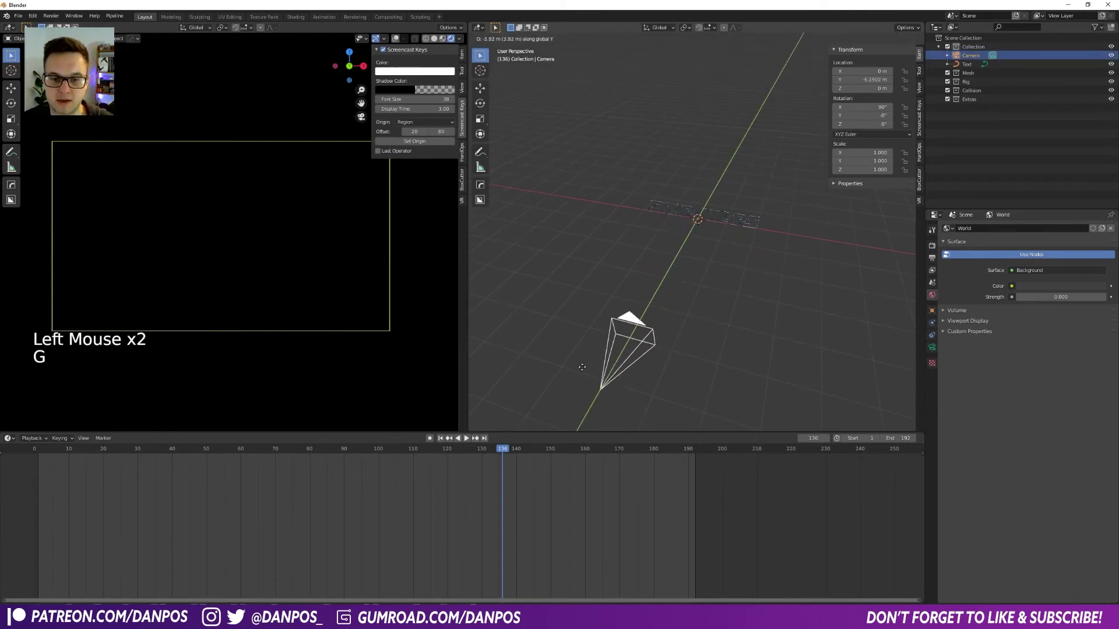
middle_click(714, 302)
middle_click(722, 278)
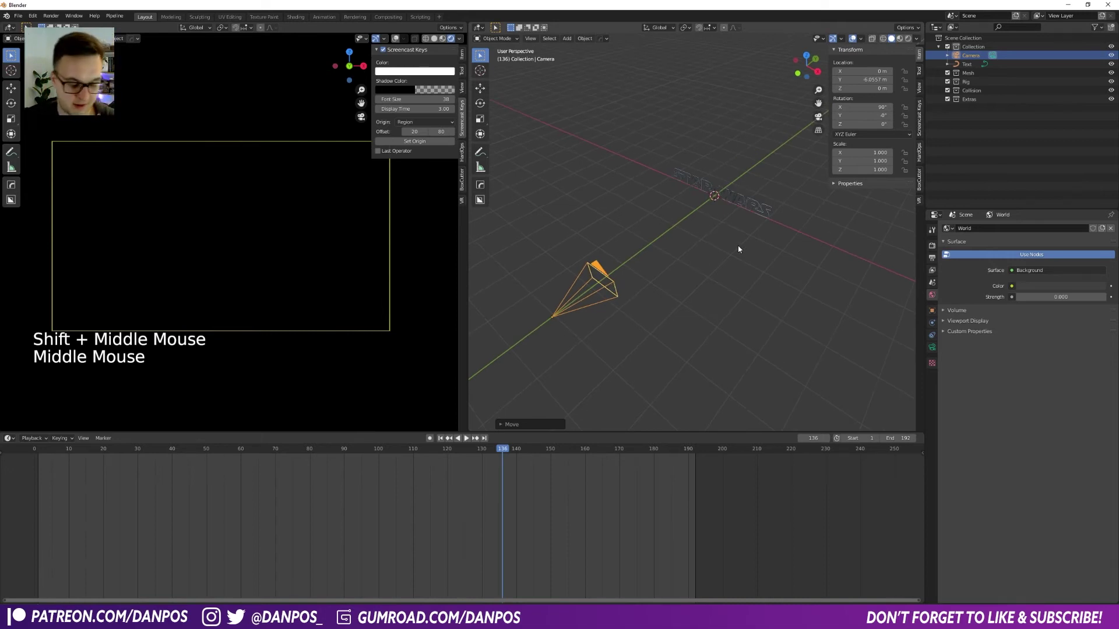
Add an area light, move it along Y, rotate it 90° on X and widen it on X.
key(shift+a)
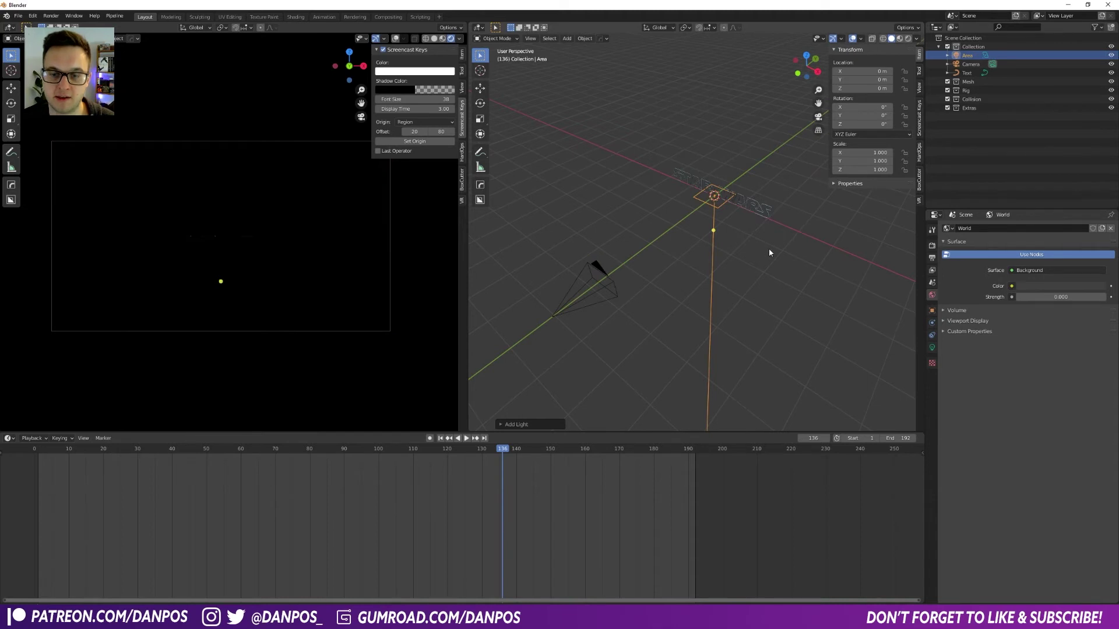
key(g)
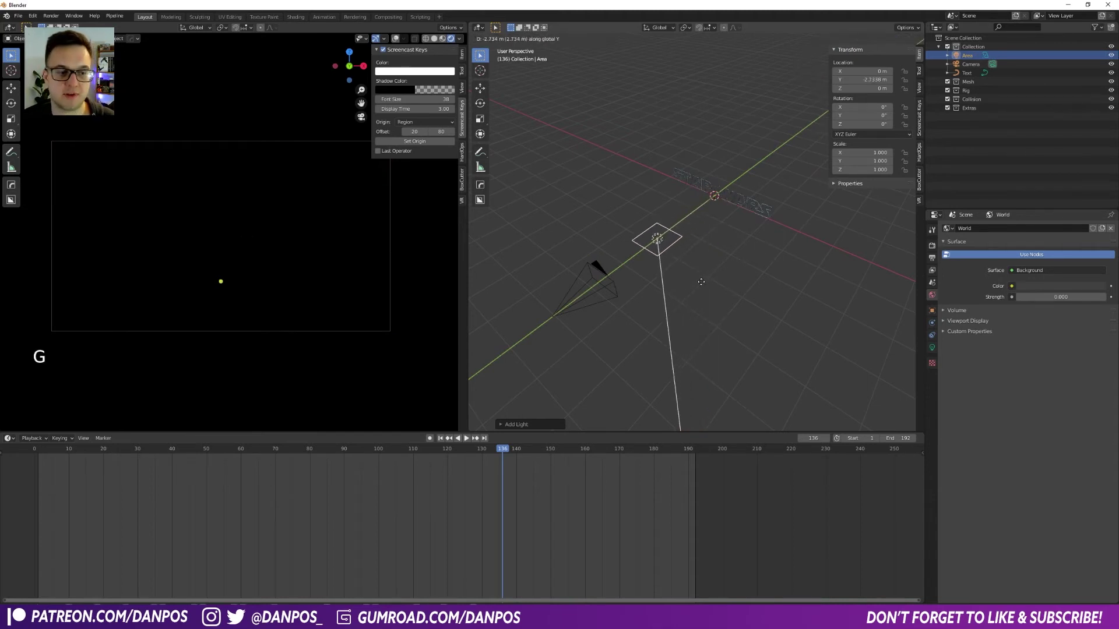
key(r)
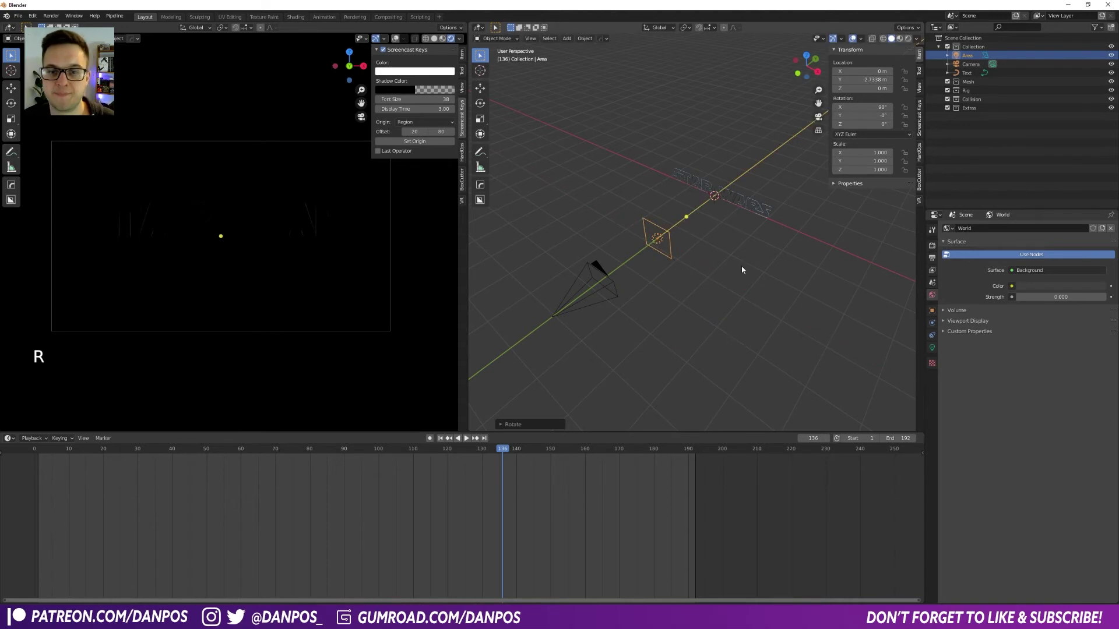
middle_click(730, 277)
key(s)
middle_click(762, 257)
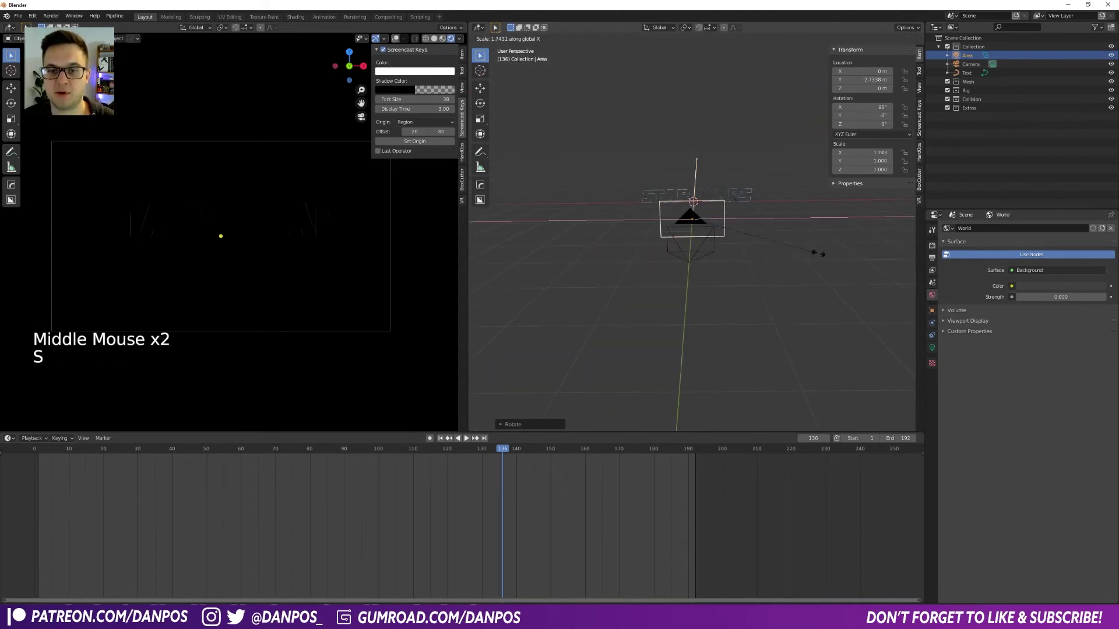
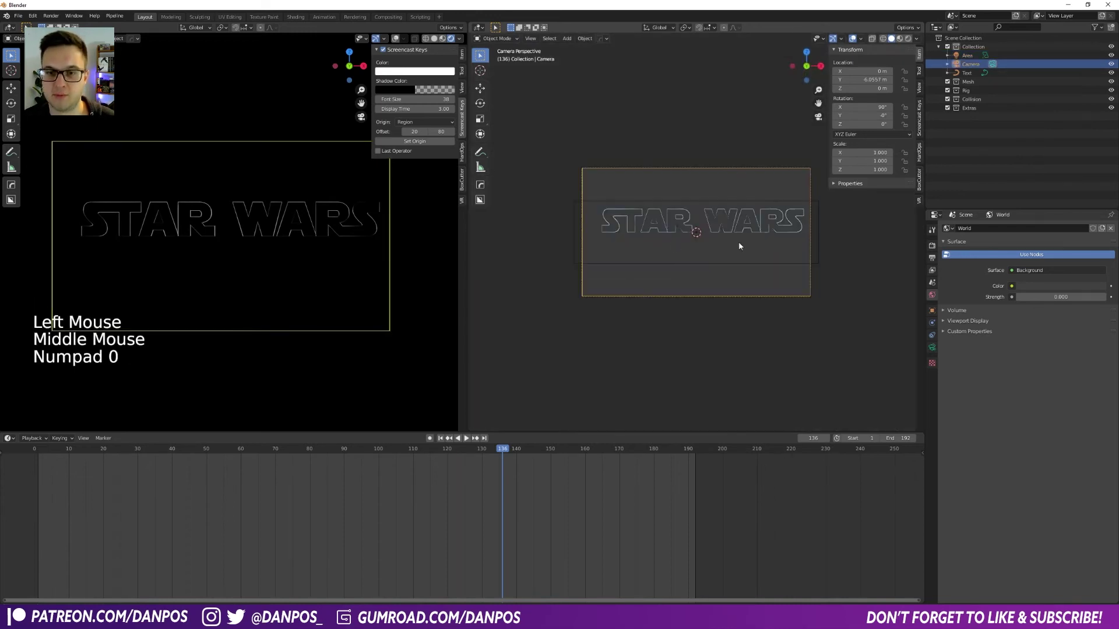
Shift the text slightly and stretch the area light to about 3.9 on X.
key(g)
click(774, 225)
key(g)
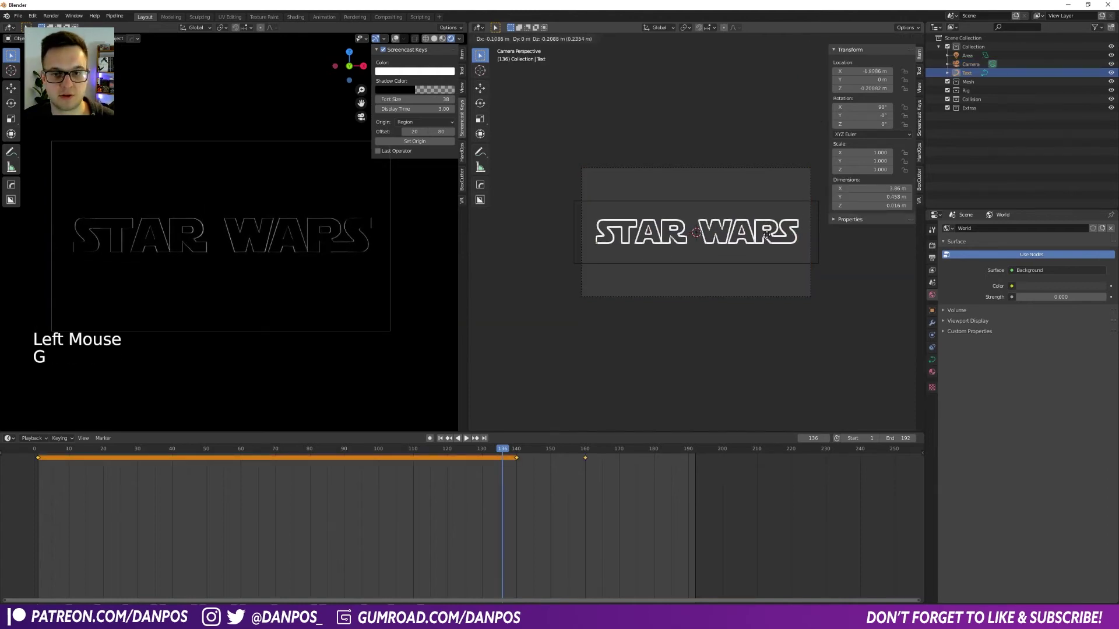
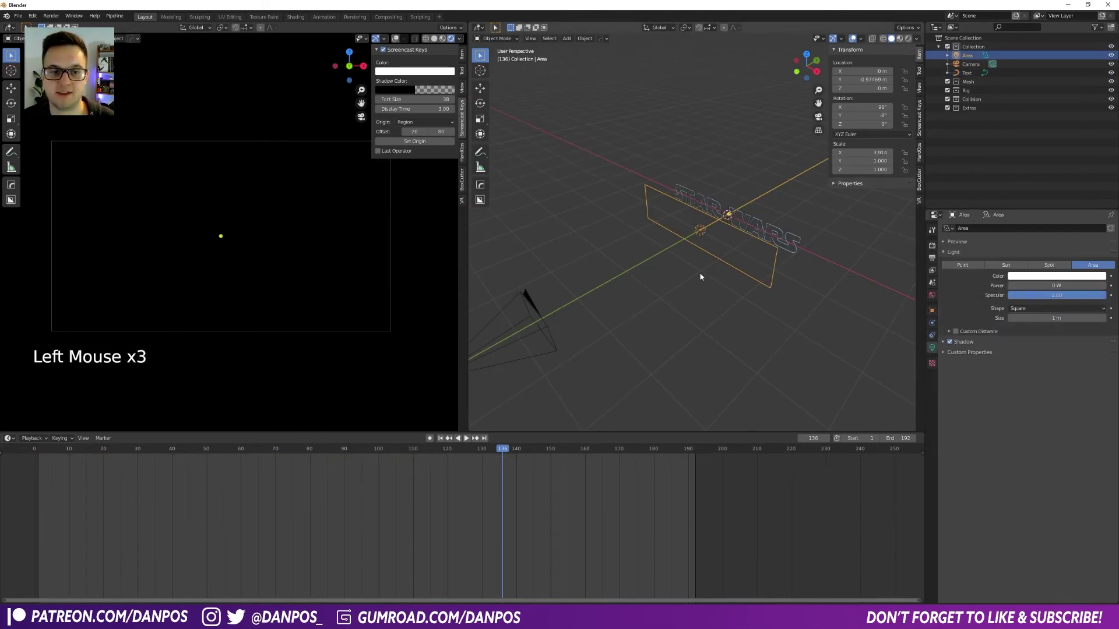
click(705, 271)
middle_click(670, 289)
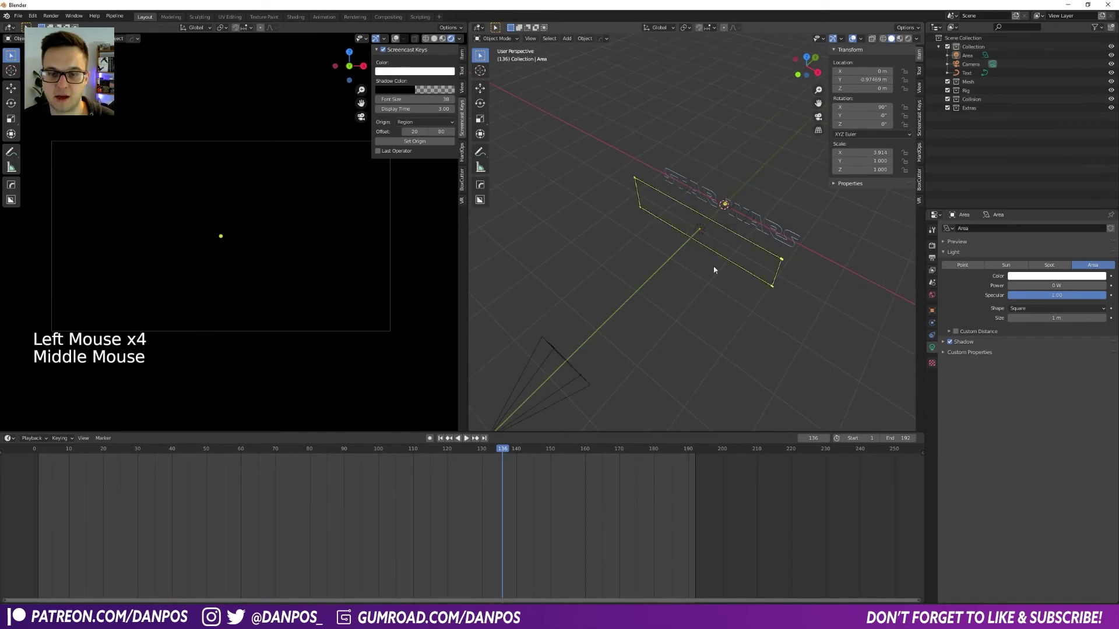
Add a purple point light with 0.72 m radius over the logo's left side, viewed from front.
key(shift+a)
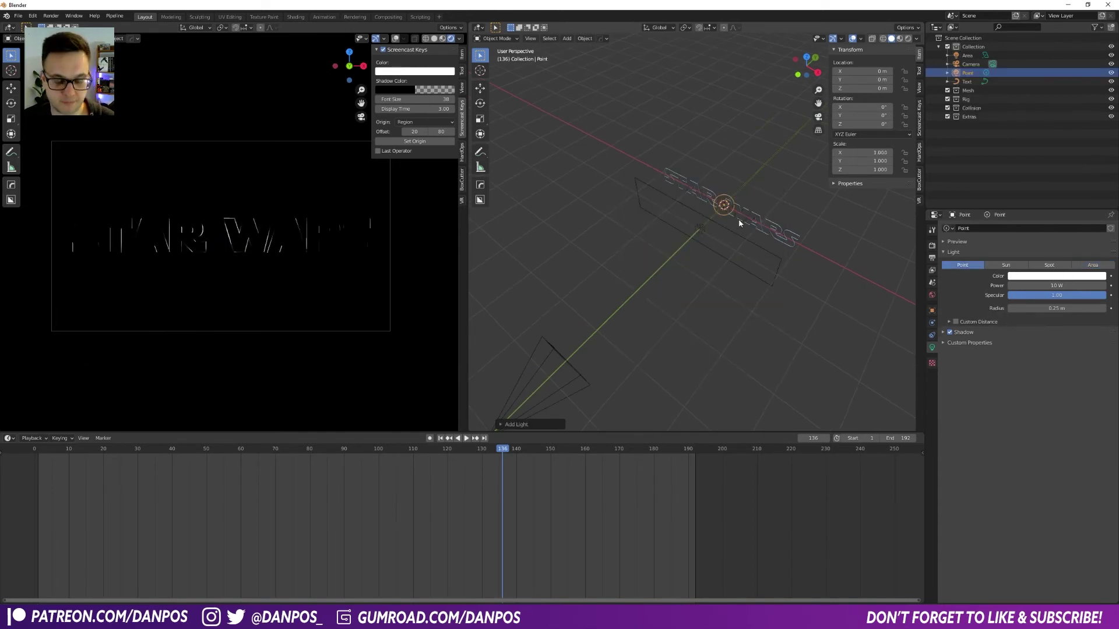
key(g)
key(g)
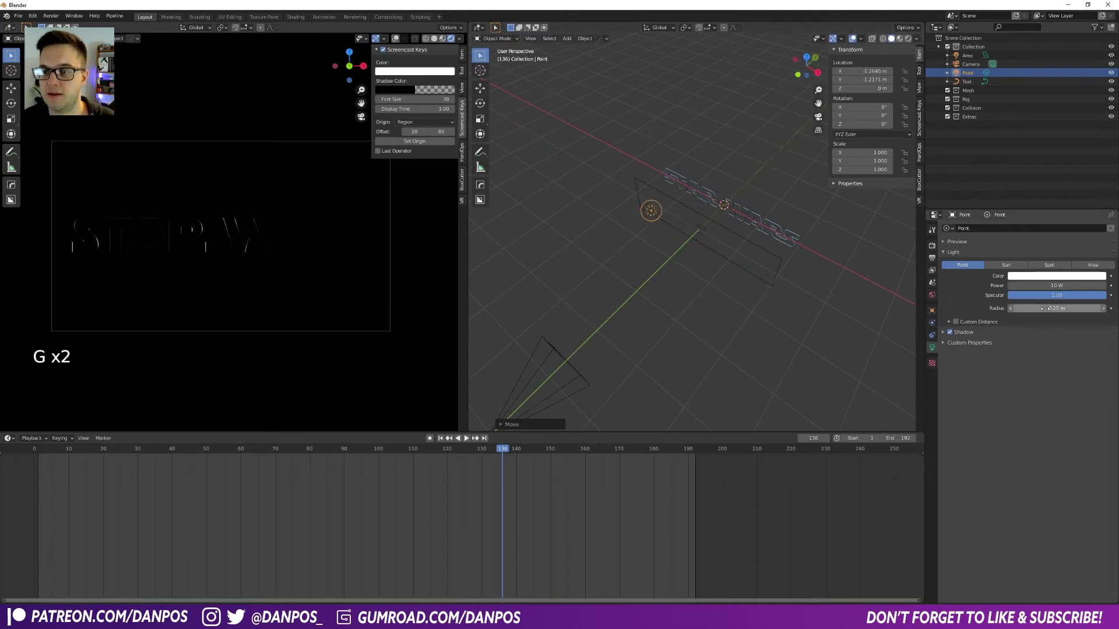
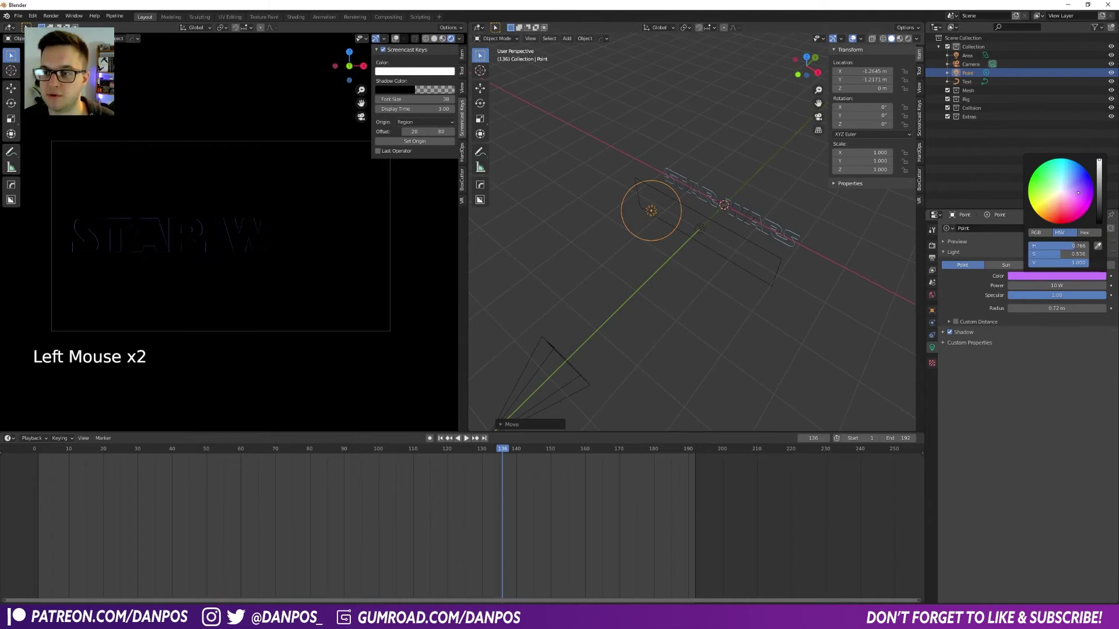
middle_click(708, 266)
key(KP_1)
scroll(up, 3)
middle_click(712, 247)
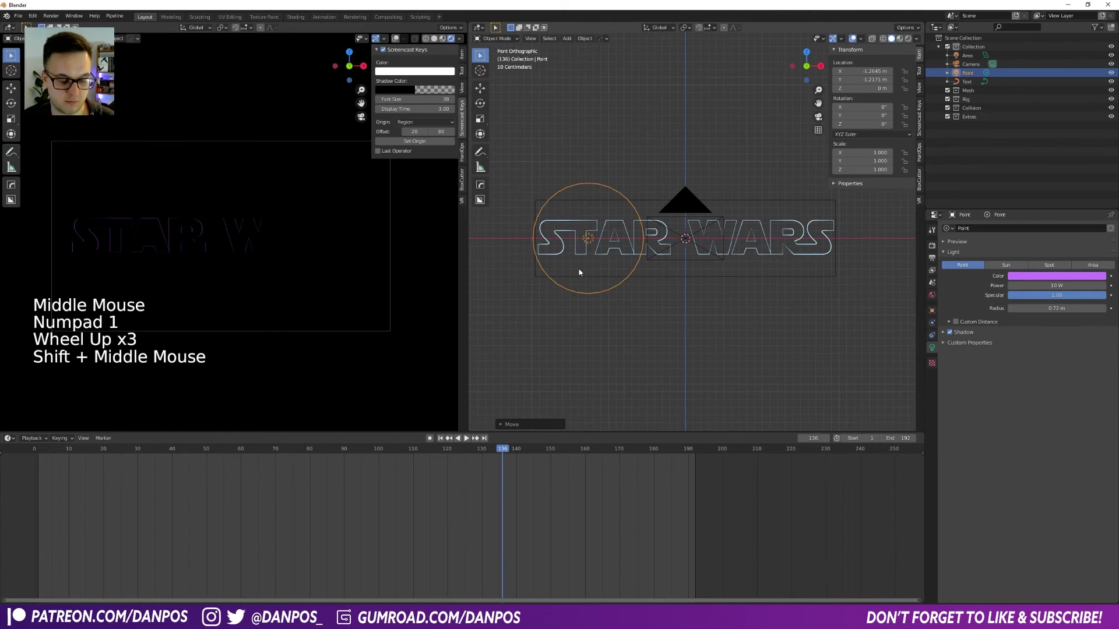
Duplicate the point light above and below-right of the logo and colour Point.001 orange.
key(shift+d)
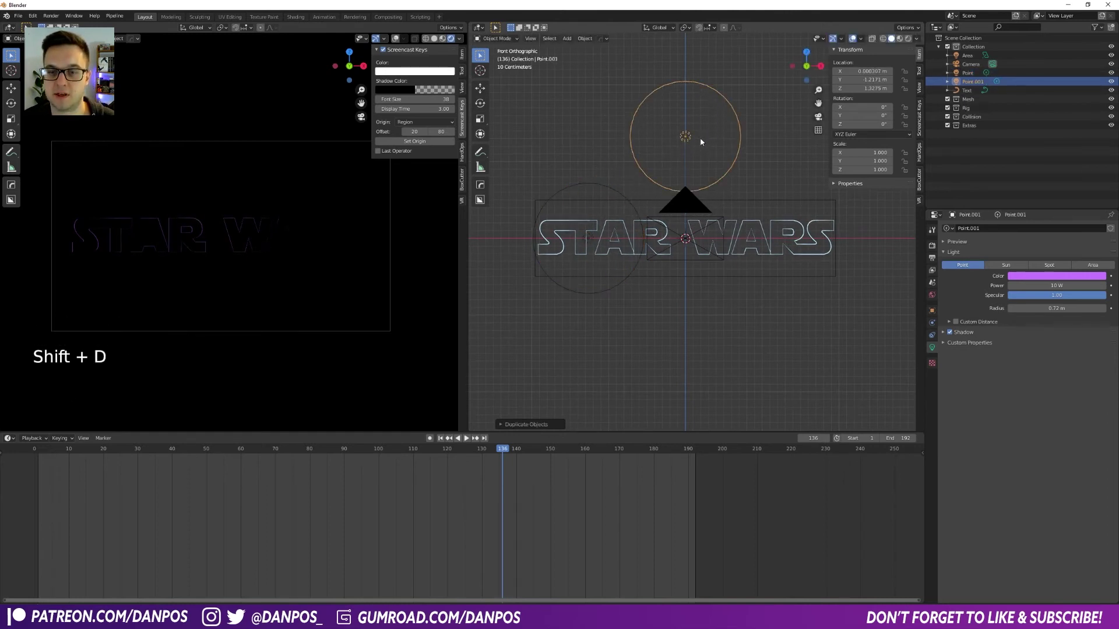
key(shift+d)
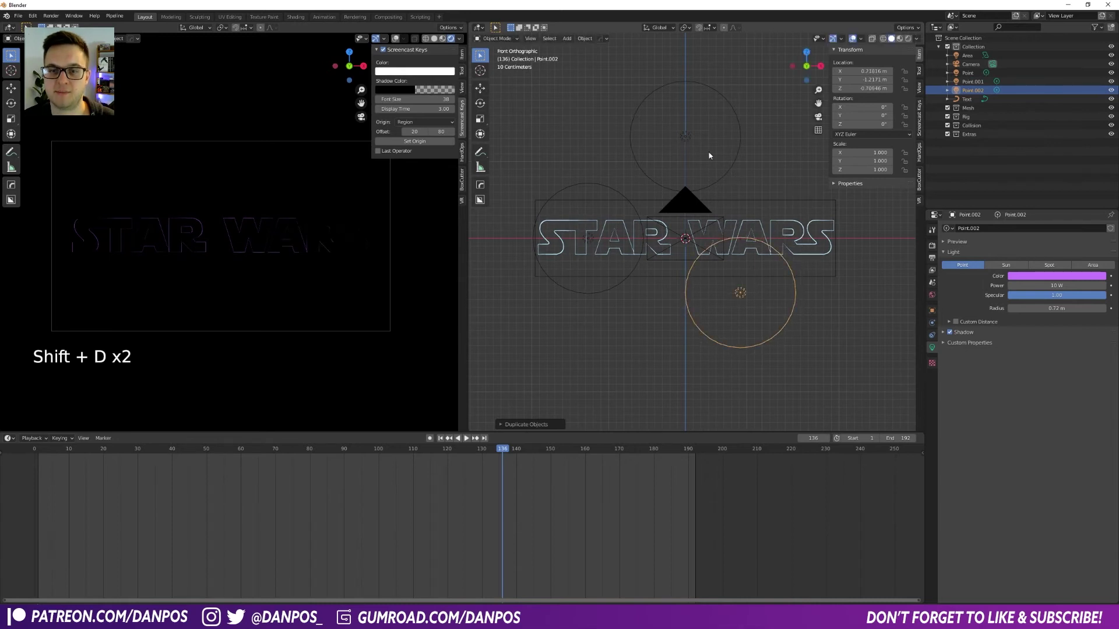
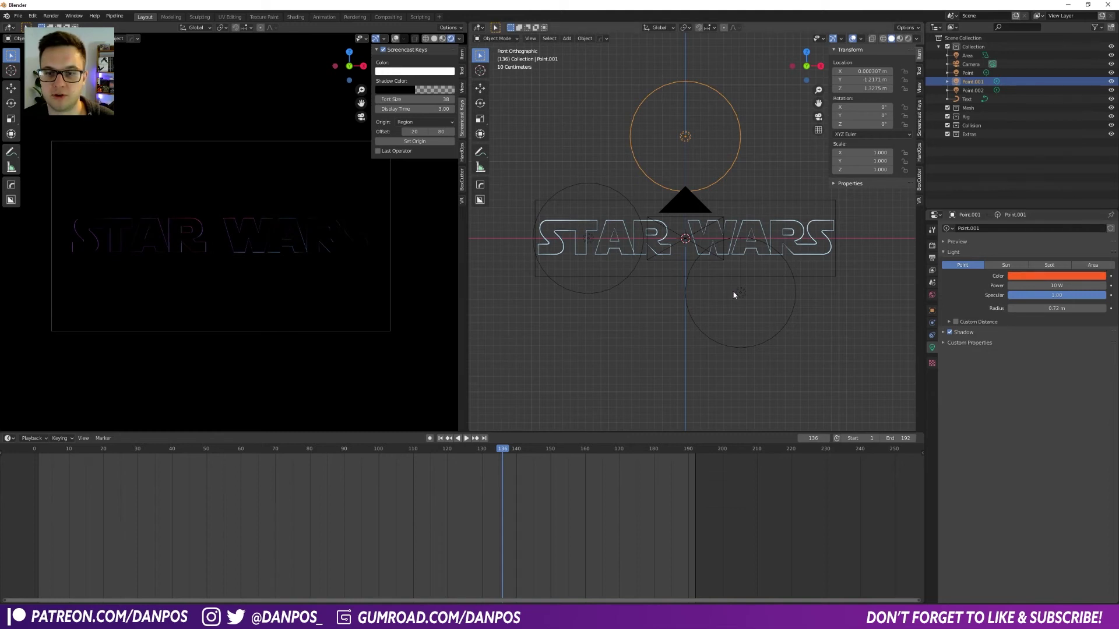
click(747, 300)
click(589, 278)
click(594, 242)
click(1040, 280)
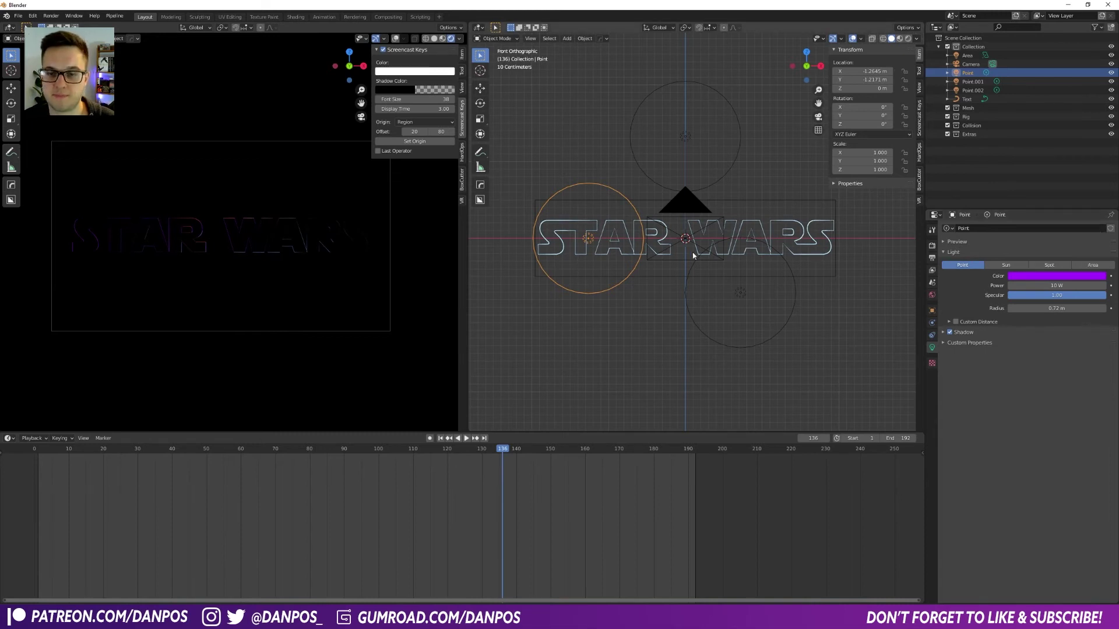
scroll(down, 3)
scroll(up, 3)
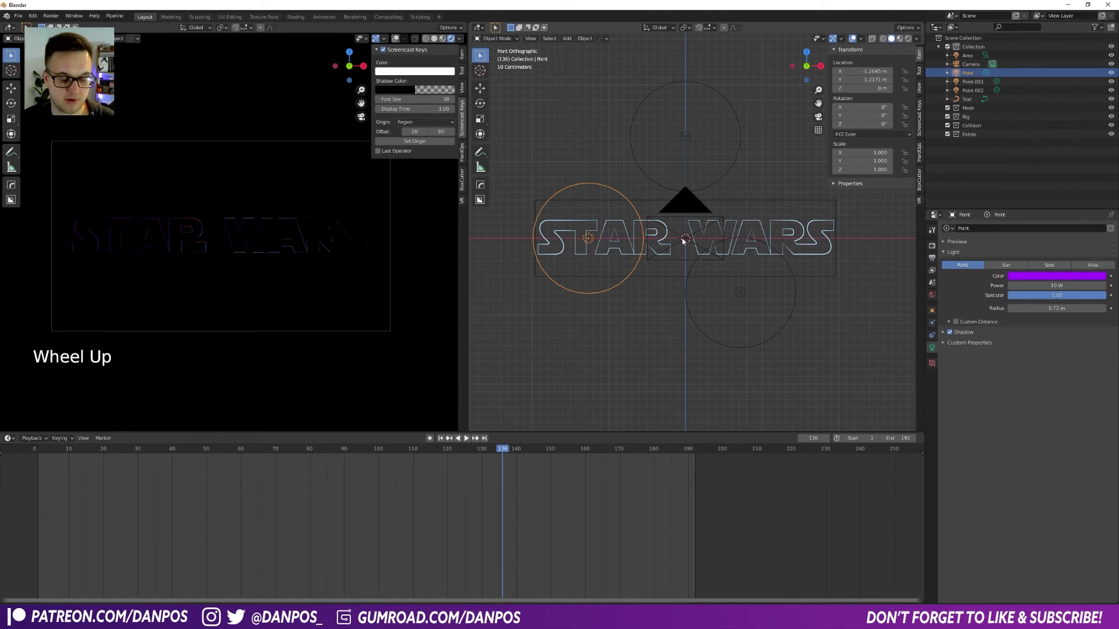
Add a circle empty at the logo centre and parent the three point lights to it.
key(shift+a)
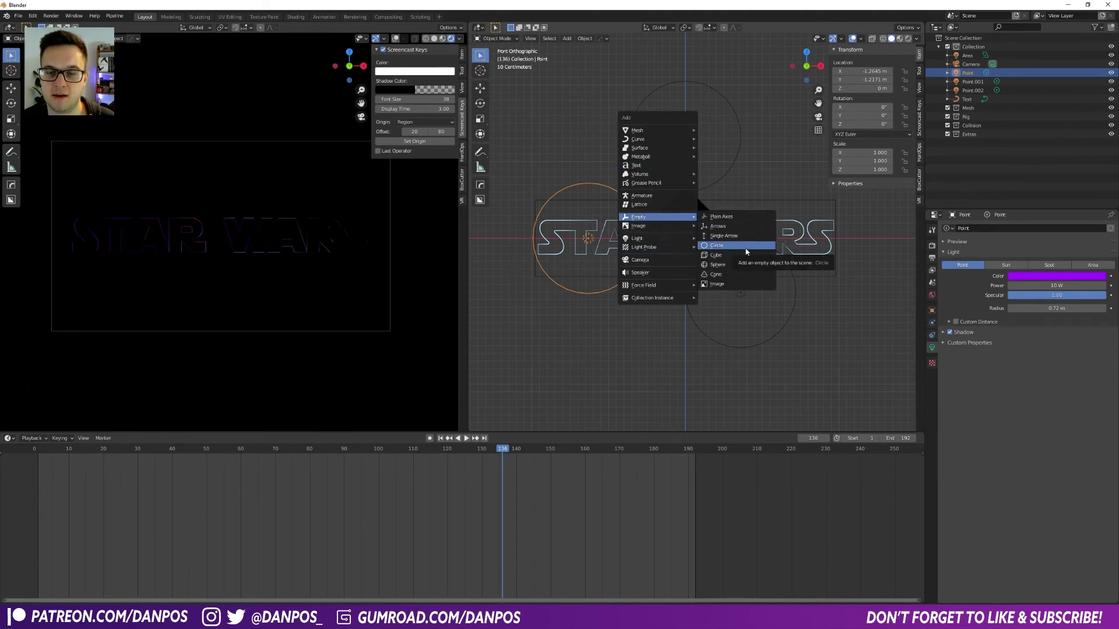
click(662, 119)
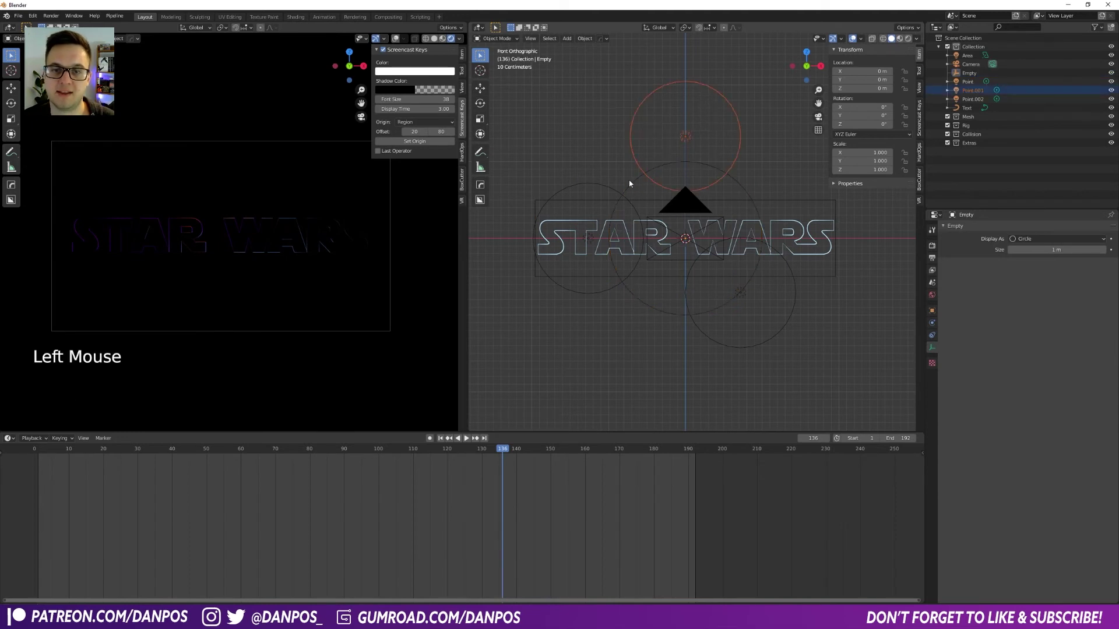
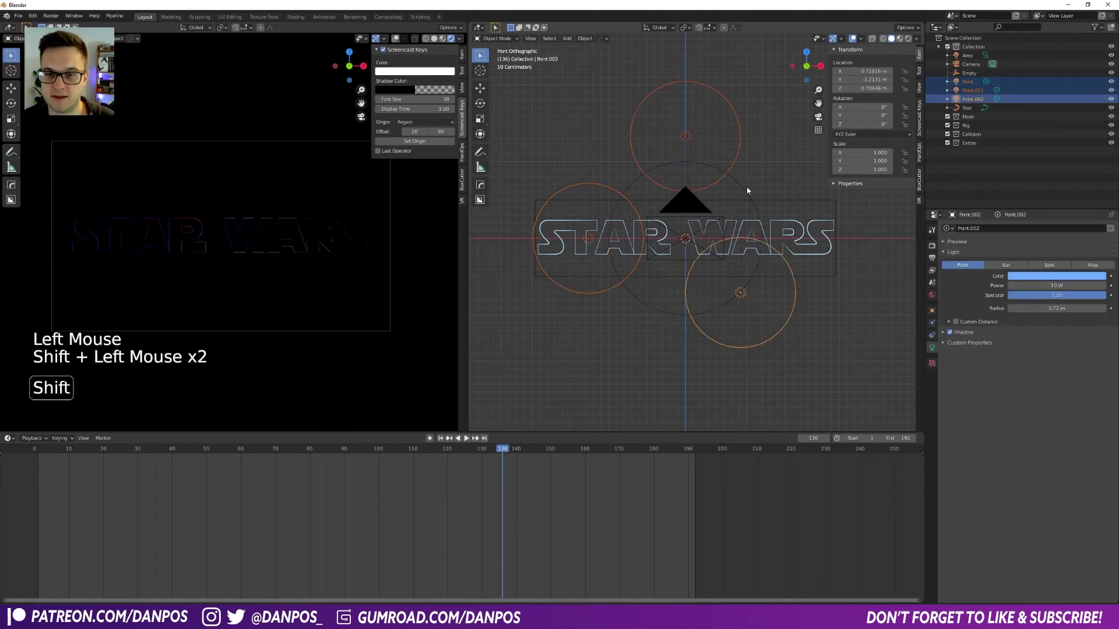
click(748, 191)
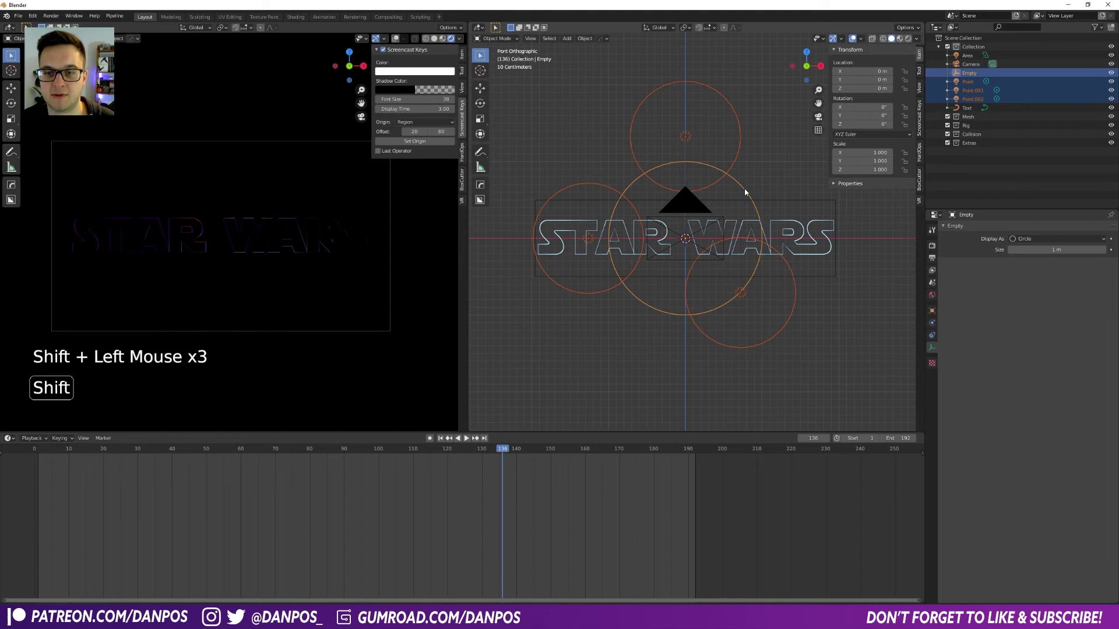
key(ctrl+p)
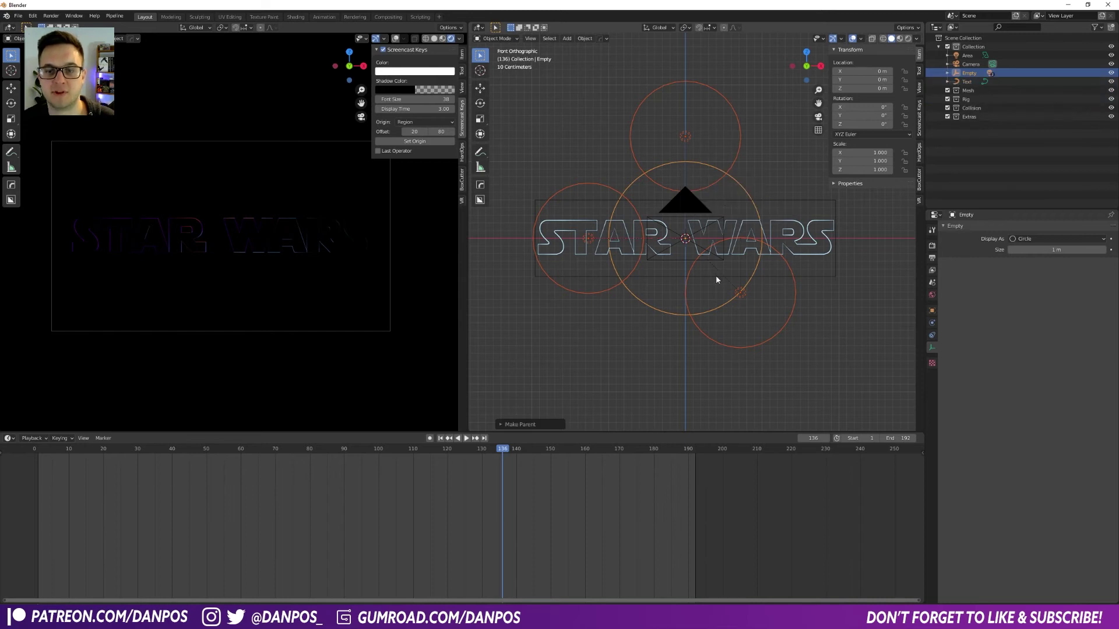
click(658, 372)
click(750, 192)
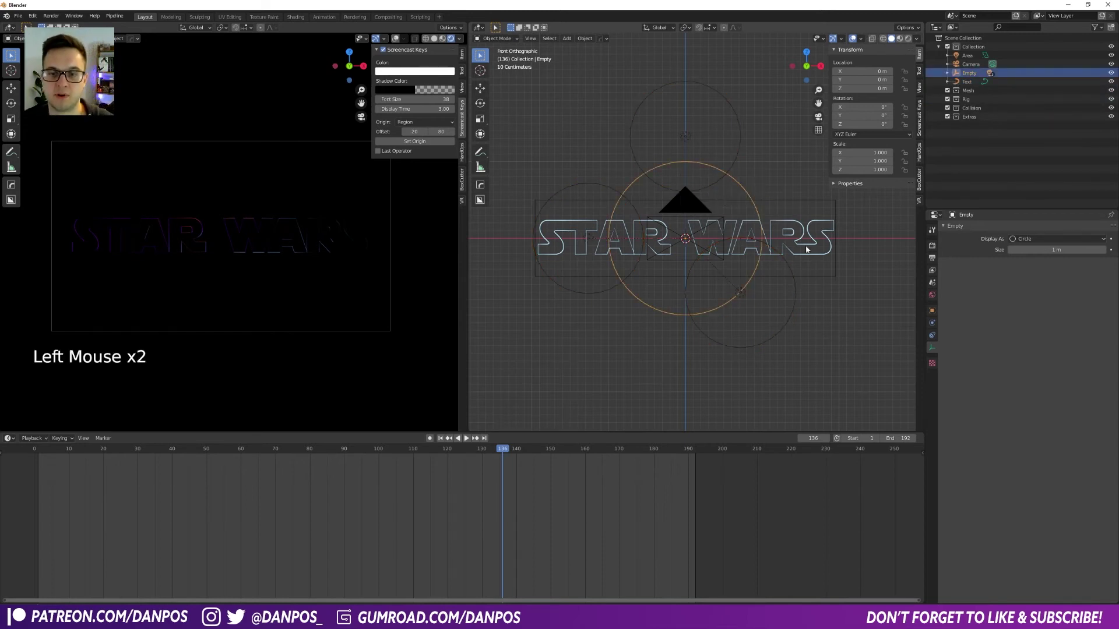
Rotate the empty around its Y axis and start moving it along Y.
key(r)
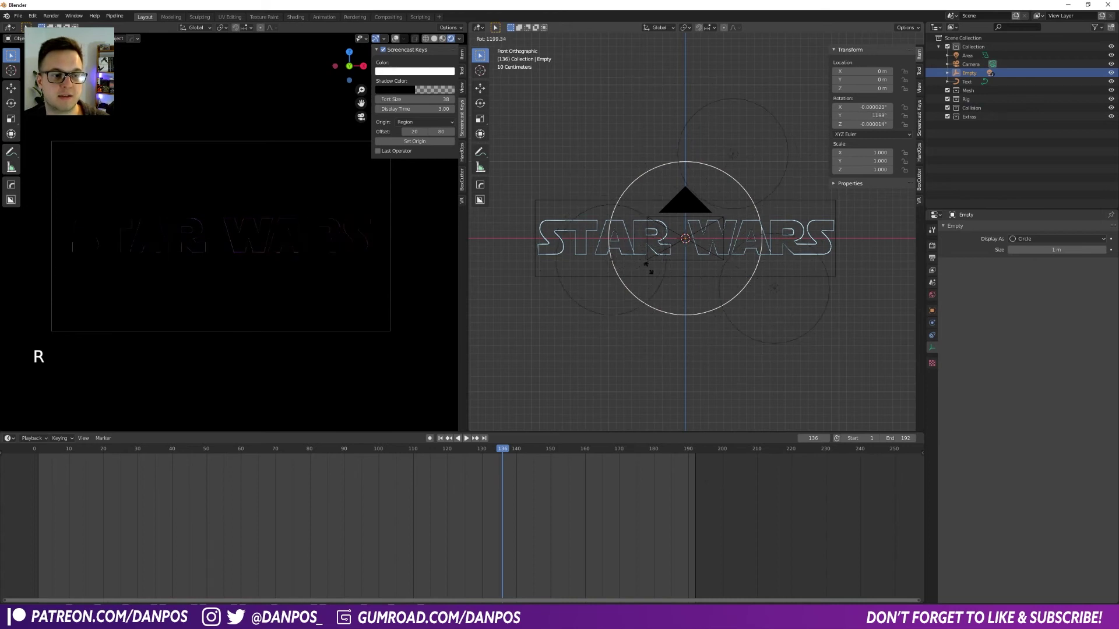
key(r)
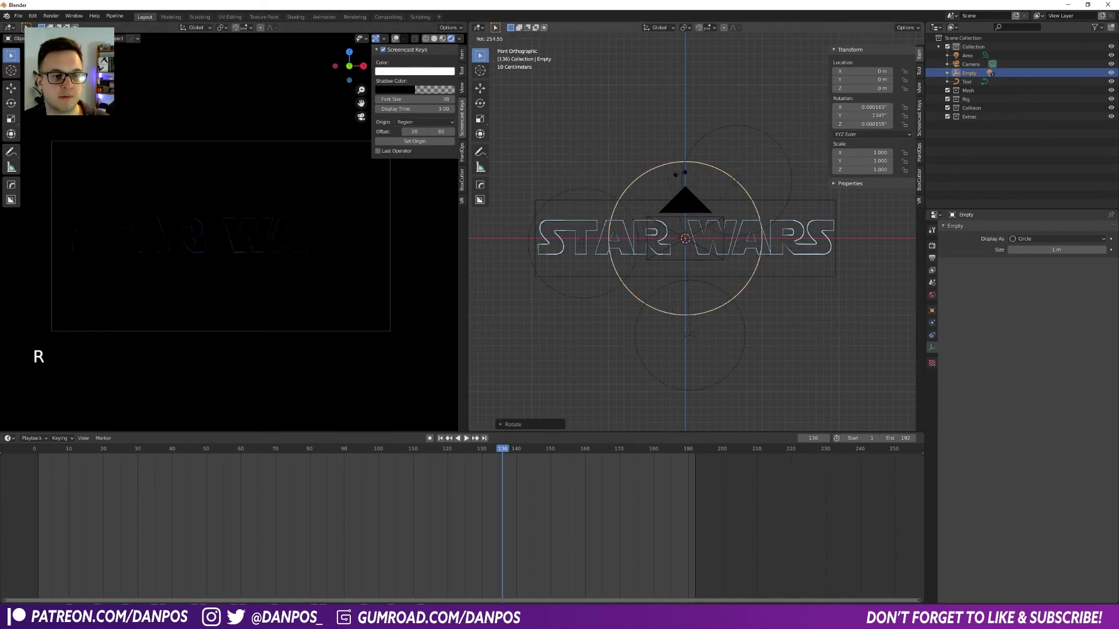
middle_click(768, 313)
scroll(down, 3)
key(g)
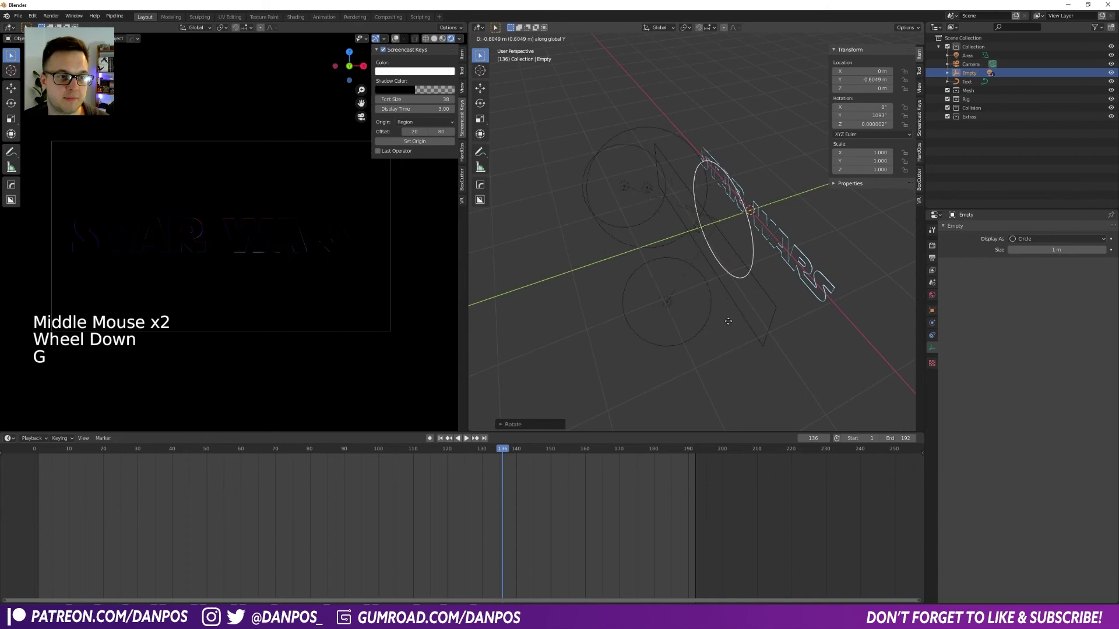
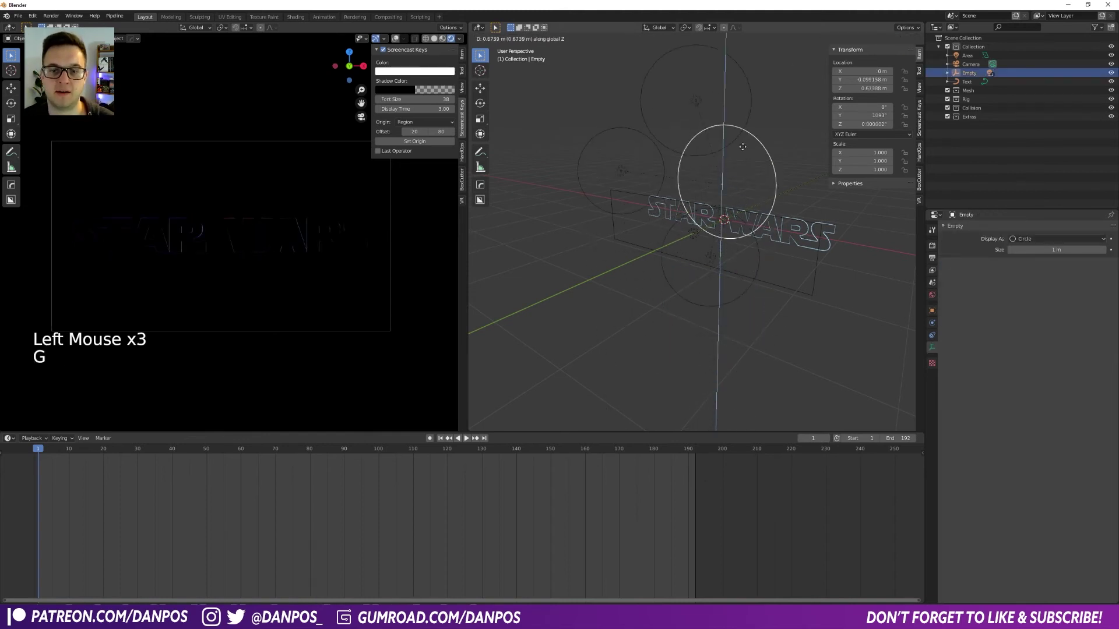
Keyframe a point light's power at 0 W, play back, and reselect the empty.
click(715, 302)
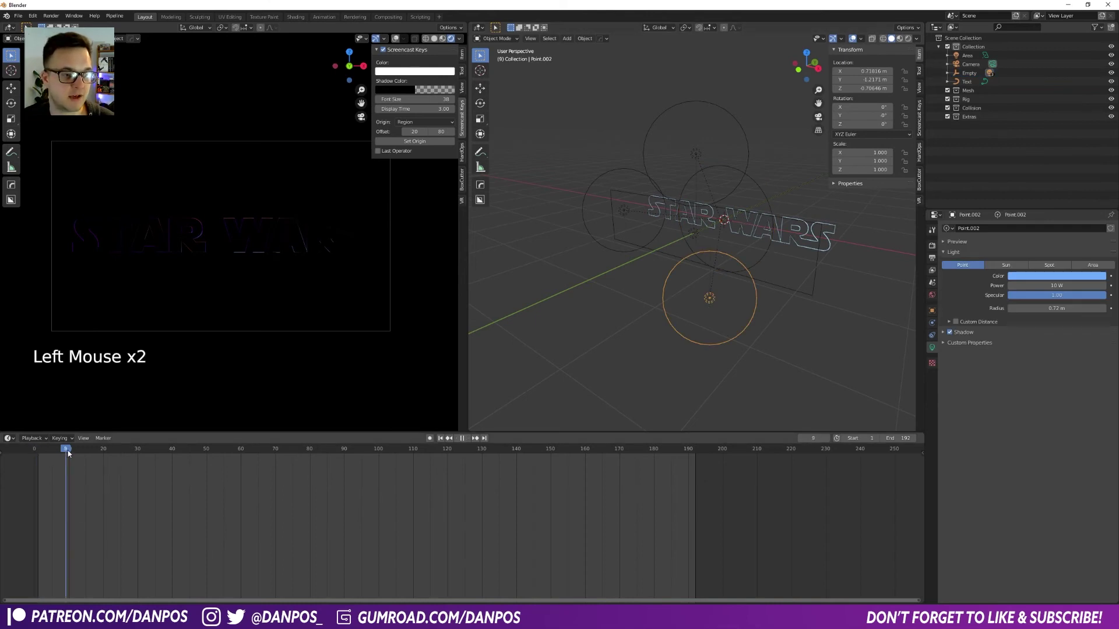
click(71, 454)
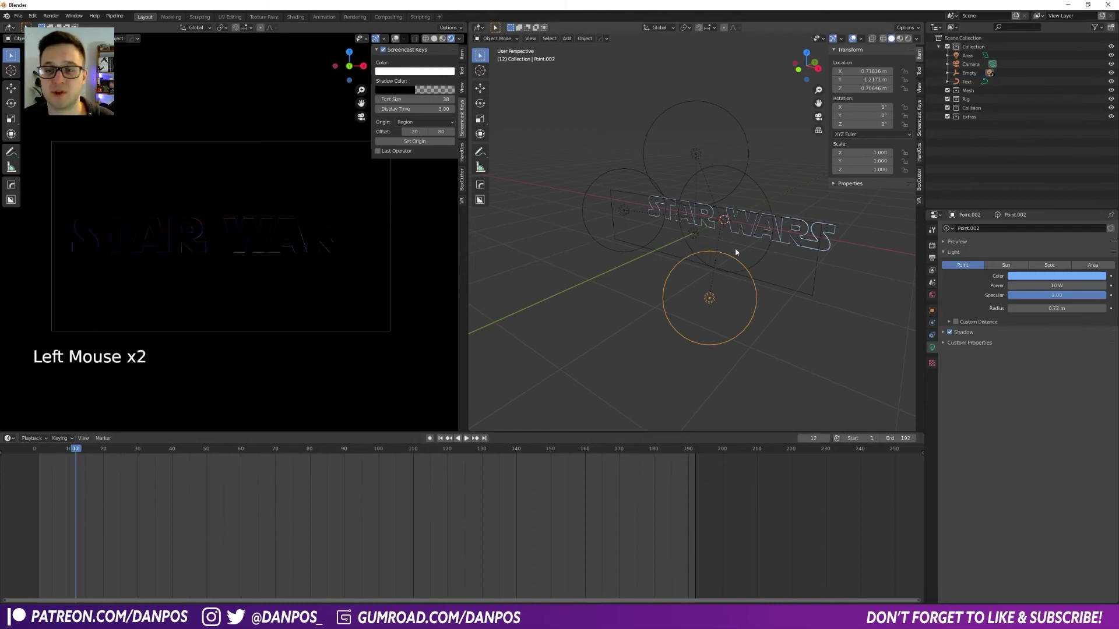
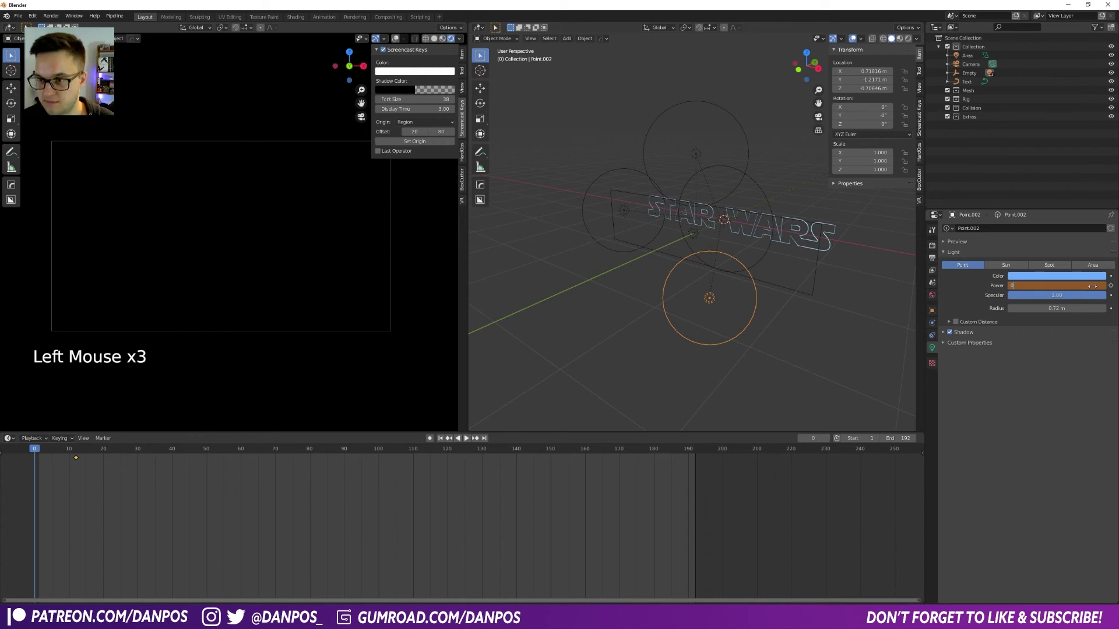
key(i)
key(space)
key(space)
click(758, 197)
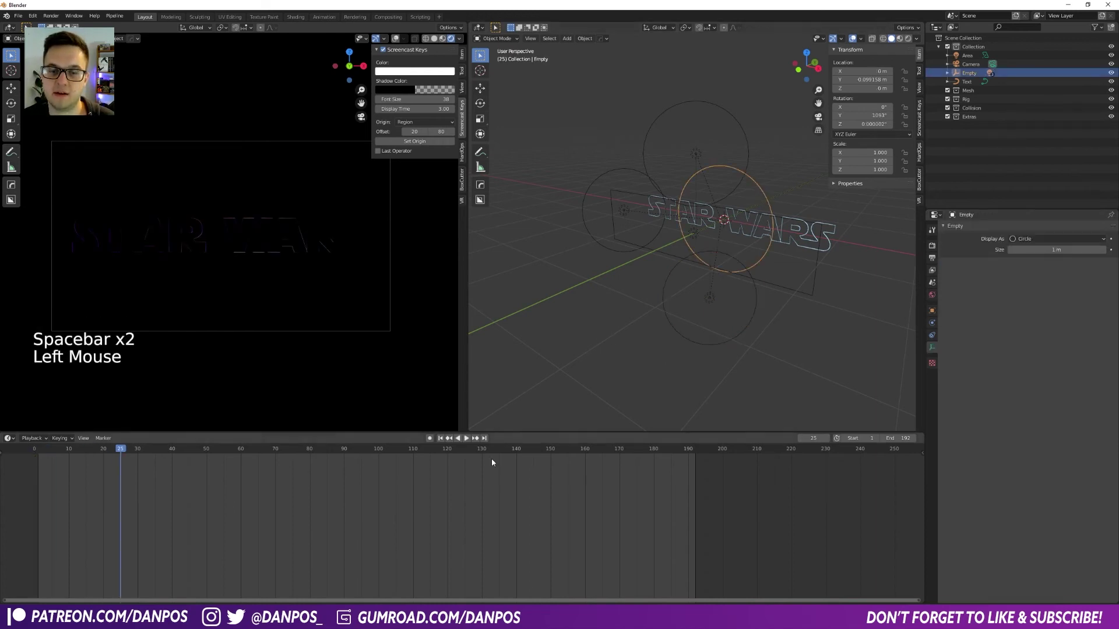
Keyframe the empty's rotation at the first frame and test a Y-constrained spin with playback.
click(258, 408)
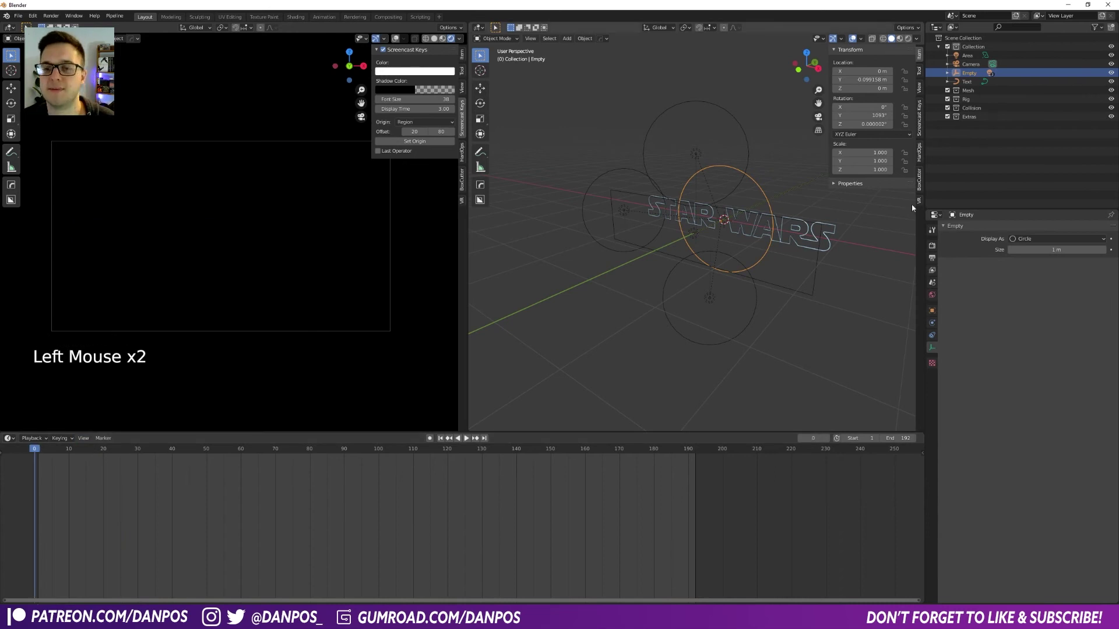
key(i)
key(i)
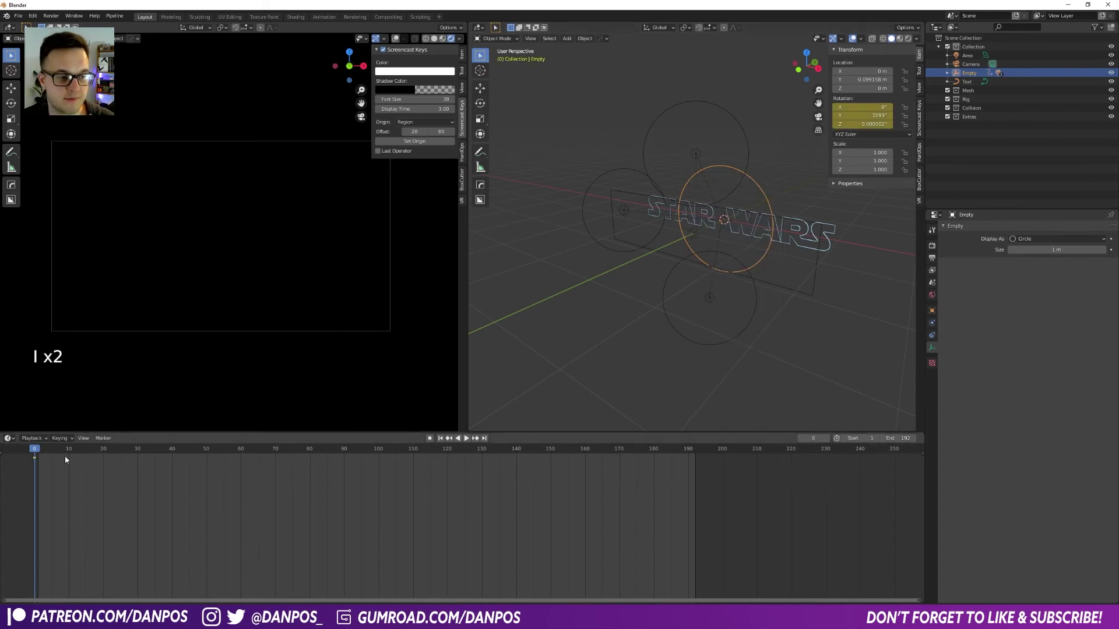
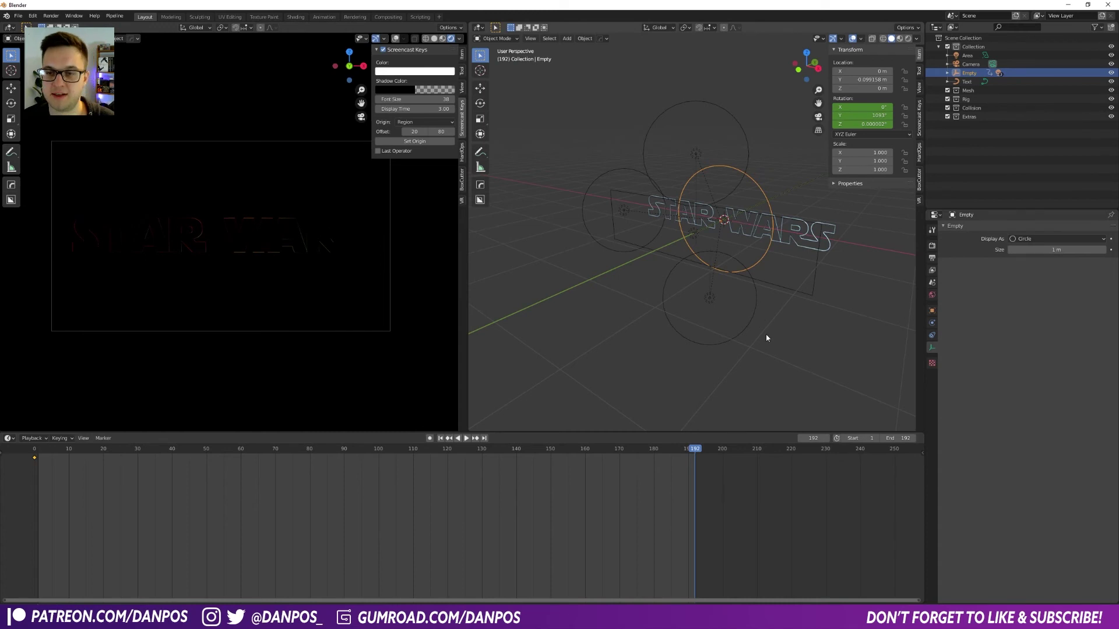
key(r)
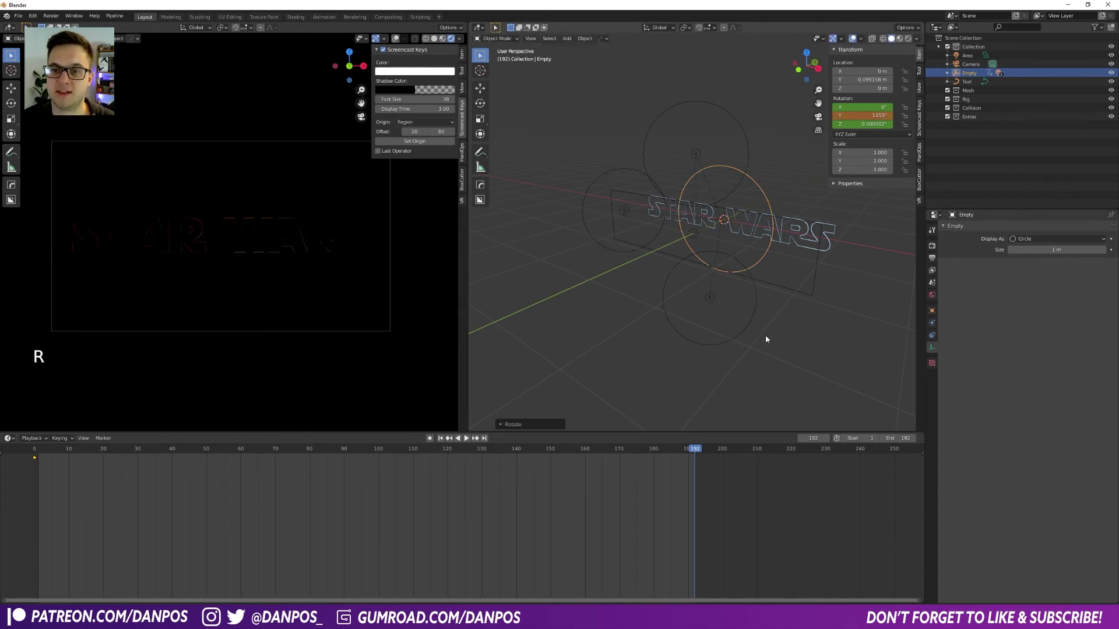
key(i)
key(space)
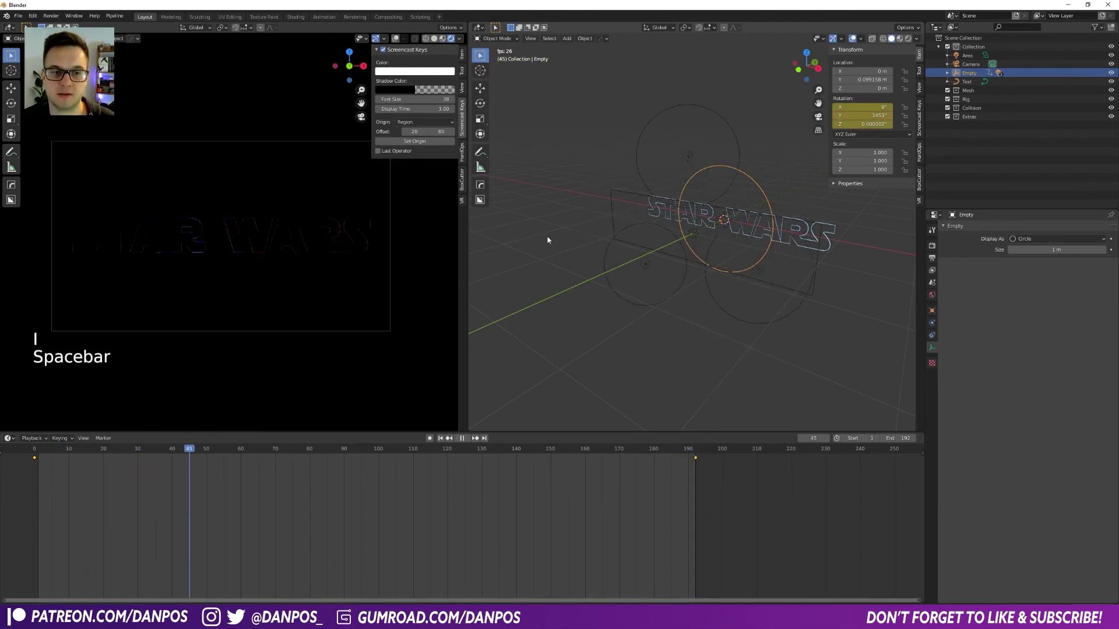
key(space)
At frame 192, rotate the empty 180° around Y and keyframe that rotation.
click(729, 169)
click(489, 440)
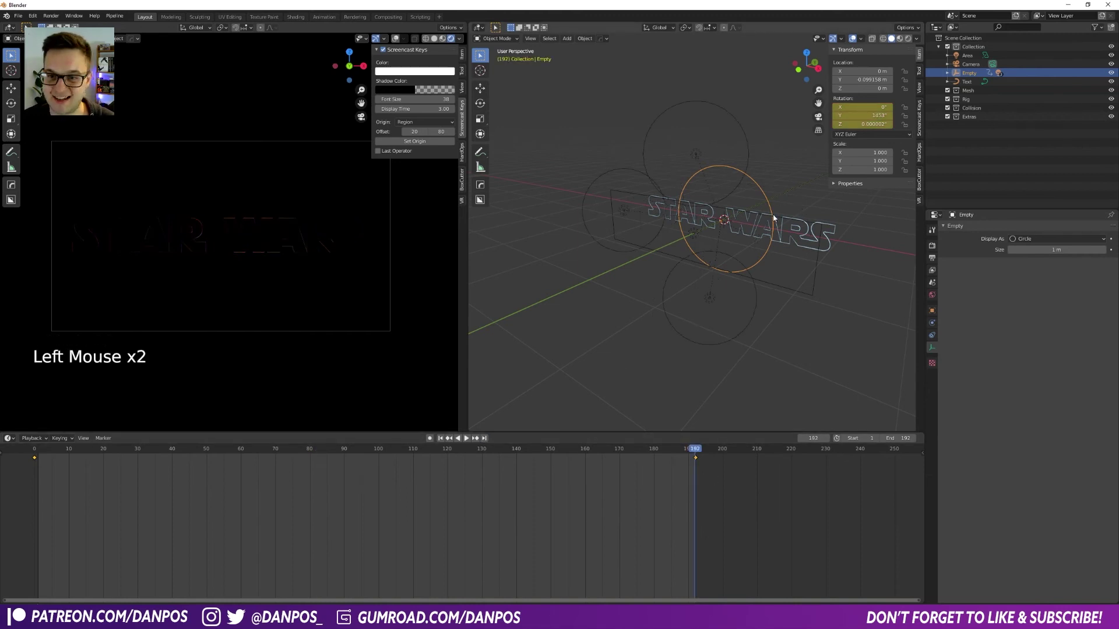
key(r)
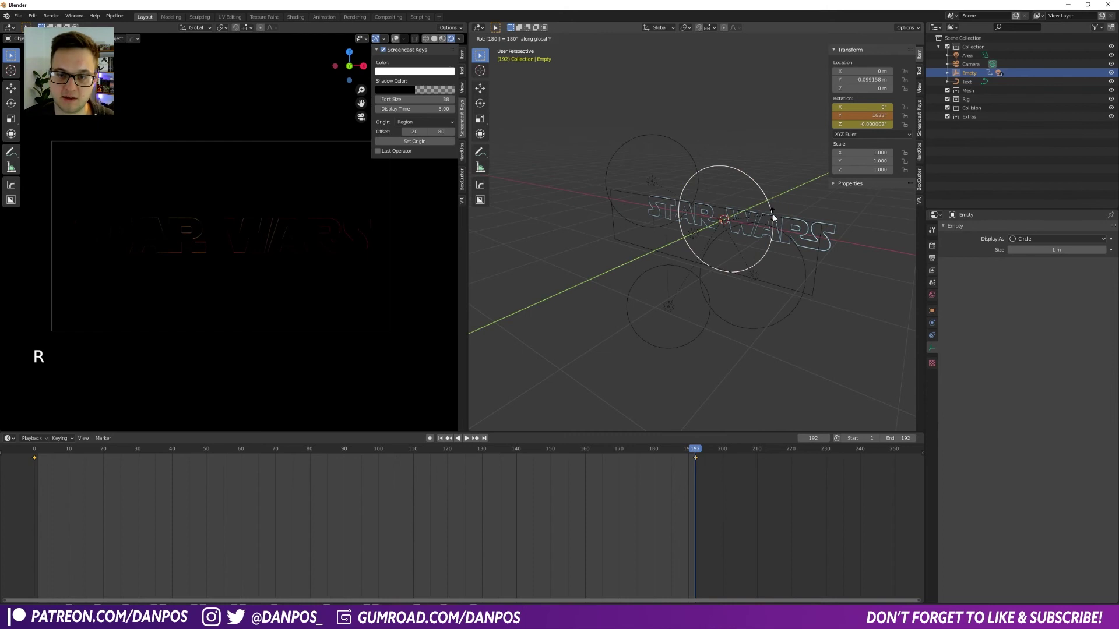
key(i)
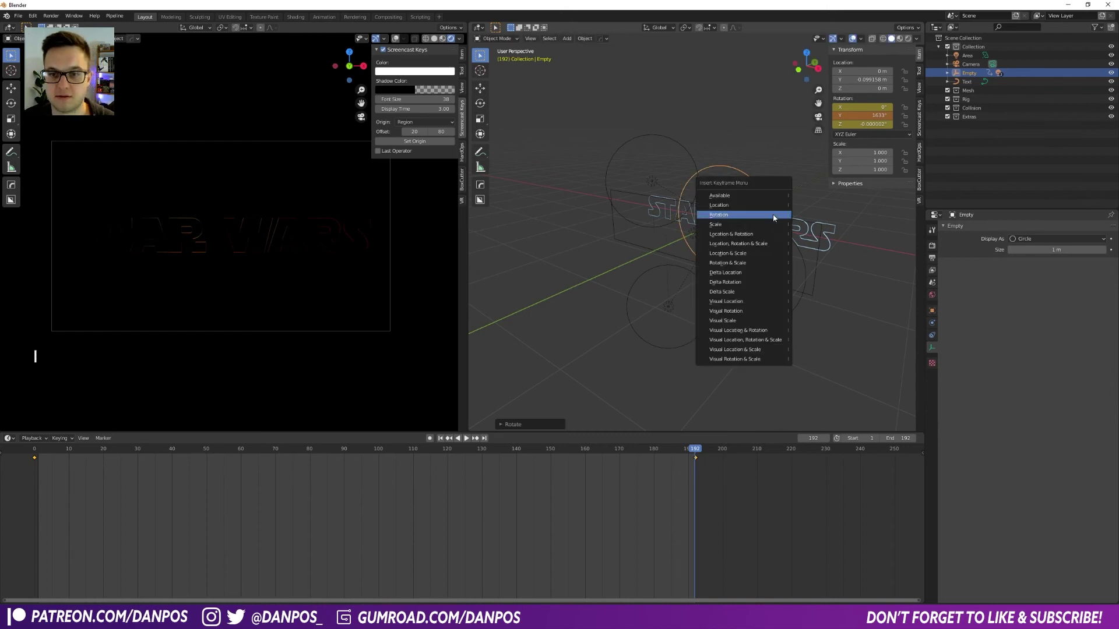
key(space)
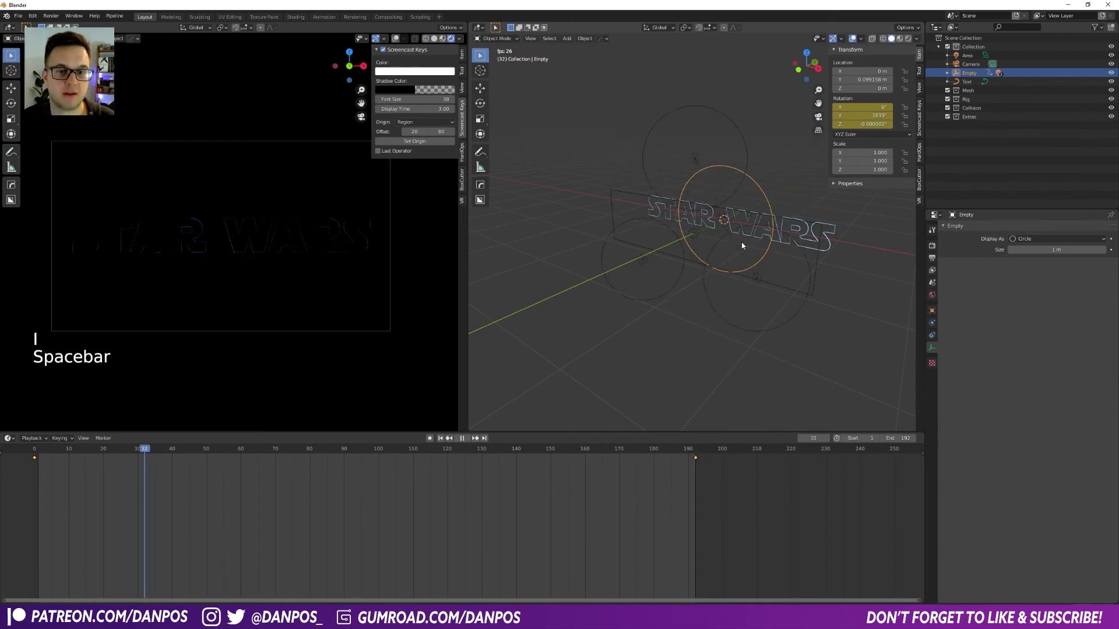
key(space)
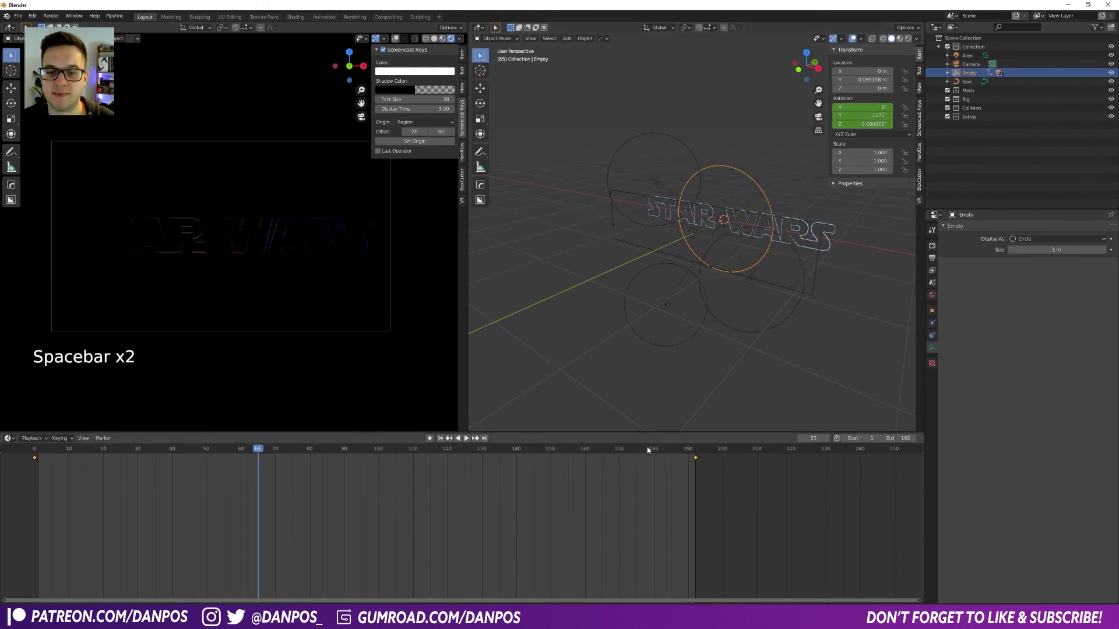
Play and scrub the timeline (frames 174, 137) to check the lights orbiting the logo.
click(490, 441)
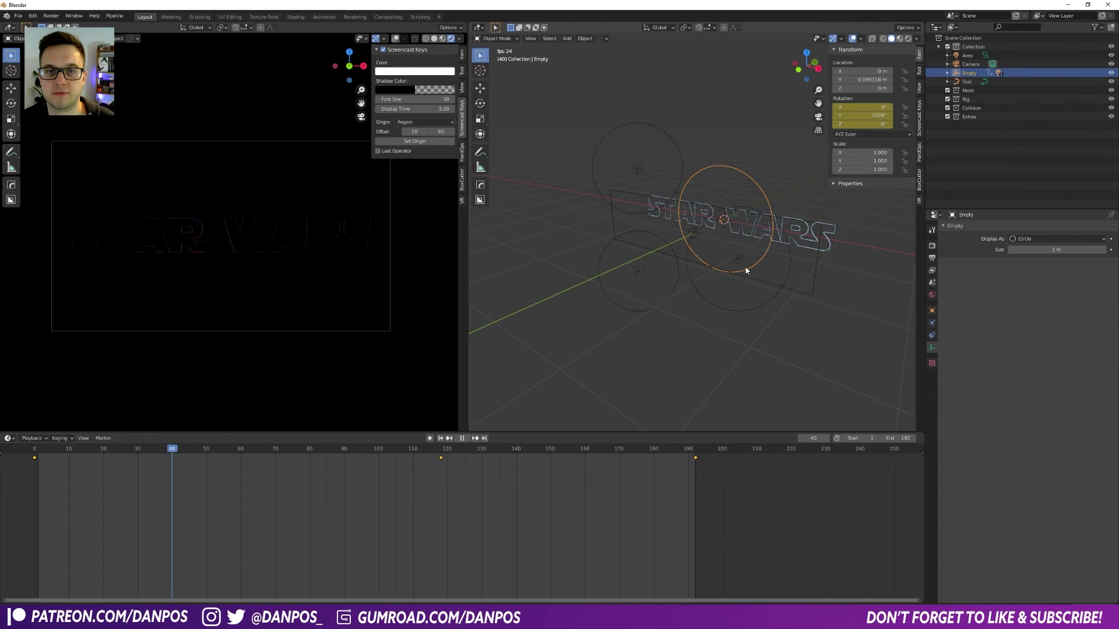
key(space)
click(426, 454)
click(440, 454)
key(space)
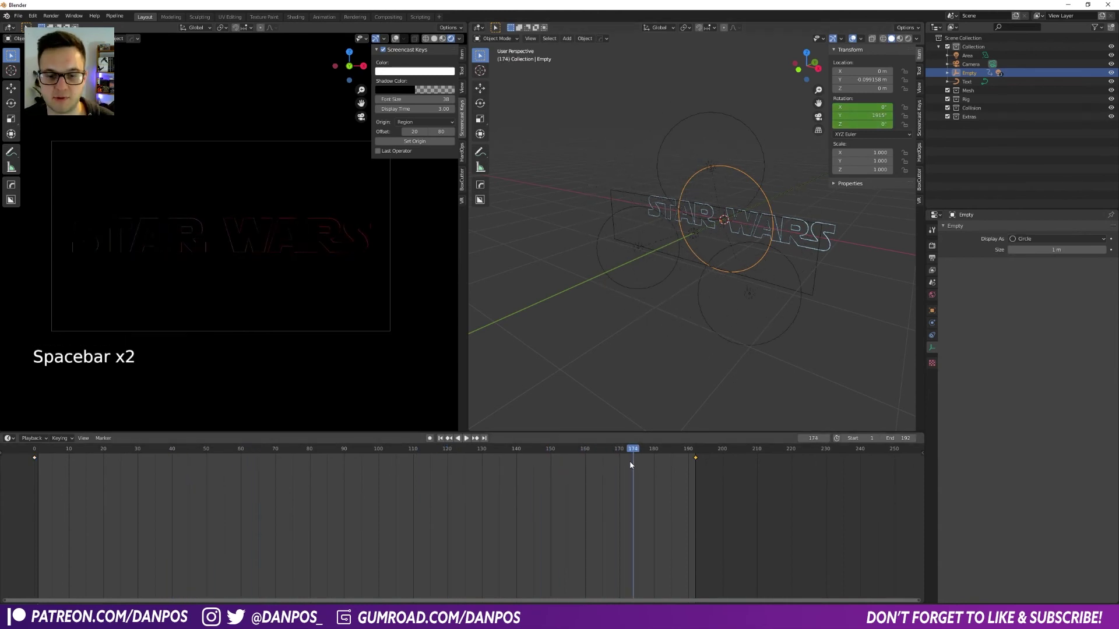
click(625, 450)
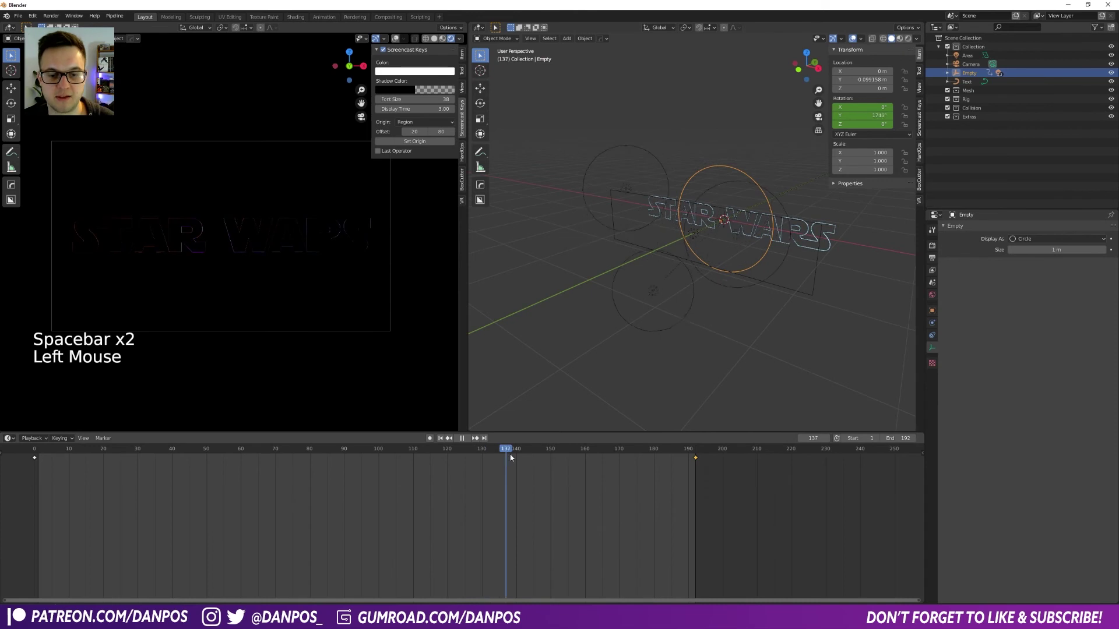
Set the blue, purple and orange point lights' Power to 0 W at frame 155 and keyframe it.
click(742, 253)
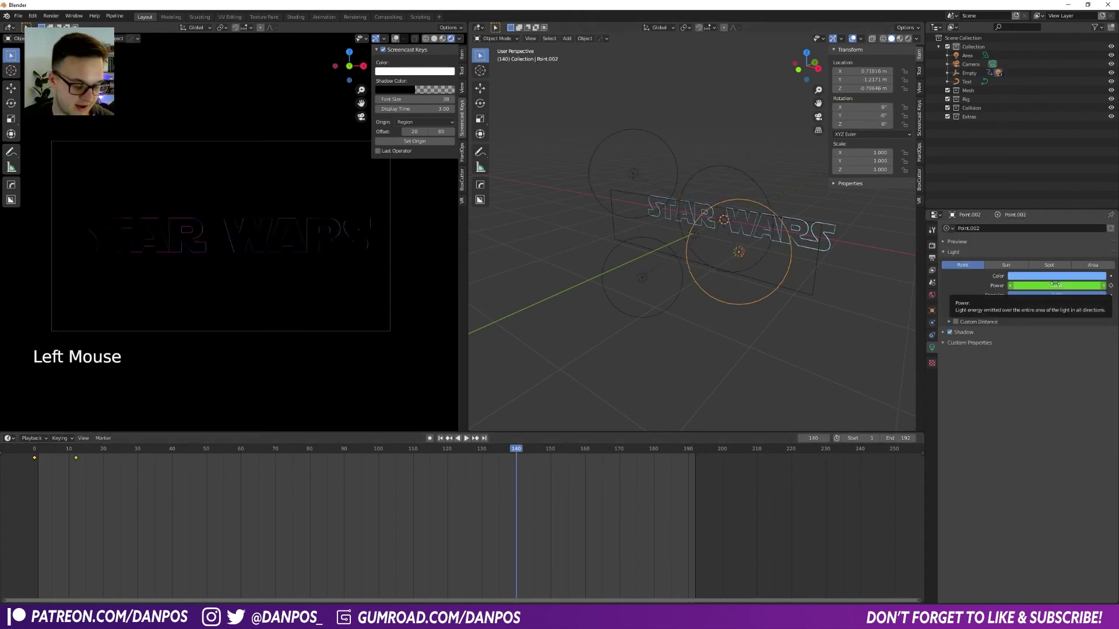
key(i)
click(654, 283)
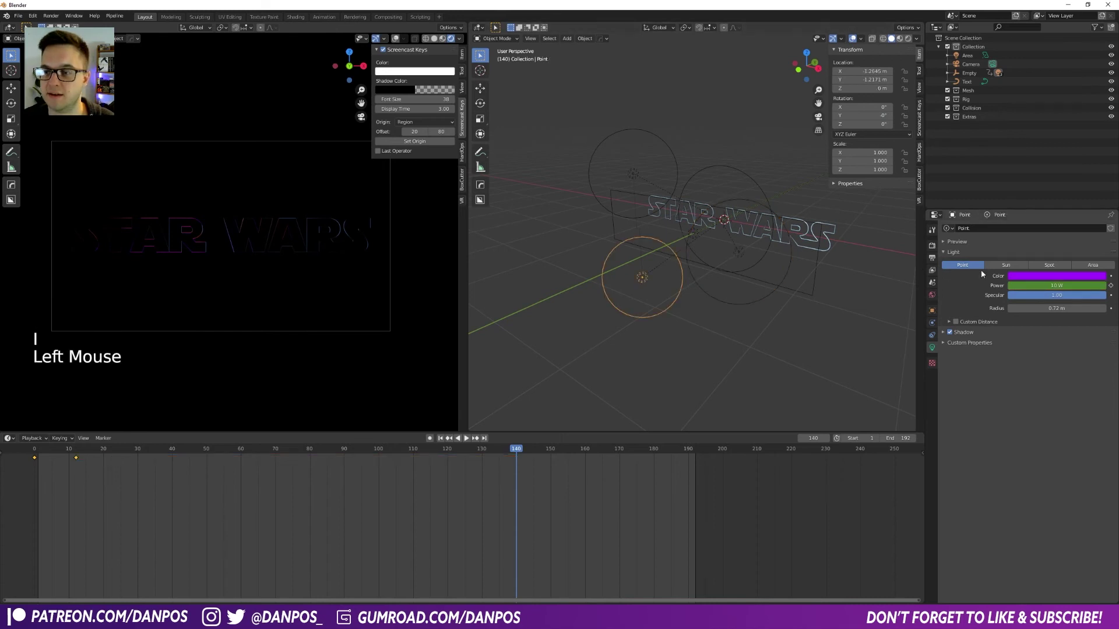
key(i)
click(640, 179)
key(i)
click(522, 451)
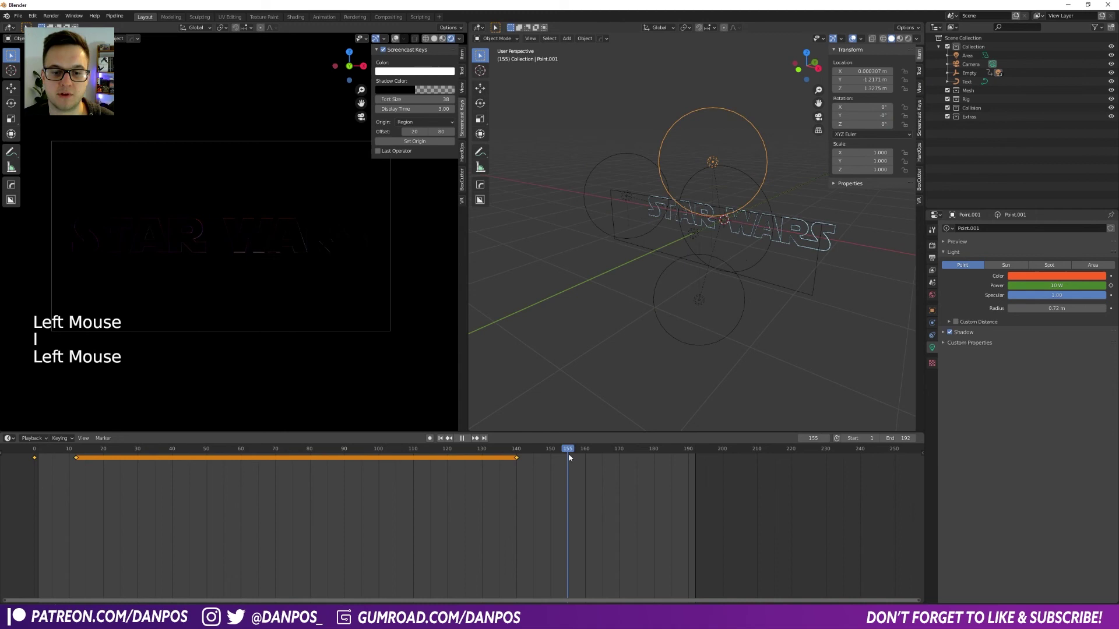
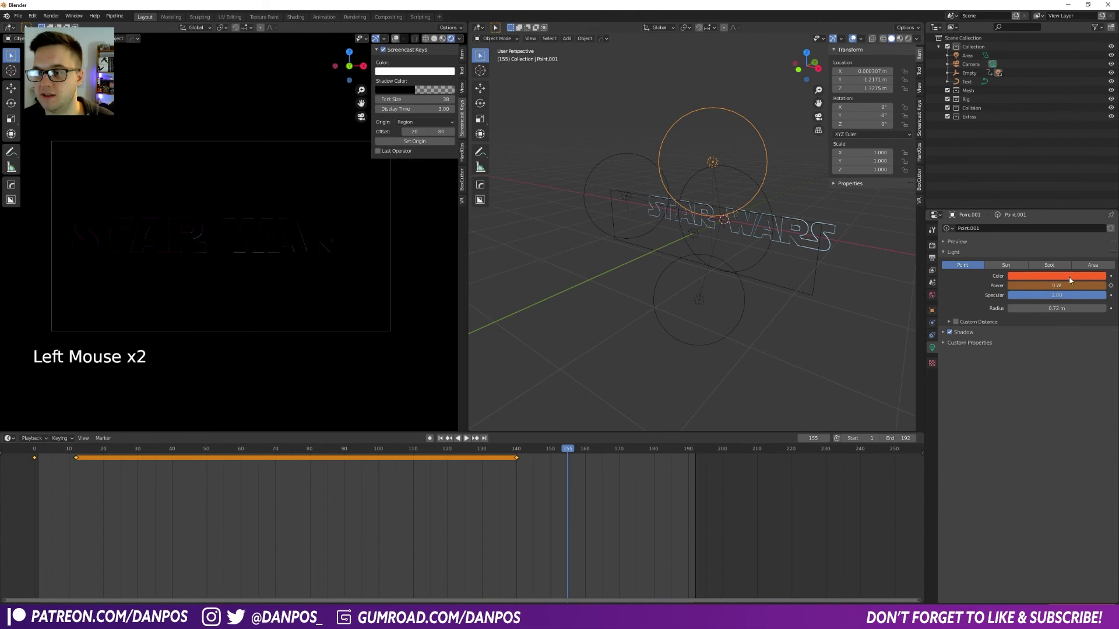
key(i)
click(709, 298)
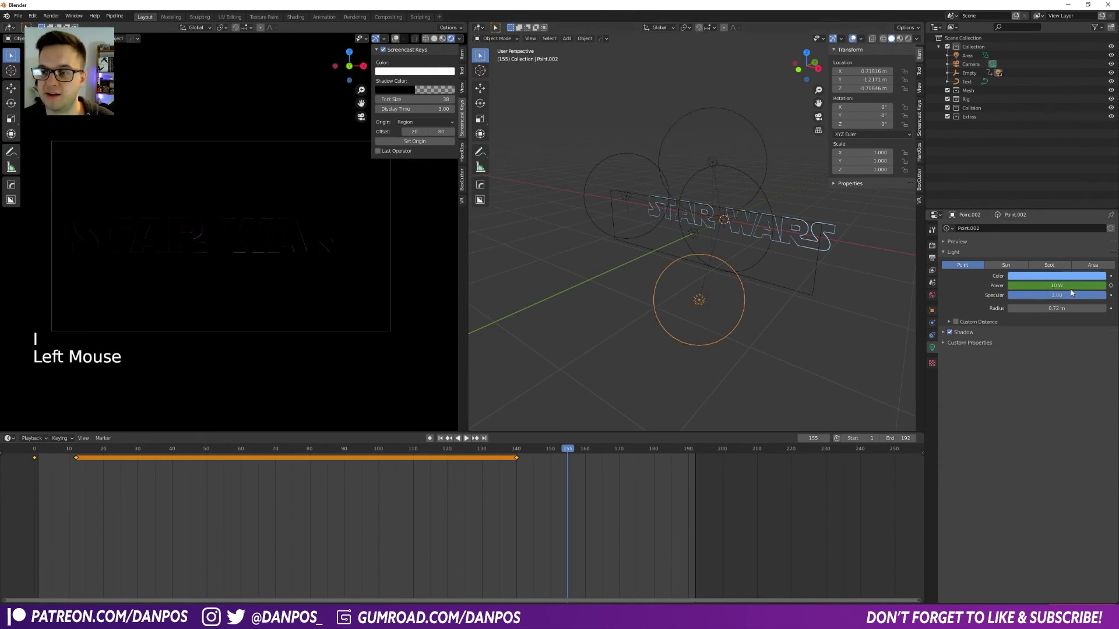
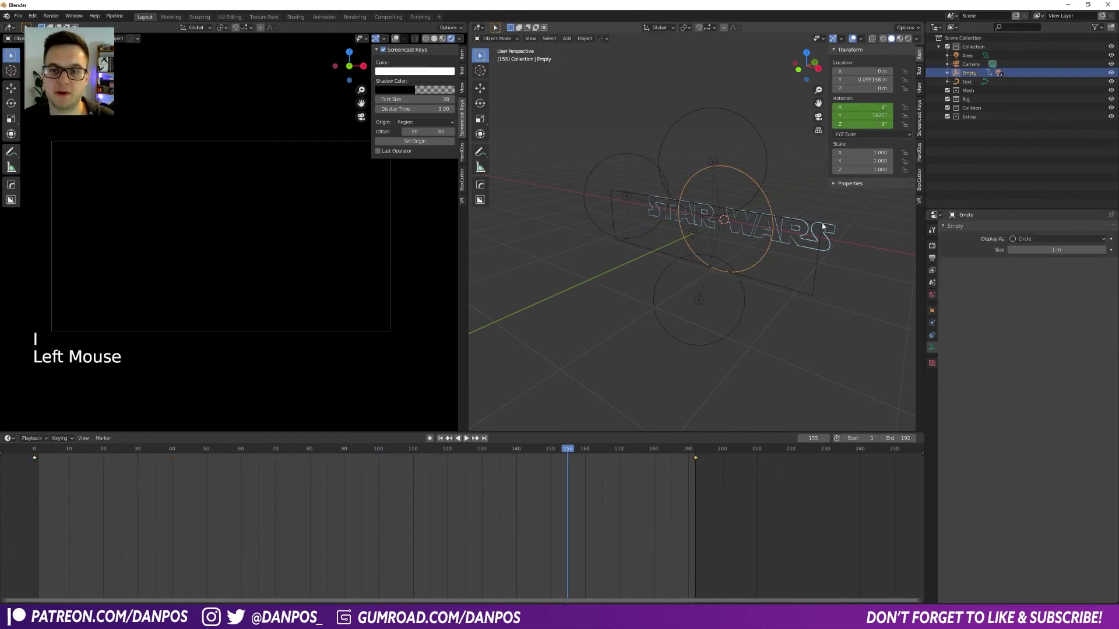
Keyframe the area light's Power at 0 W on frame 140, then return to frame 155 to raise it.
click(713, 298)
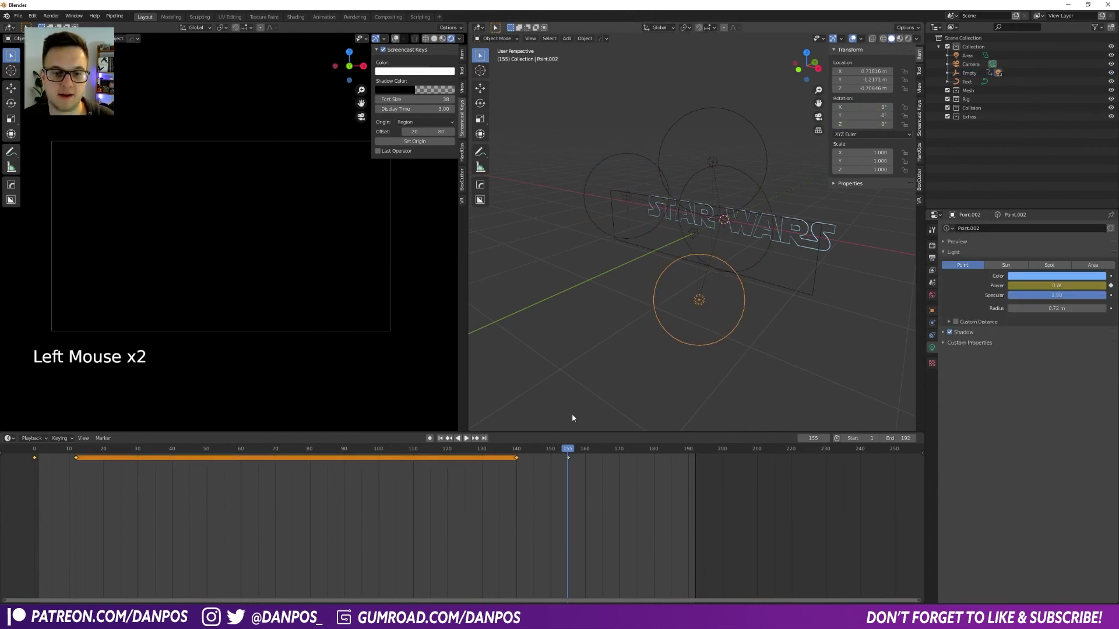
click(522, 453)
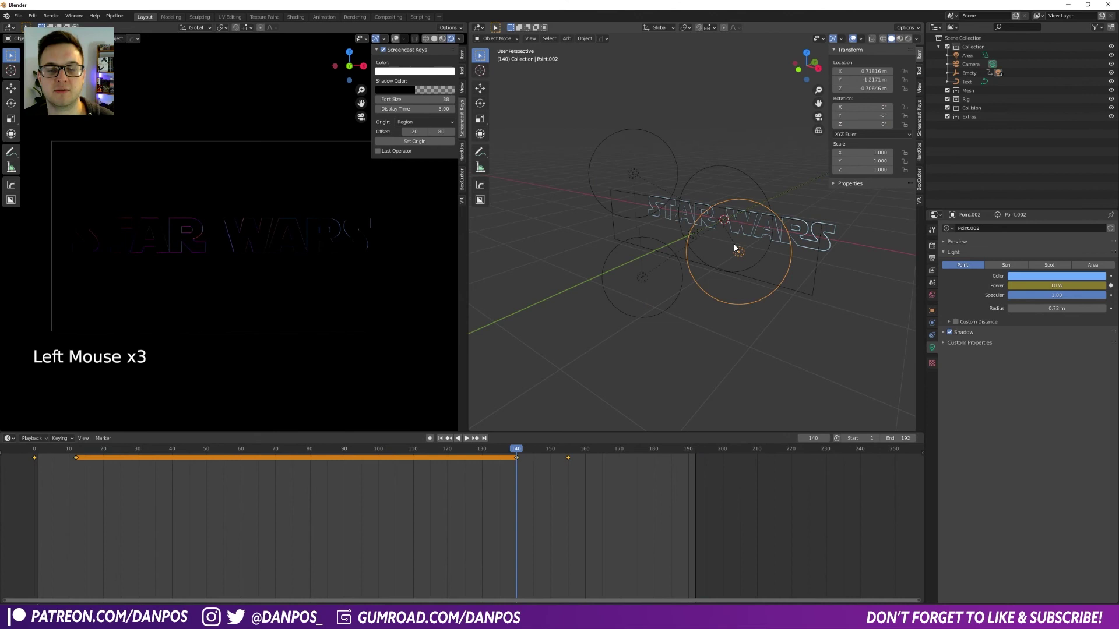
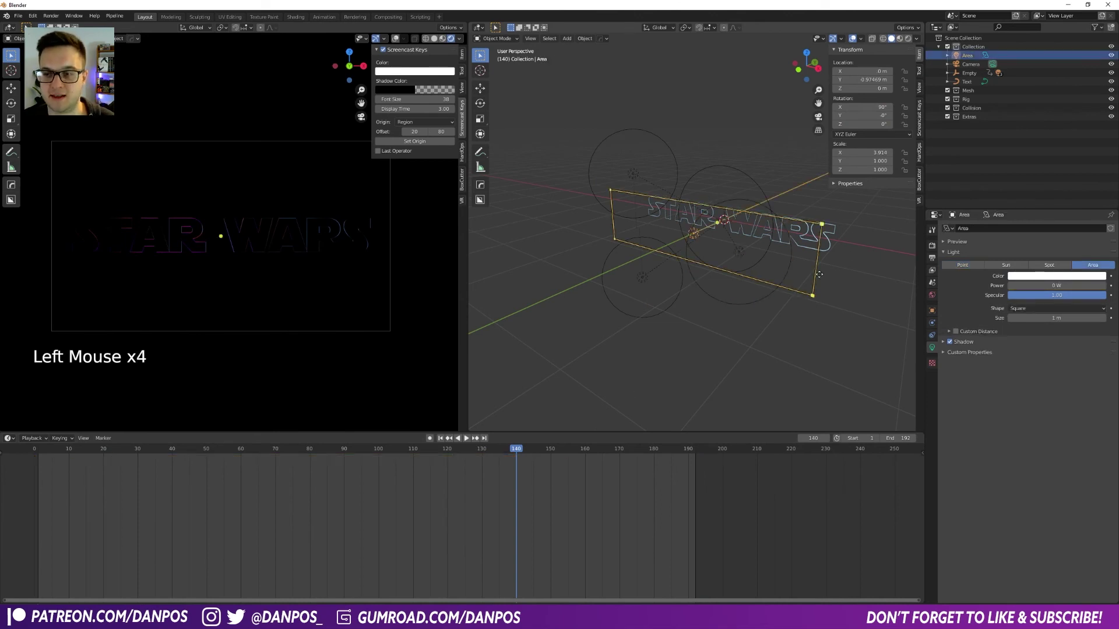
key(i)
click(732, 303)
click(577, 451)
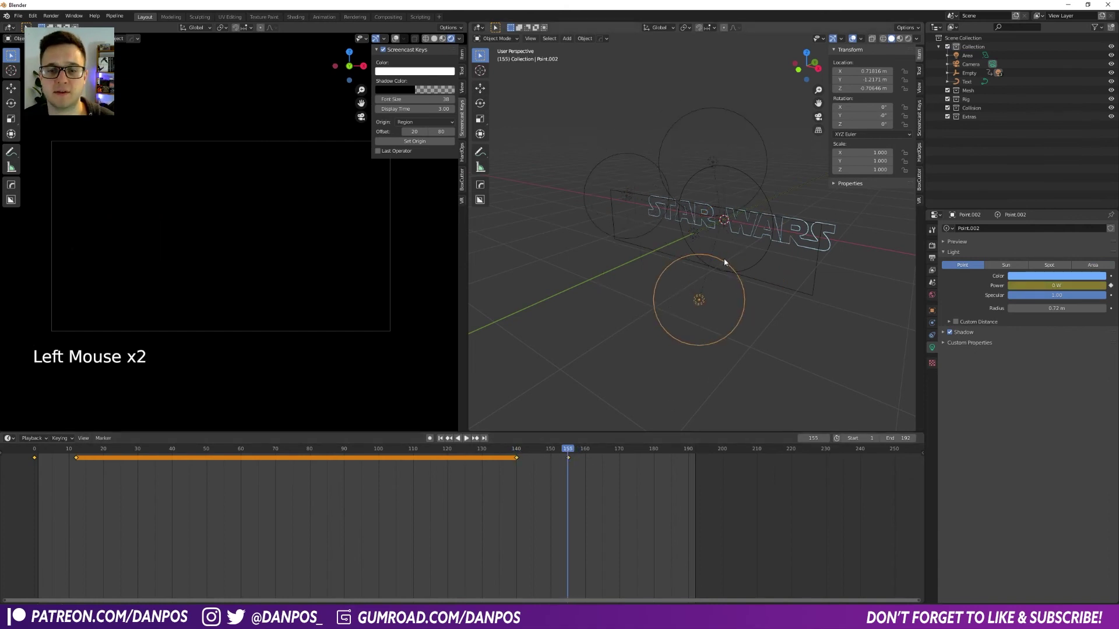
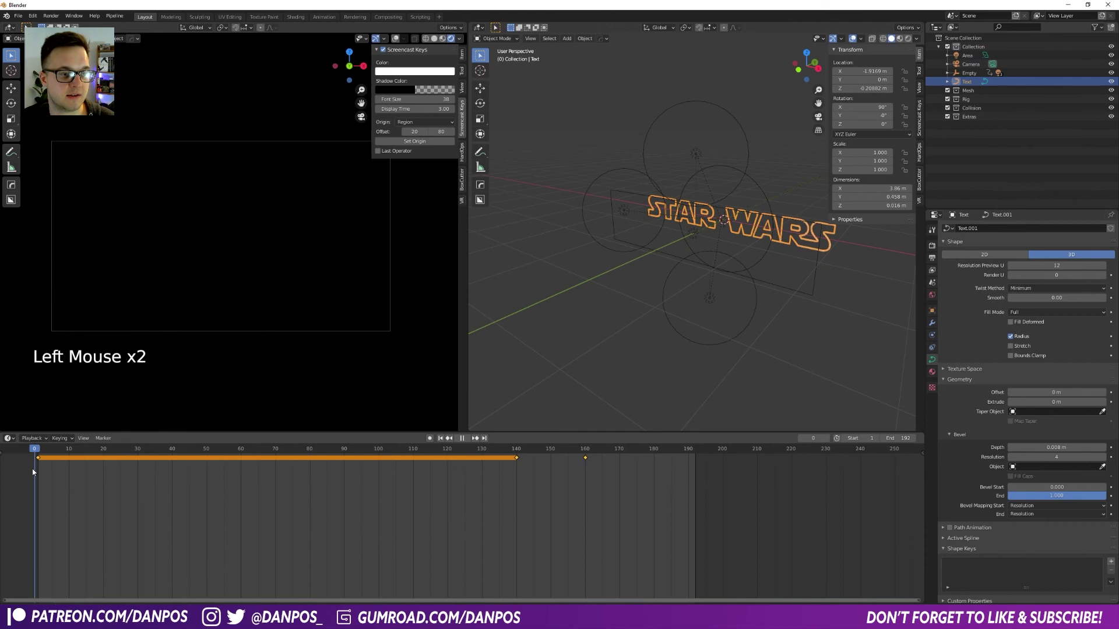
key(space)
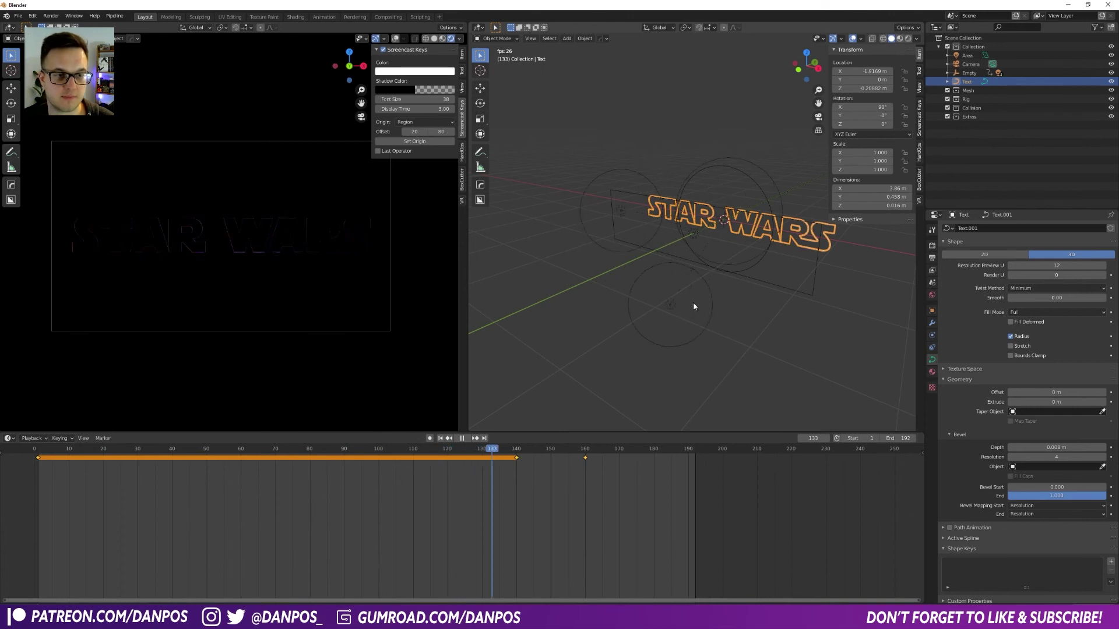
key(space)
click(561, 453)
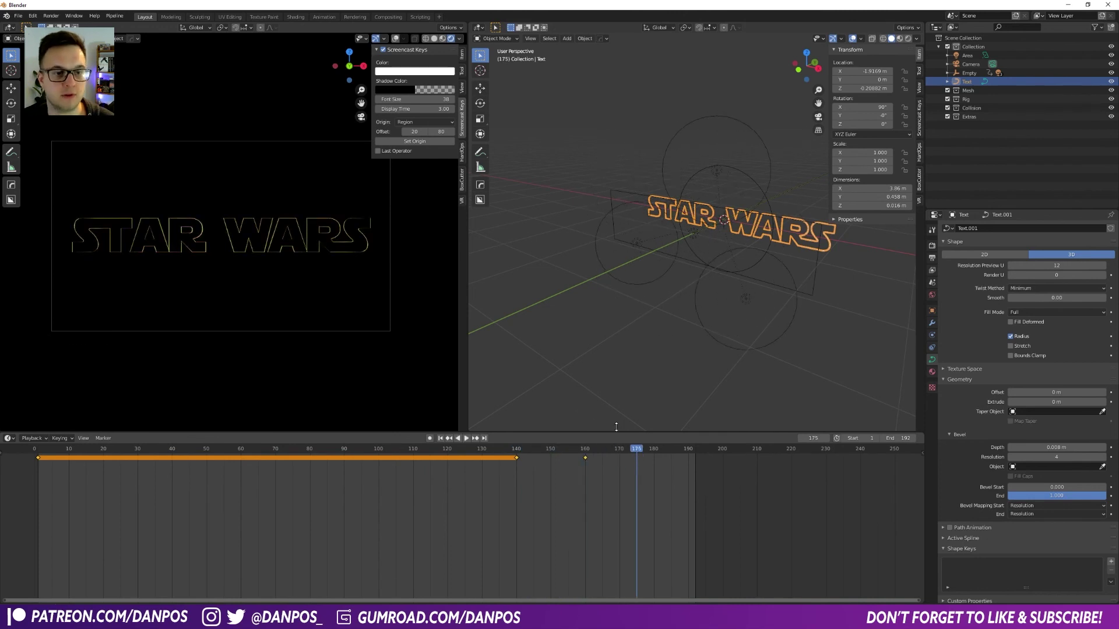
key(space)
key(space)
middle_click(587, 354)
scroll(down, 3)
middle_click(643, 307)
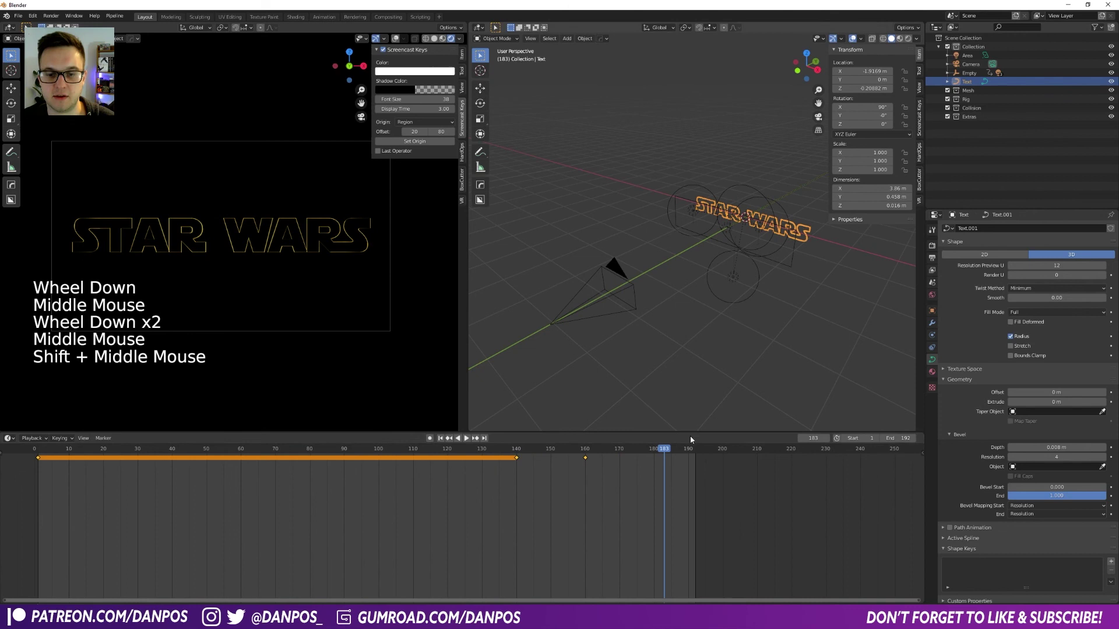
Select the camera and keyframe its current location at frame 192.
click(681, 450)
click(700, 458)
click(702, 449)
click(628, 300)
key(g)
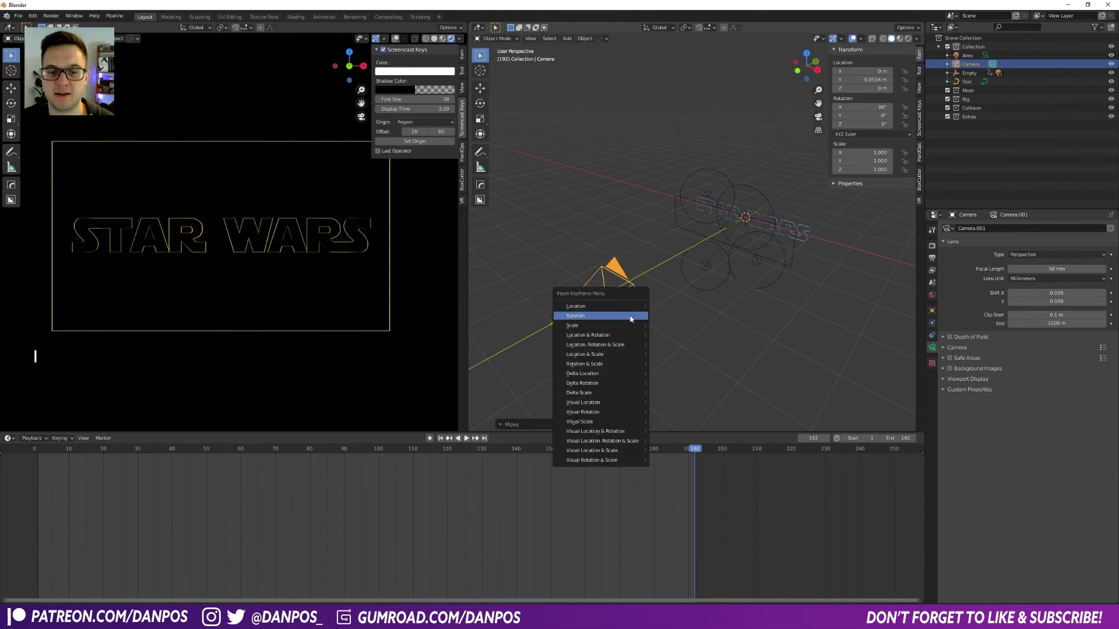
key(i)
click(689, 454)
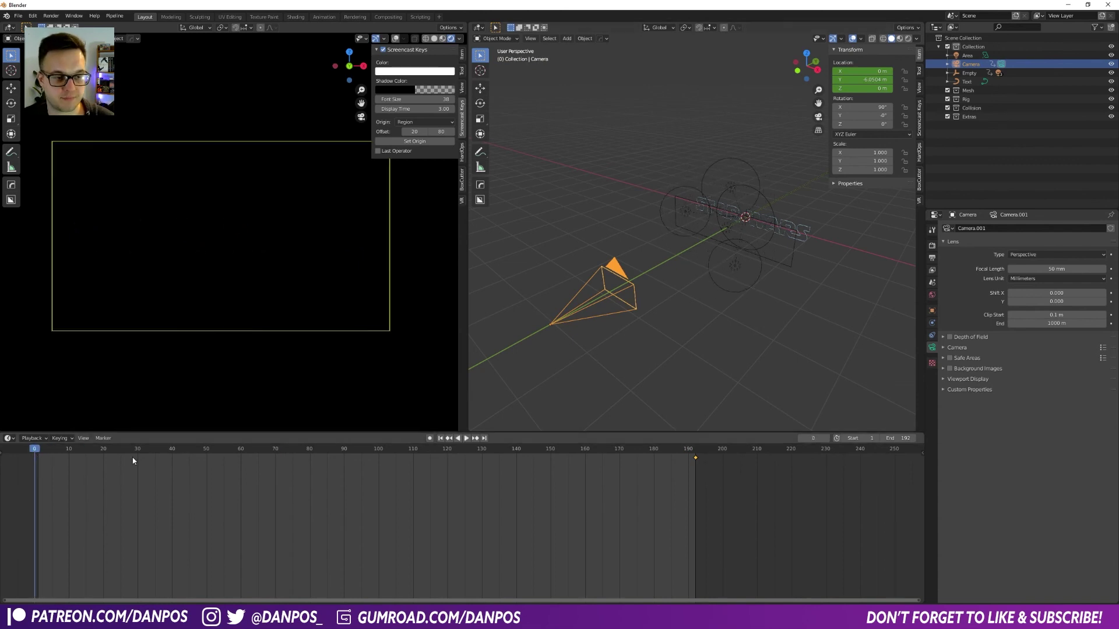
At frame 1 pull the camera back along Y, keyframe it, and play the dolly-in.
click(38, 452)
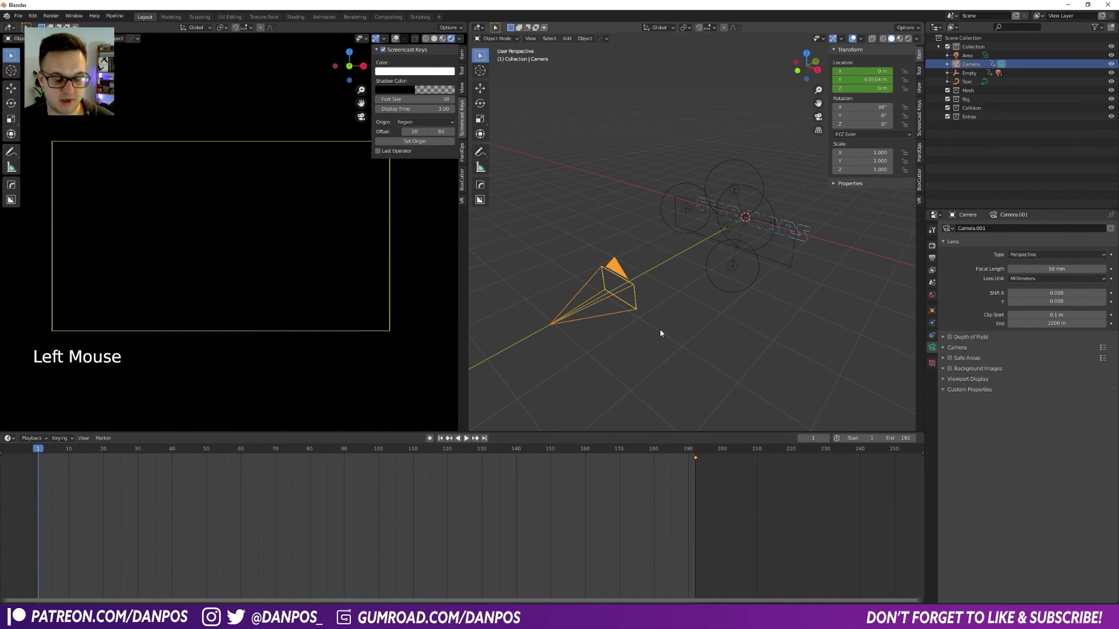
scroll(down, 3)
key(g)
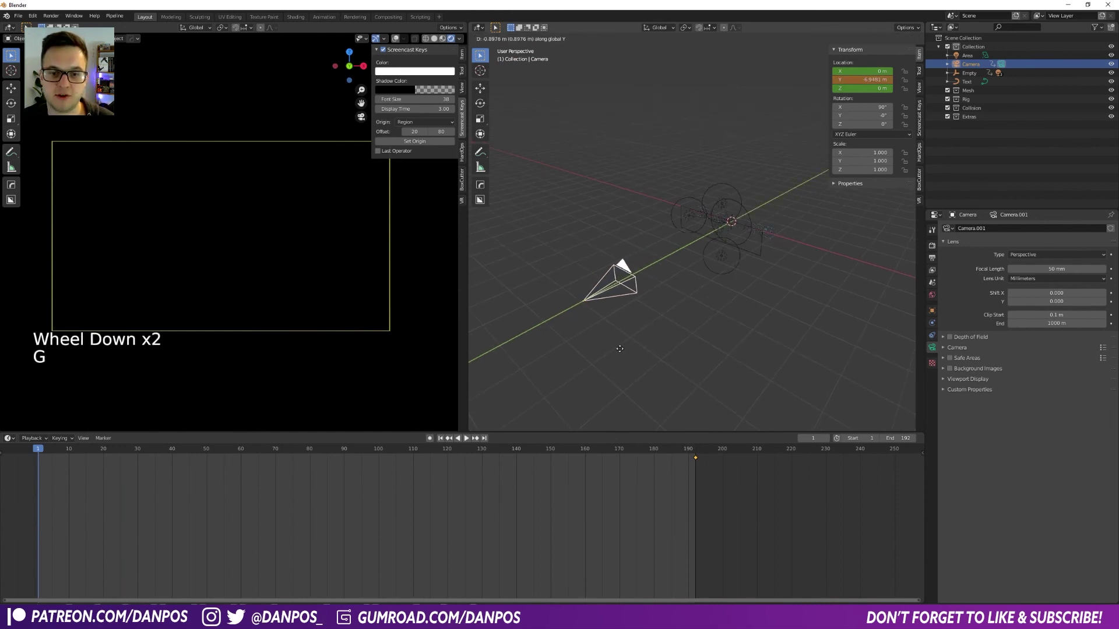
key(i)
key(space)
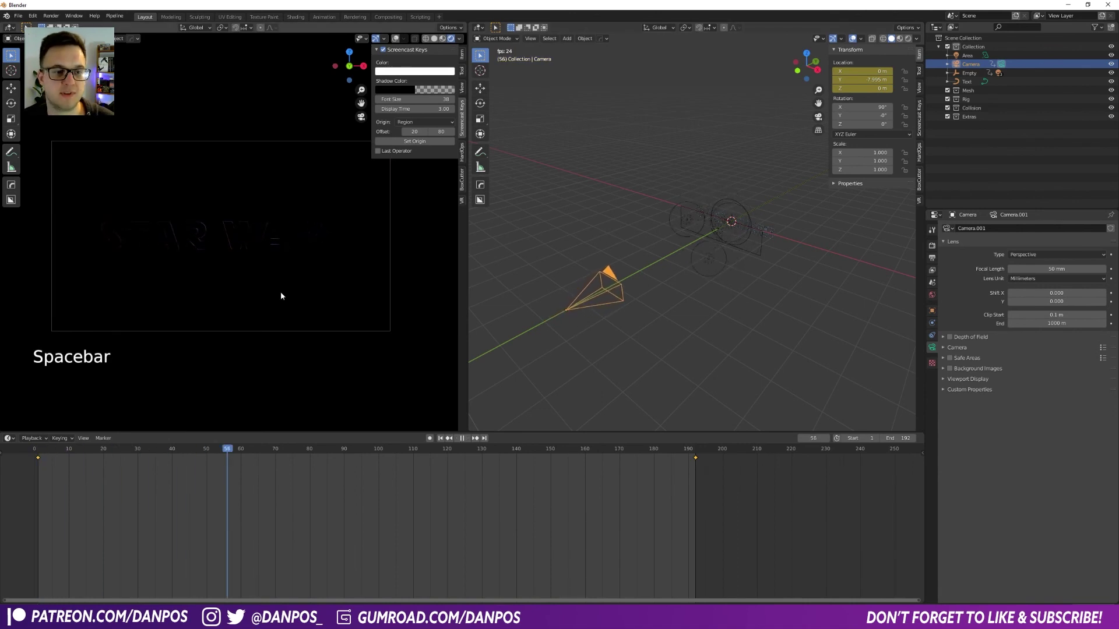
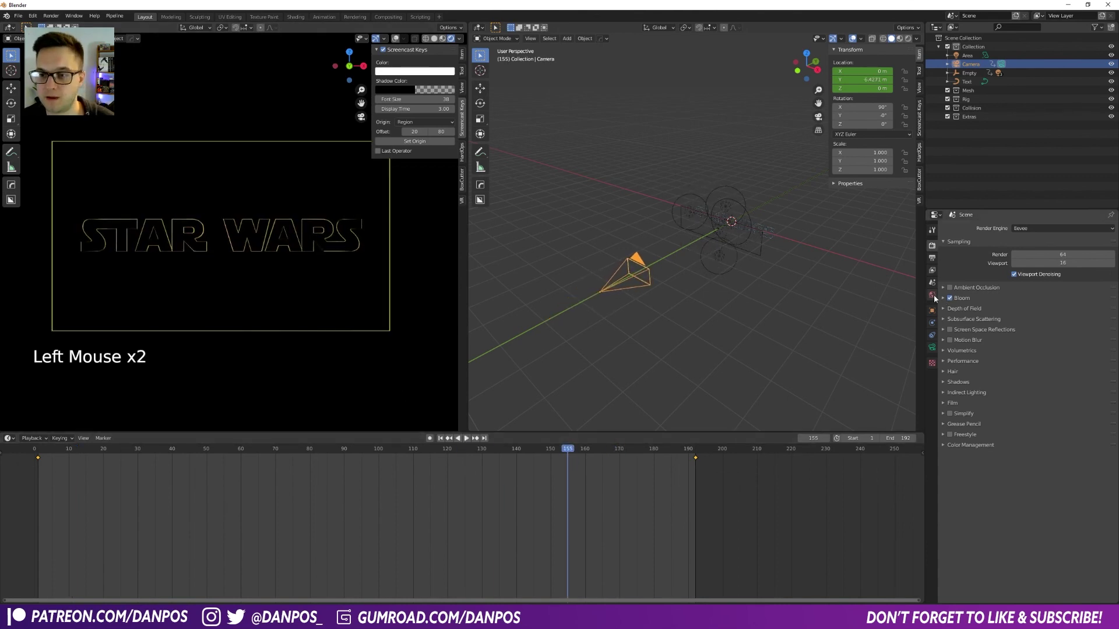
Enable Bloom with raised intensity and threshold lowered to 0.000, and preview playback.
click(946, 300)
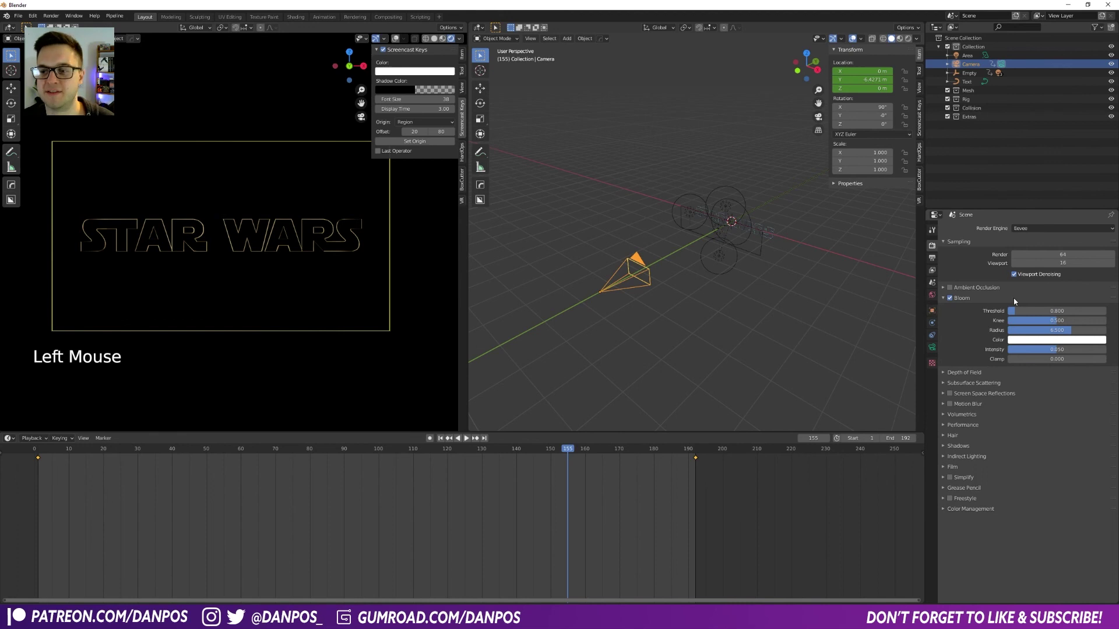
click(1048, 351)
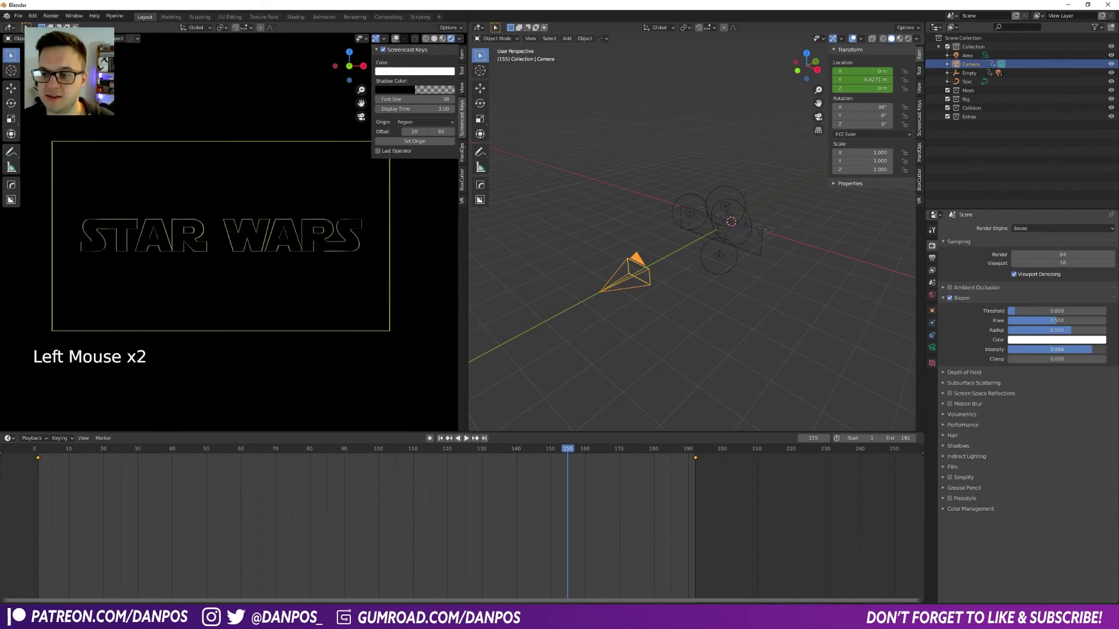
click(1016, 313)
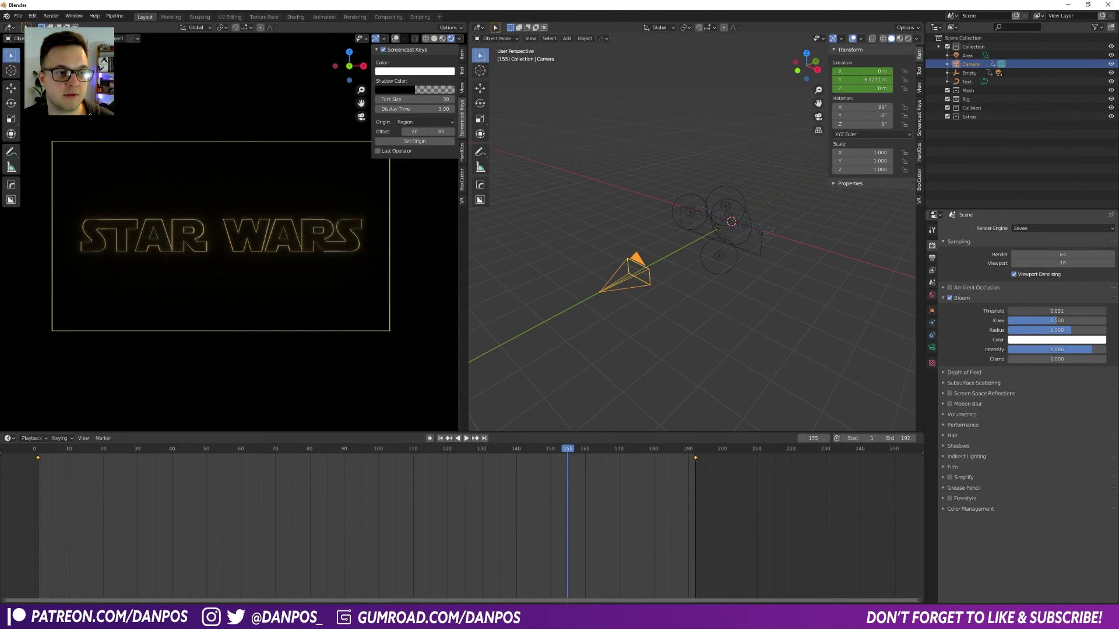
key(space)
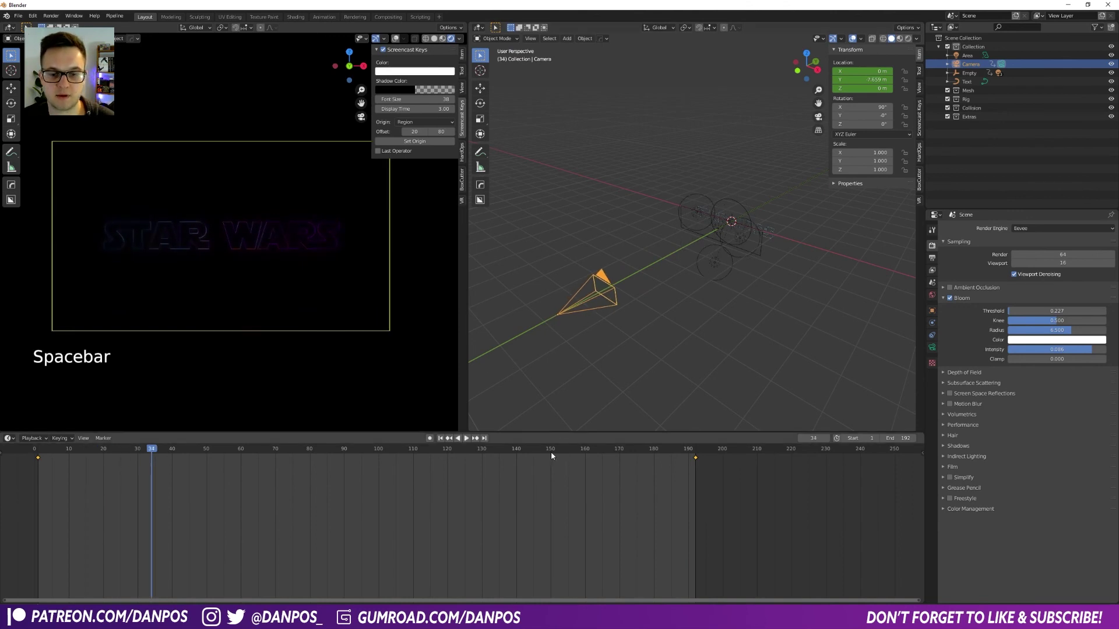
Select the STAR WARS text in the viewport around frame 173.
click(773, 230)
scroll(up, 3)
click(951, 300)
scroll(up, 3)
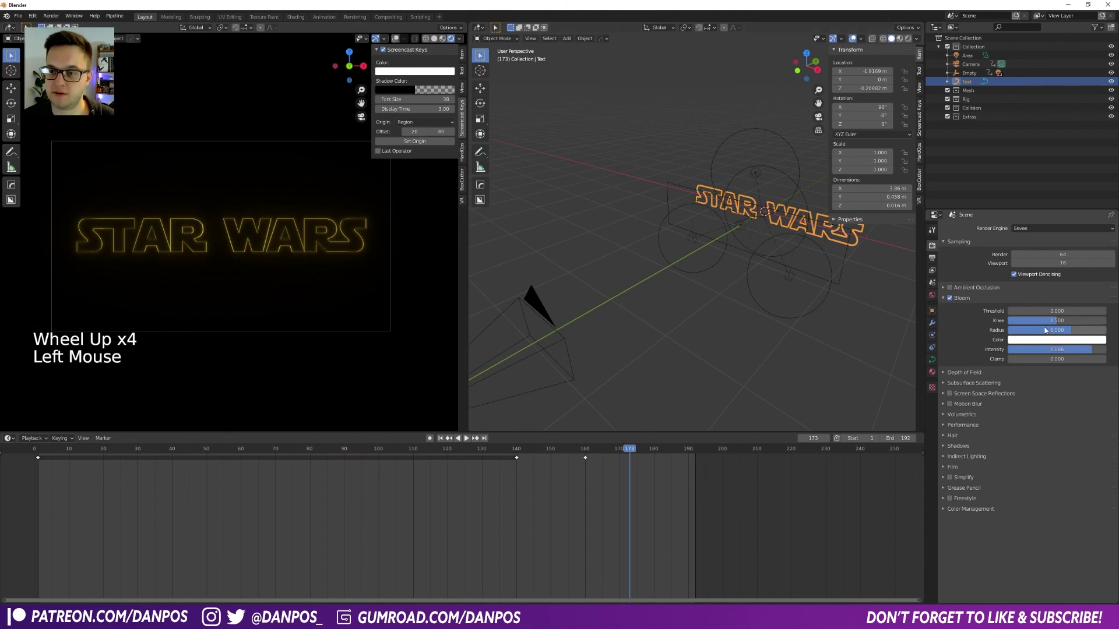
Raise the Area light's Power to a few hundred watts at frame 155.
click(1013, 314)
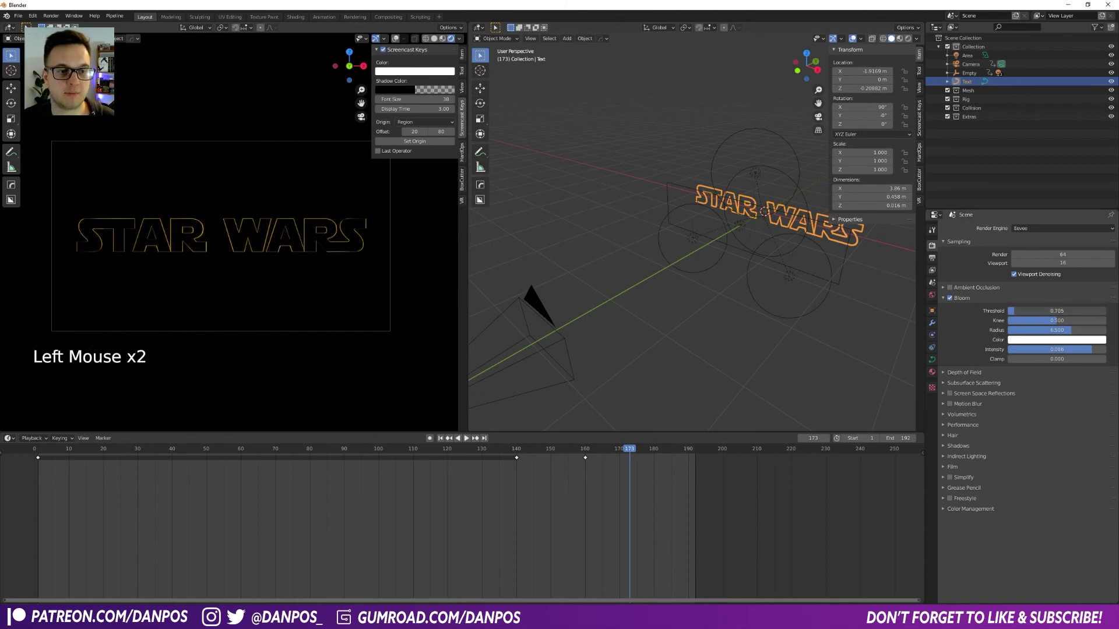
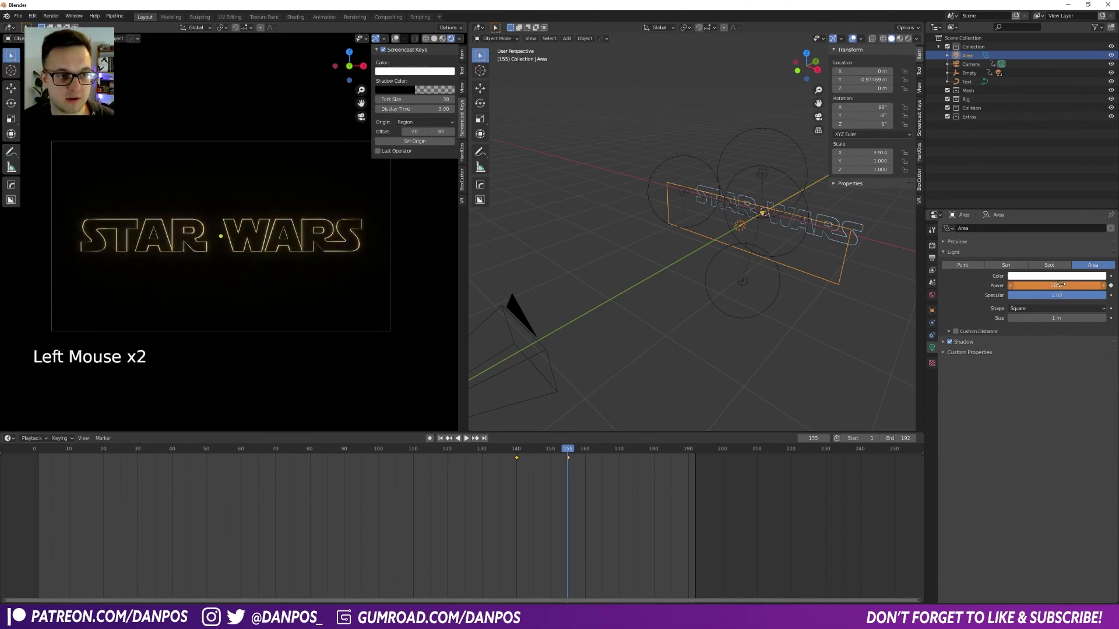
Keyframe the area light's power, then thicken the STAR WARS text bevel to about 0.017 m and play.
key(i)
key(space)
click(857, 224)
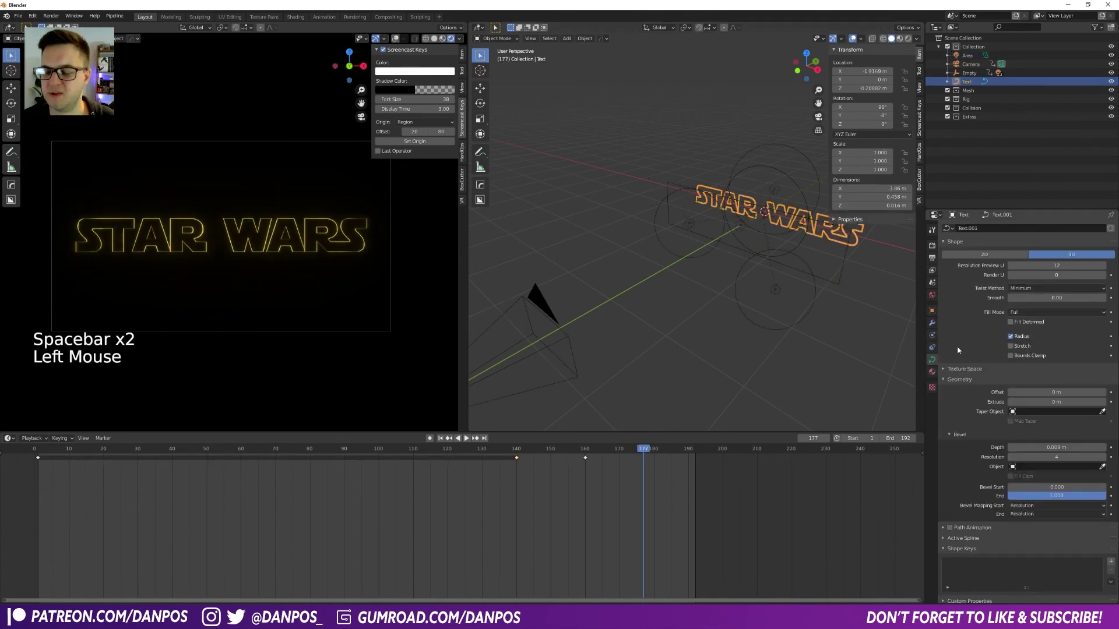
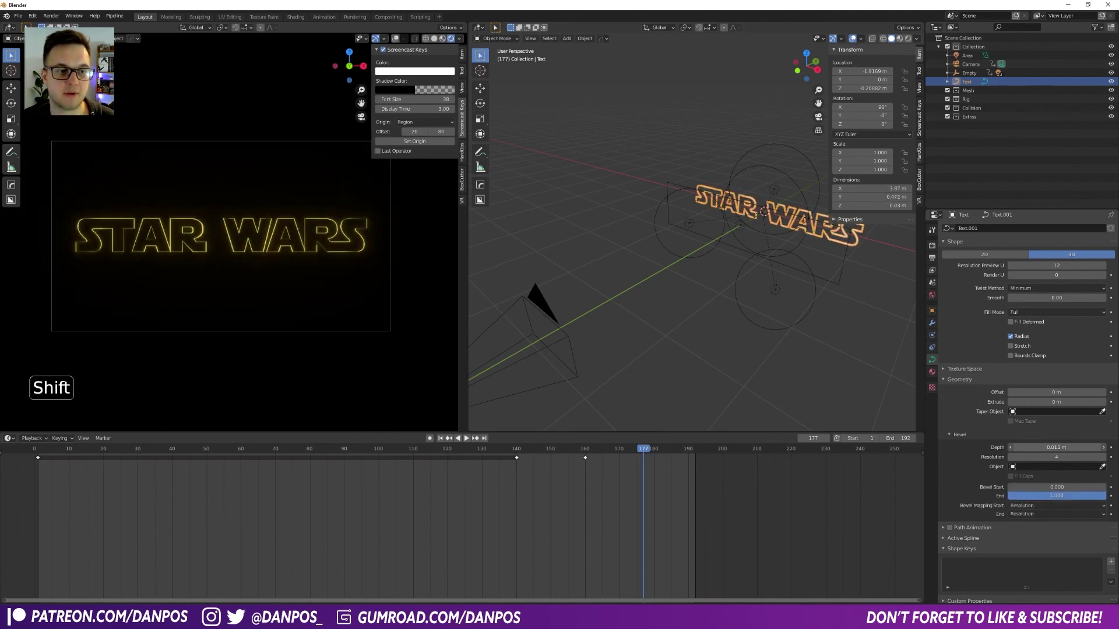
key(space)
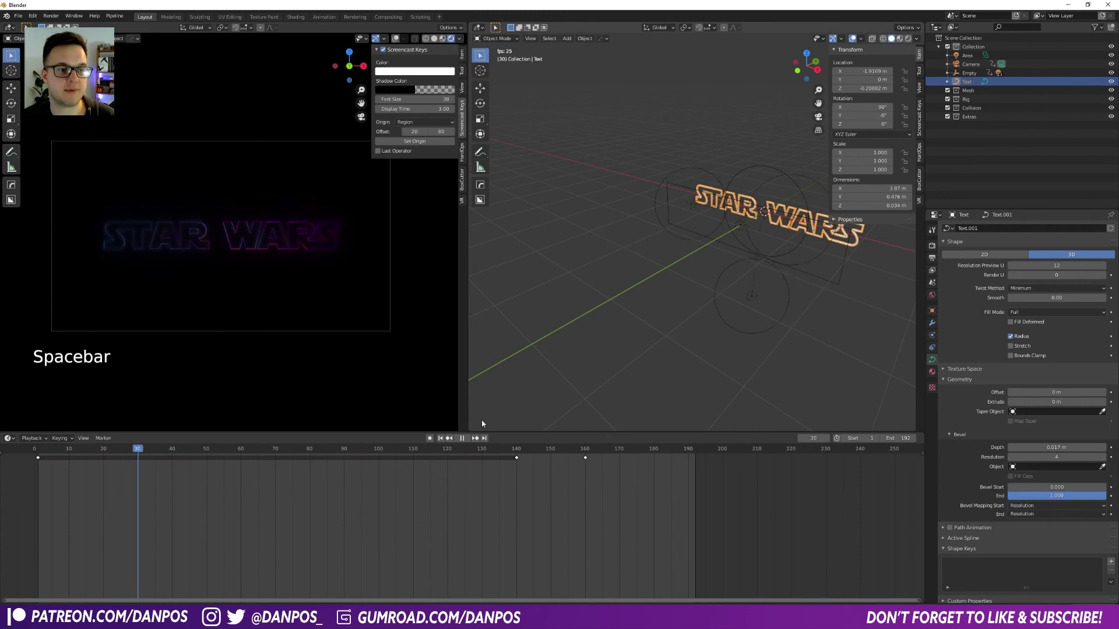